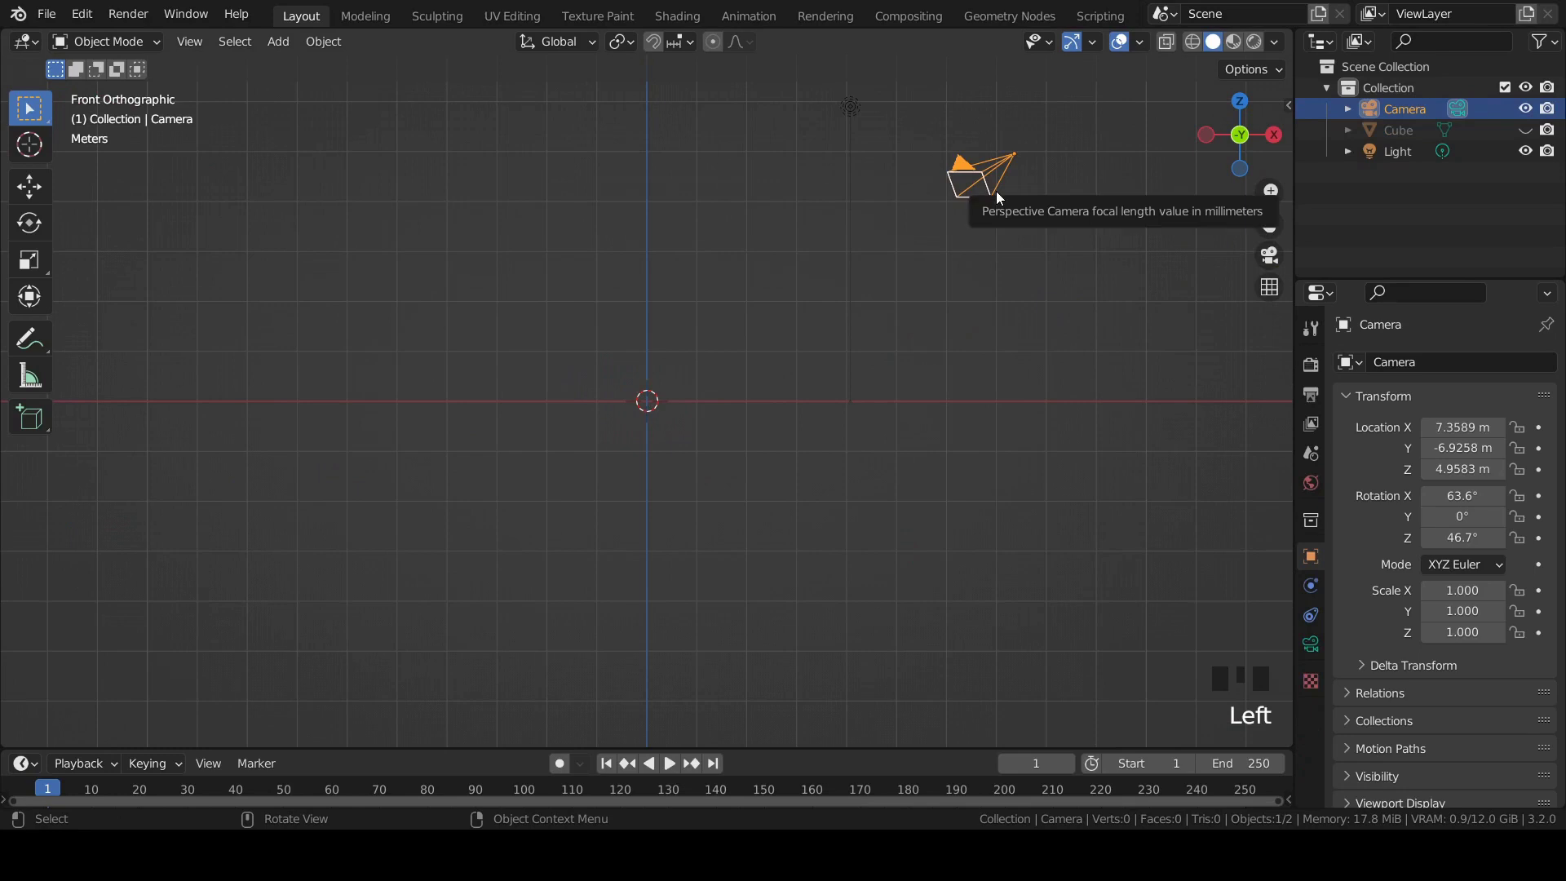
Step: Reset the camera's location and rotation, stand it upright, and delete the Light
{"action": "key", "text": "alt+r"}
{"action": "key", "text": "alt+g"}
{"action": "key", "text": "r"}
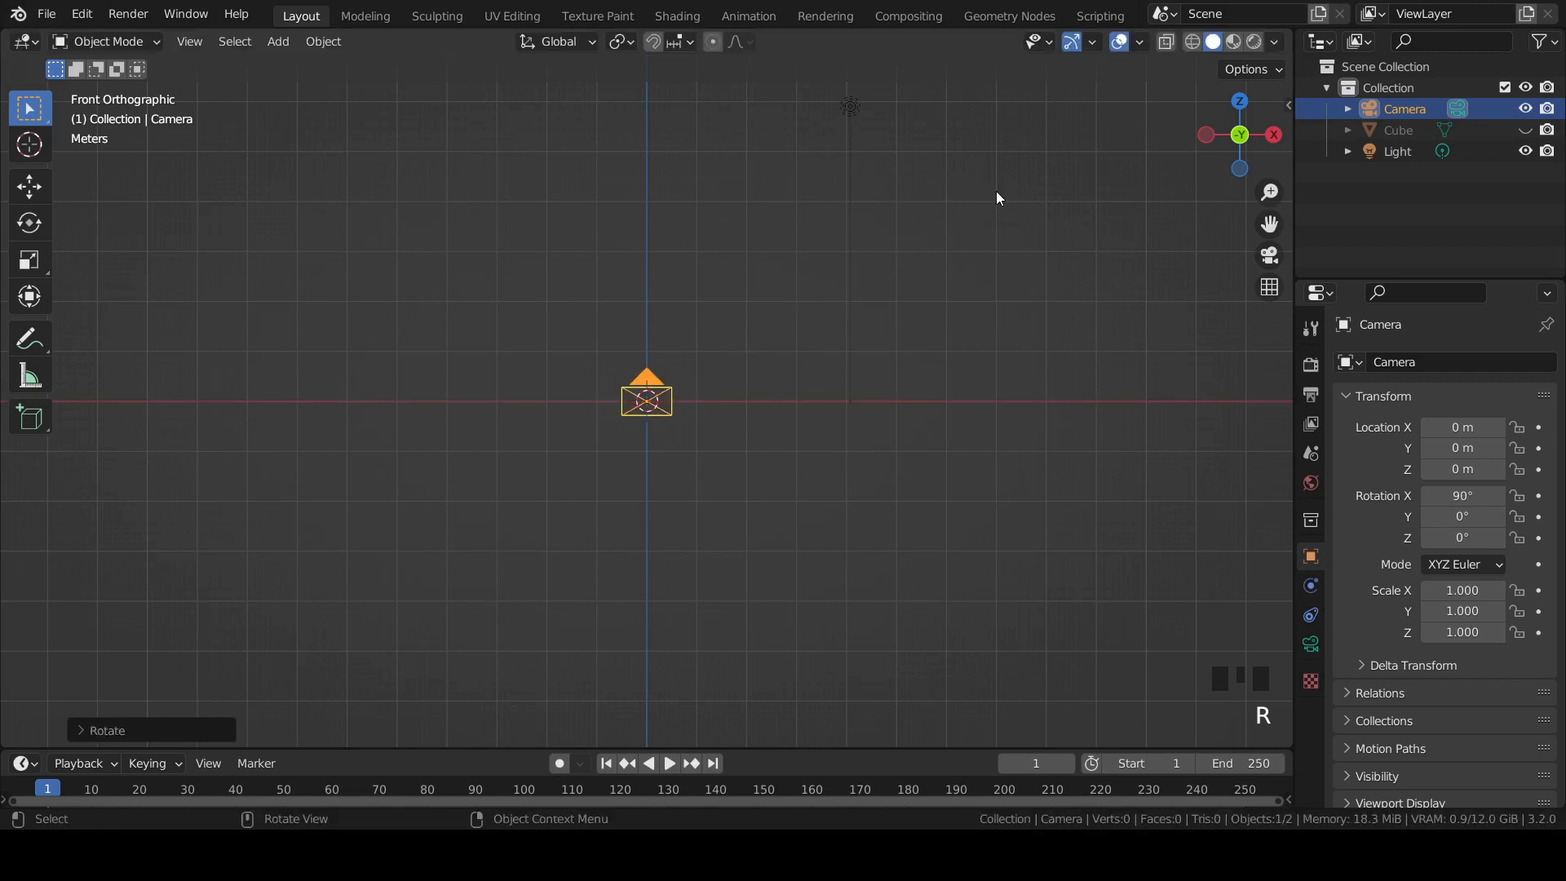
{"action": "left_click_drag", "start_coordinate": [718, 325], "coordinate": [717, 275]}
{"action": "left_click", "coordinate": [716, 274]}
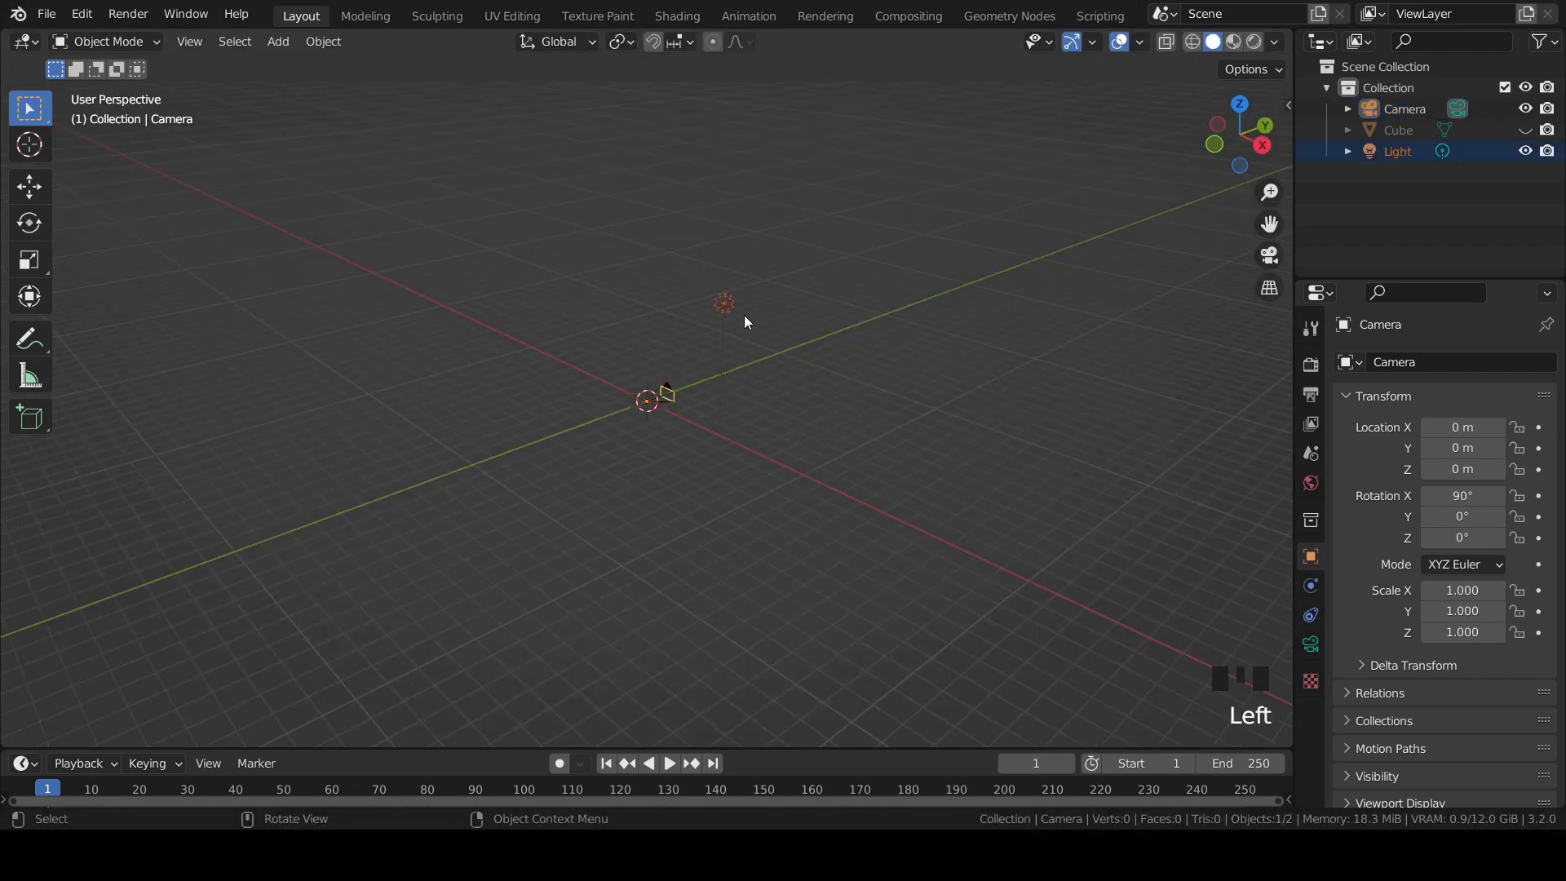
{"action": "key", "text": "Delete"}
Step: Add a plane at the origin and scale it up into a large floor
{"action": "scroll", "scroll_direction": "up", "scroll_amount": 3}
{"action": "key", "text": "shift+a"}
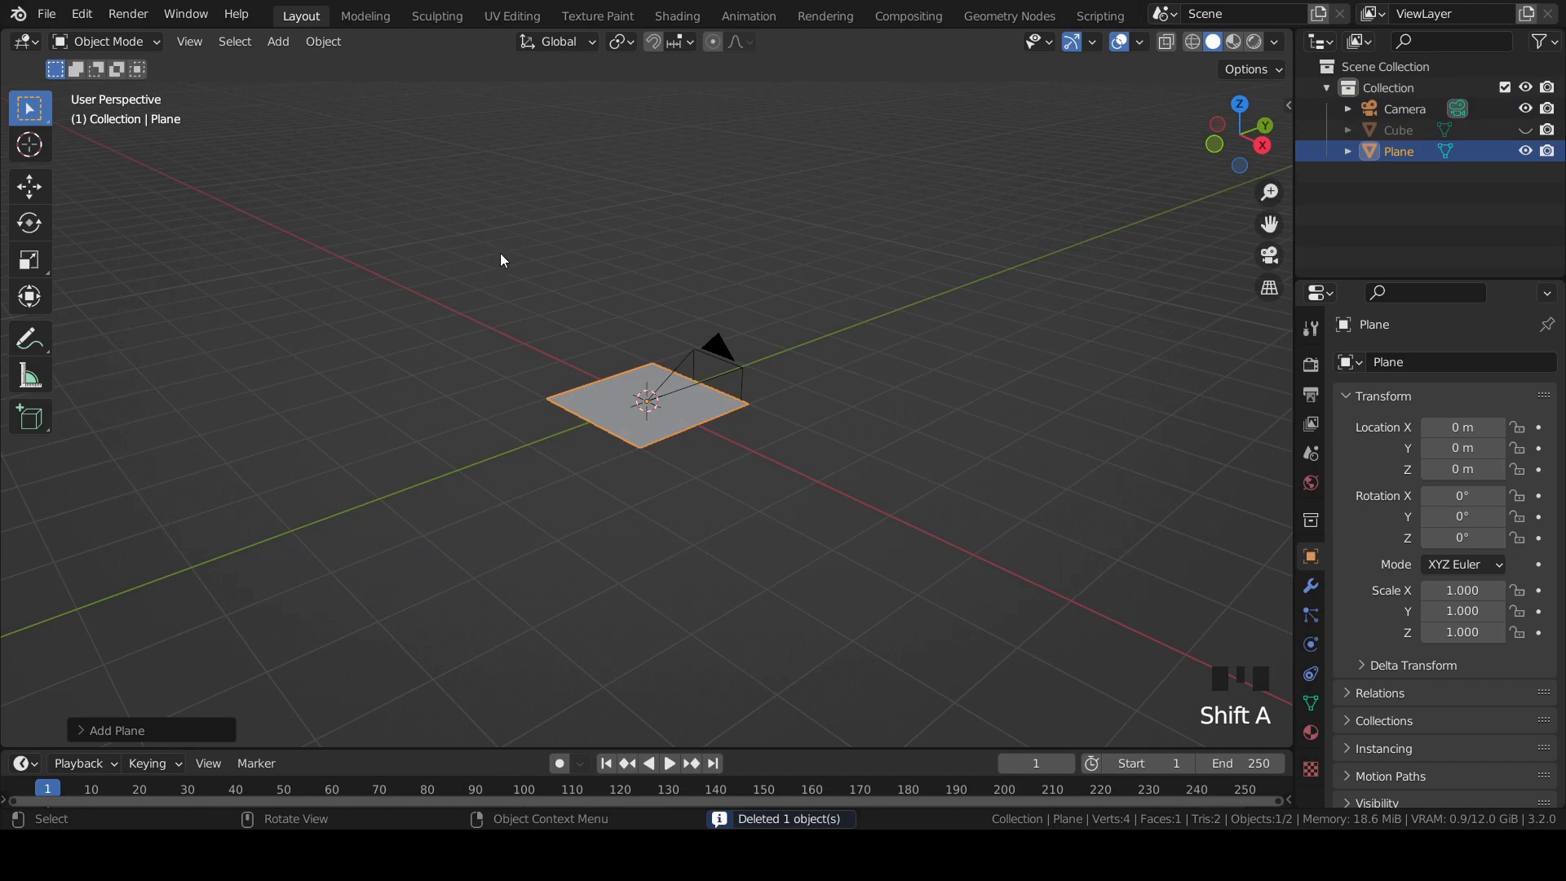
{"action": "key", "text": "s"}
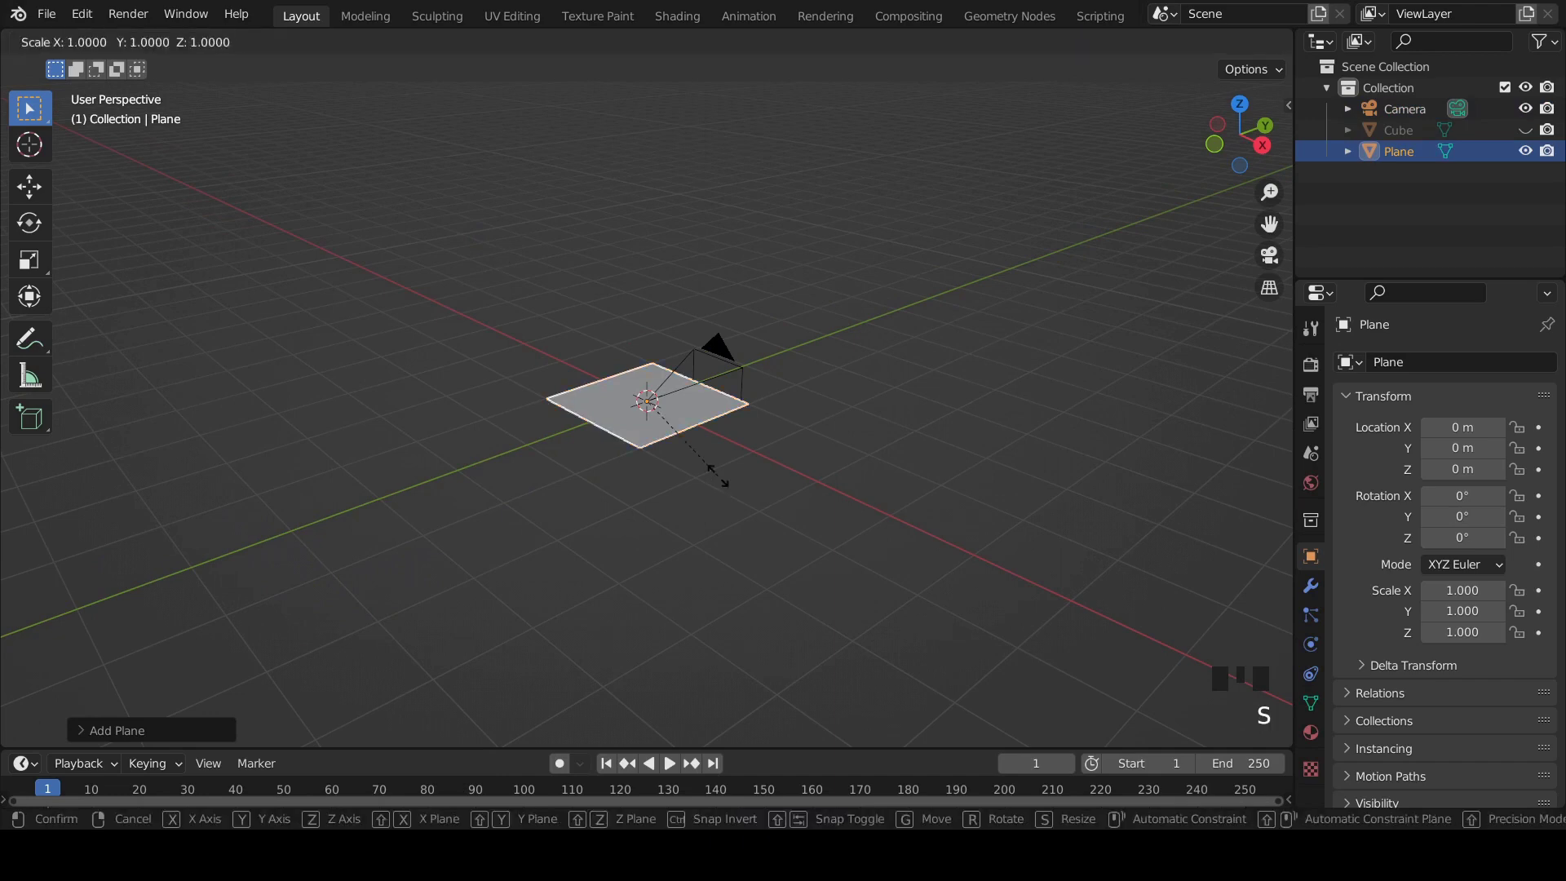
{"action": "scroll", "scroll_direction": "down", "scroll_amount": 3}
{"action": "left_click", "coordinate": [667, 386]}
Step: Pull the camera back along the Y axis and save the scene
{"action": "key", "text": "g"}
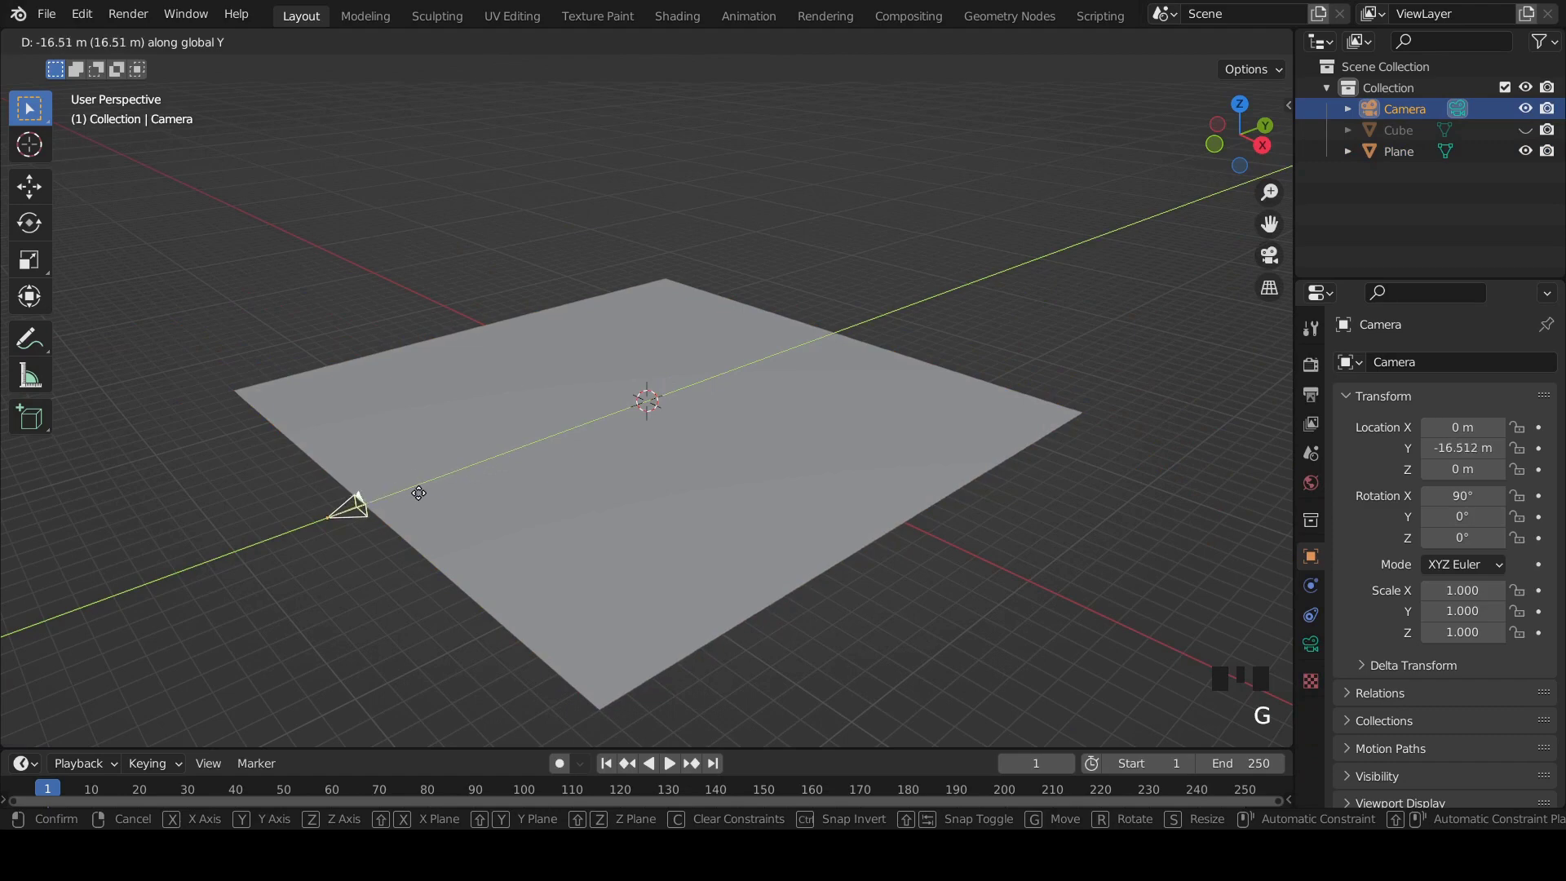
{"action": "middle_click", "coordinate": [495, 365]}
{"action": "key", "text": "ctrl+s"}
Step: Add a second plane and rotate it on X so it stands upright as a wall
{"action": "key", "text": "shift+a"}
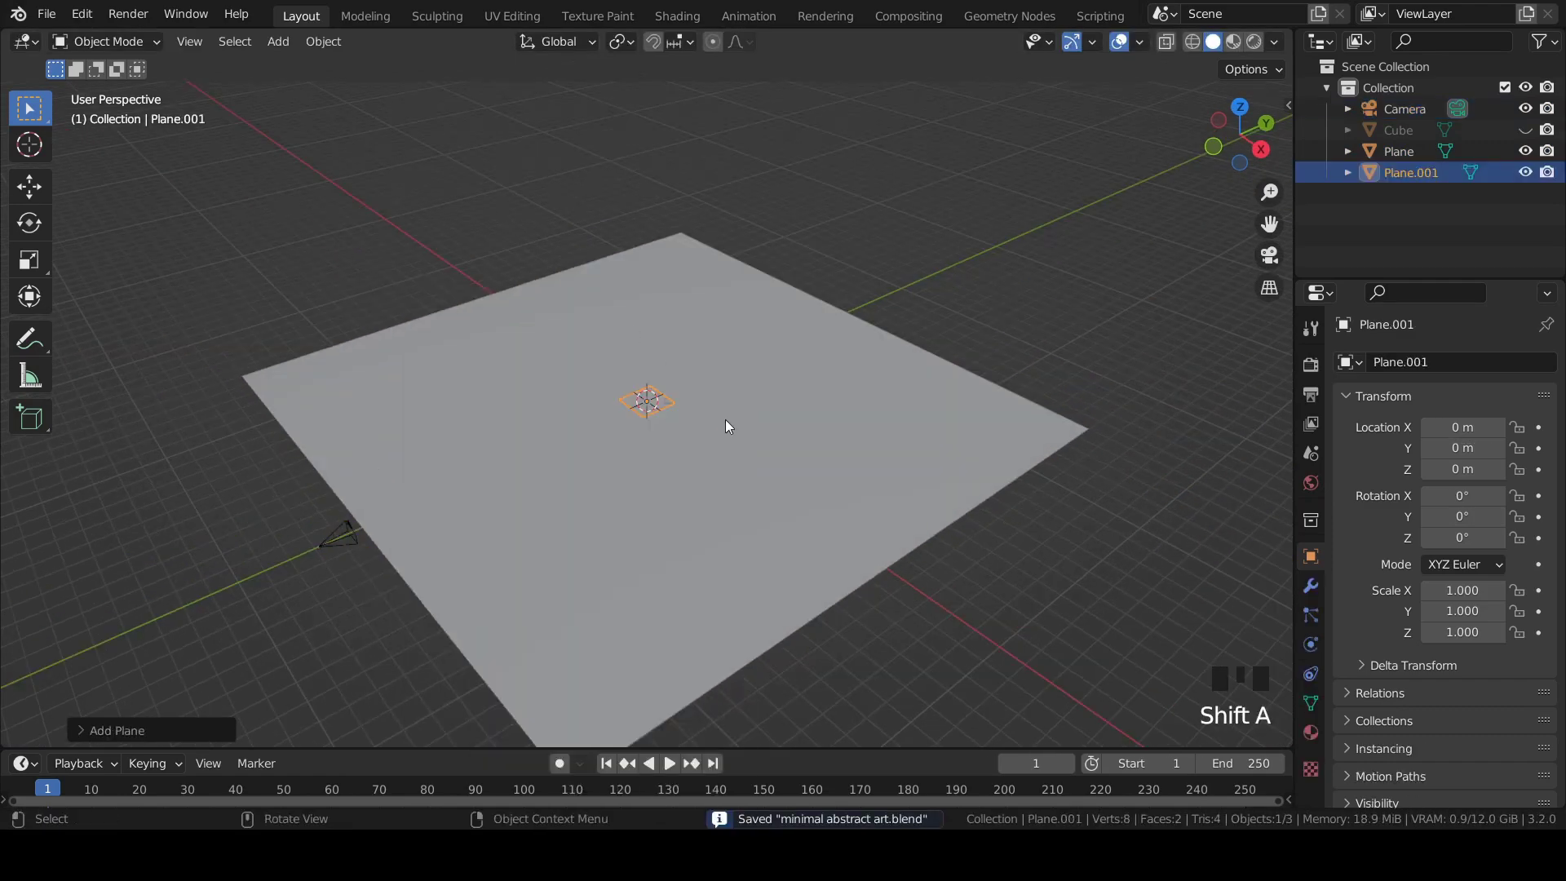
{"action": "key", "text": "r"}
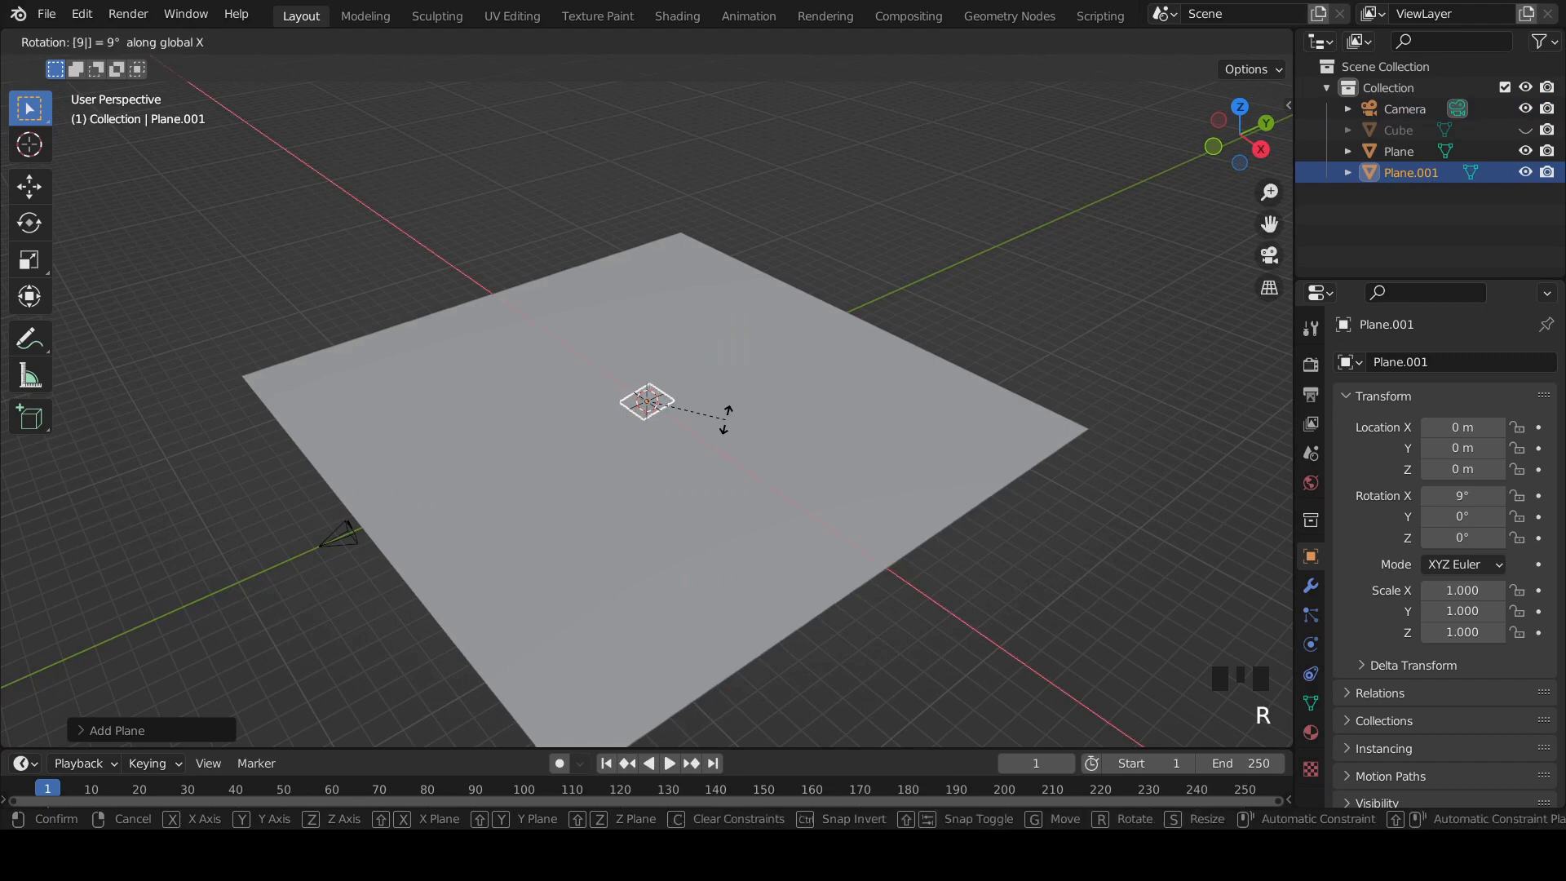
{"action": "key", "text": "s"}
{"action": "scroll", "scroll_direction": "up", "scroll_amount": 3}
Step: Give the wall plane a Solidify modifier and drag up its thickness
{"action": "left_click", "coordinate": [1317, 586]}
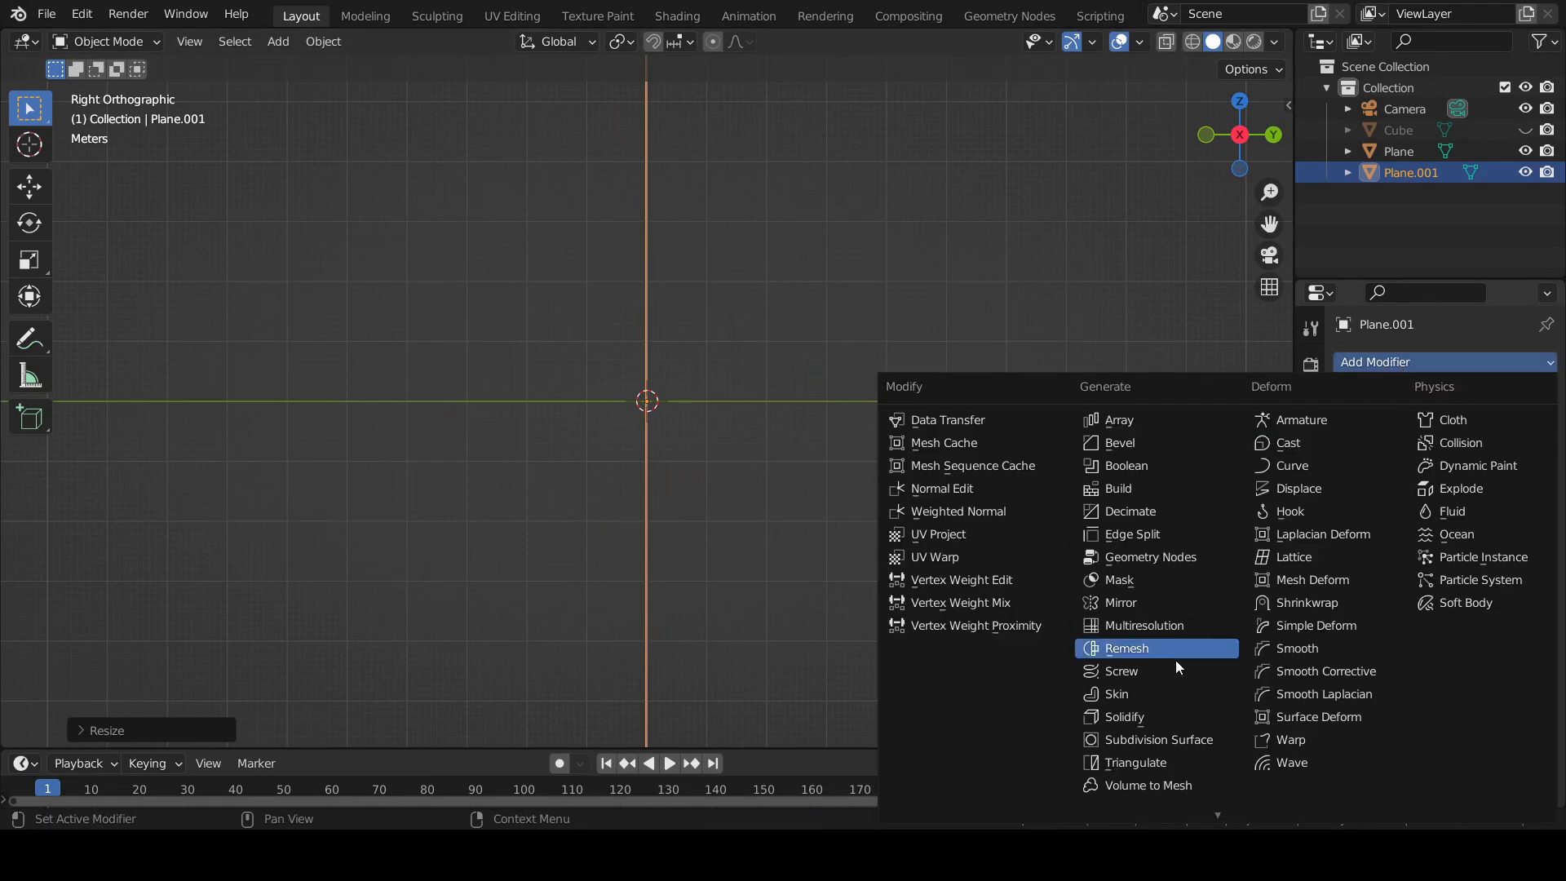
{"action": "left_click", "coordinate": [1141, 722]}
{"action": "scroll", "scroll_direction": "up", "scroll_amount": 3}
{"action": "left_click_drag", "start_coordinate": [1530, 462], "coordinate": [1004, 385]}
{"action": "scroll", "scroll_direction": "down", "scroll_amount": 3}
Step: Duplicate the wall twice with Shift+D, offsetting each copy behind it as stacked slabs
{"action": "key", "text": "shift+d"}
{"action": "key", "text": "g"}
{"action": "scroll", "scroll_direction": "down", "scroll_amount": 3}
{"action": "key", "text": "shift+d"}
{"action": "key", "text": "g"}
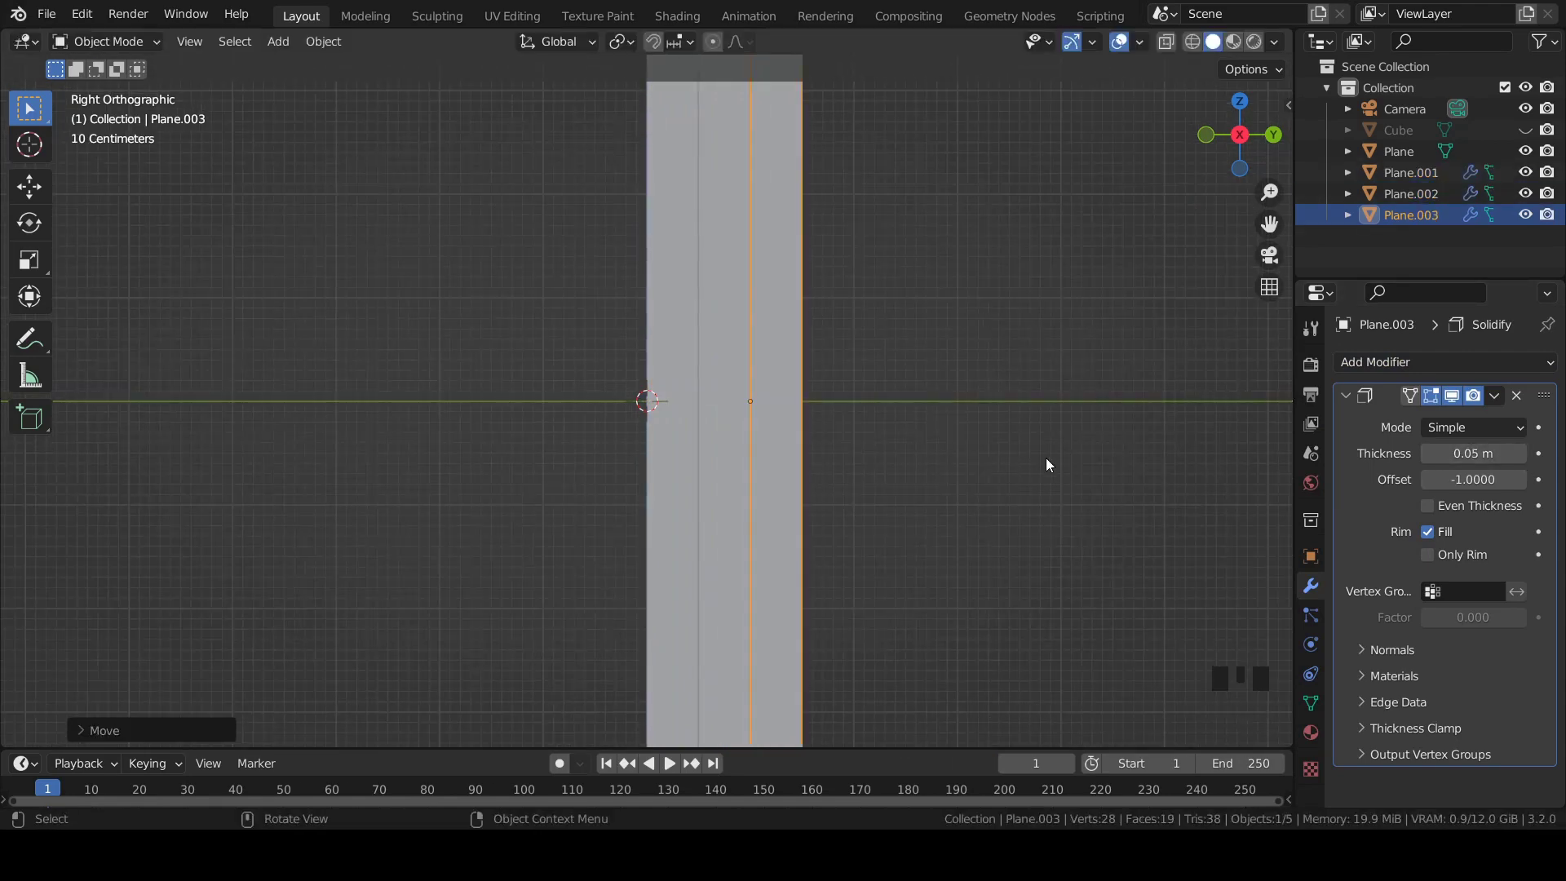
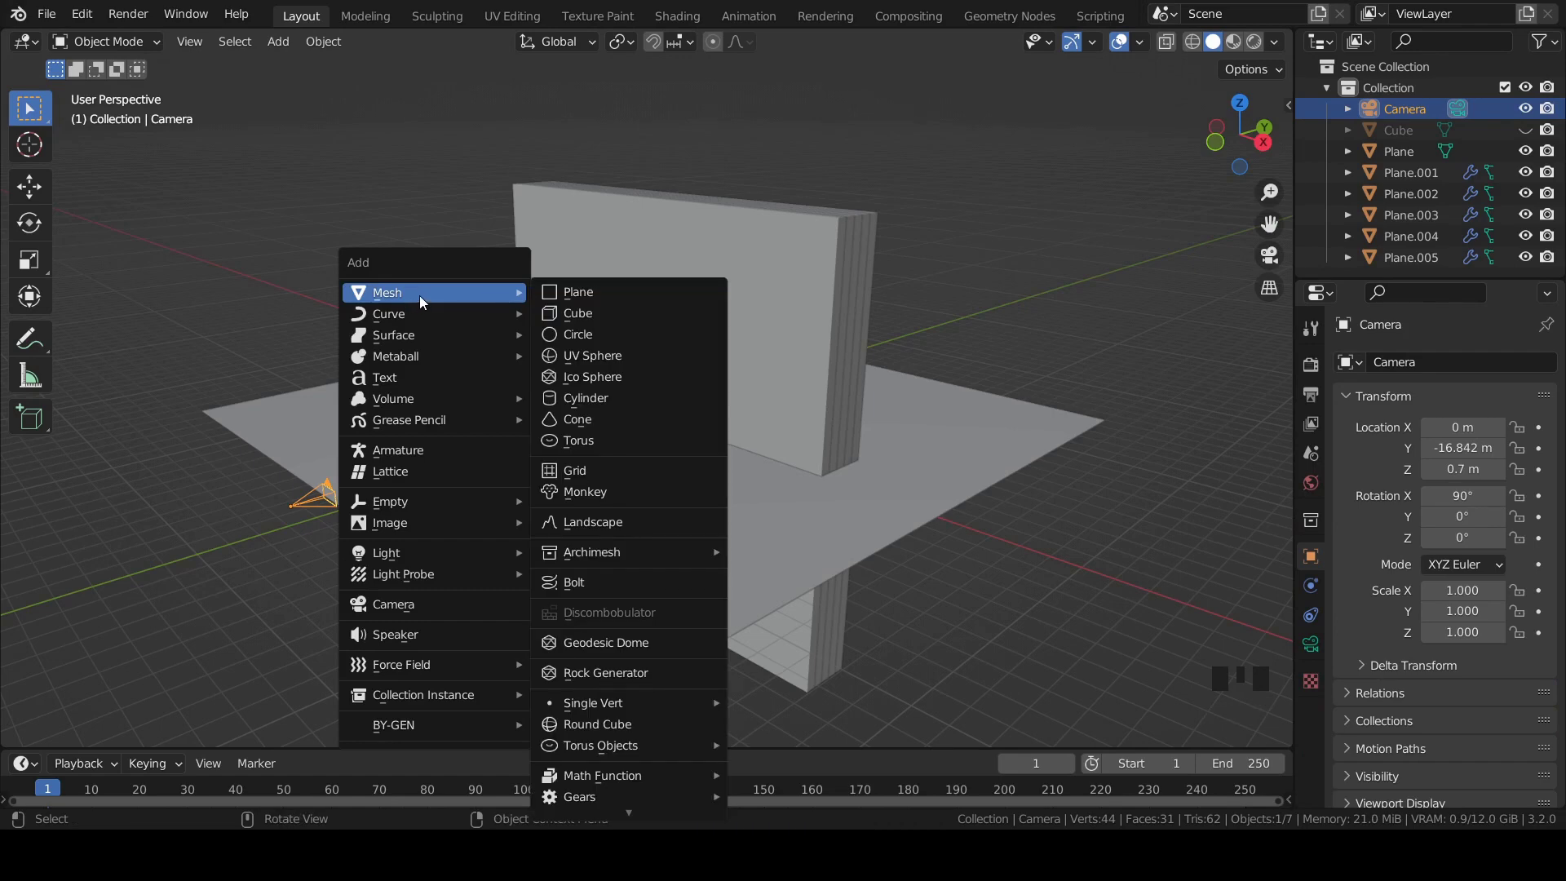
Step: Add a UV sphere at the origin, resize it, then duplicate it and scale the copy larger
{"action": "scroll", "scroll_direction": "up", "scroll_amount": 3}
{"action": "left_click", "coordinate": [1319, 560]}
{"action": "key", "text": "s"}
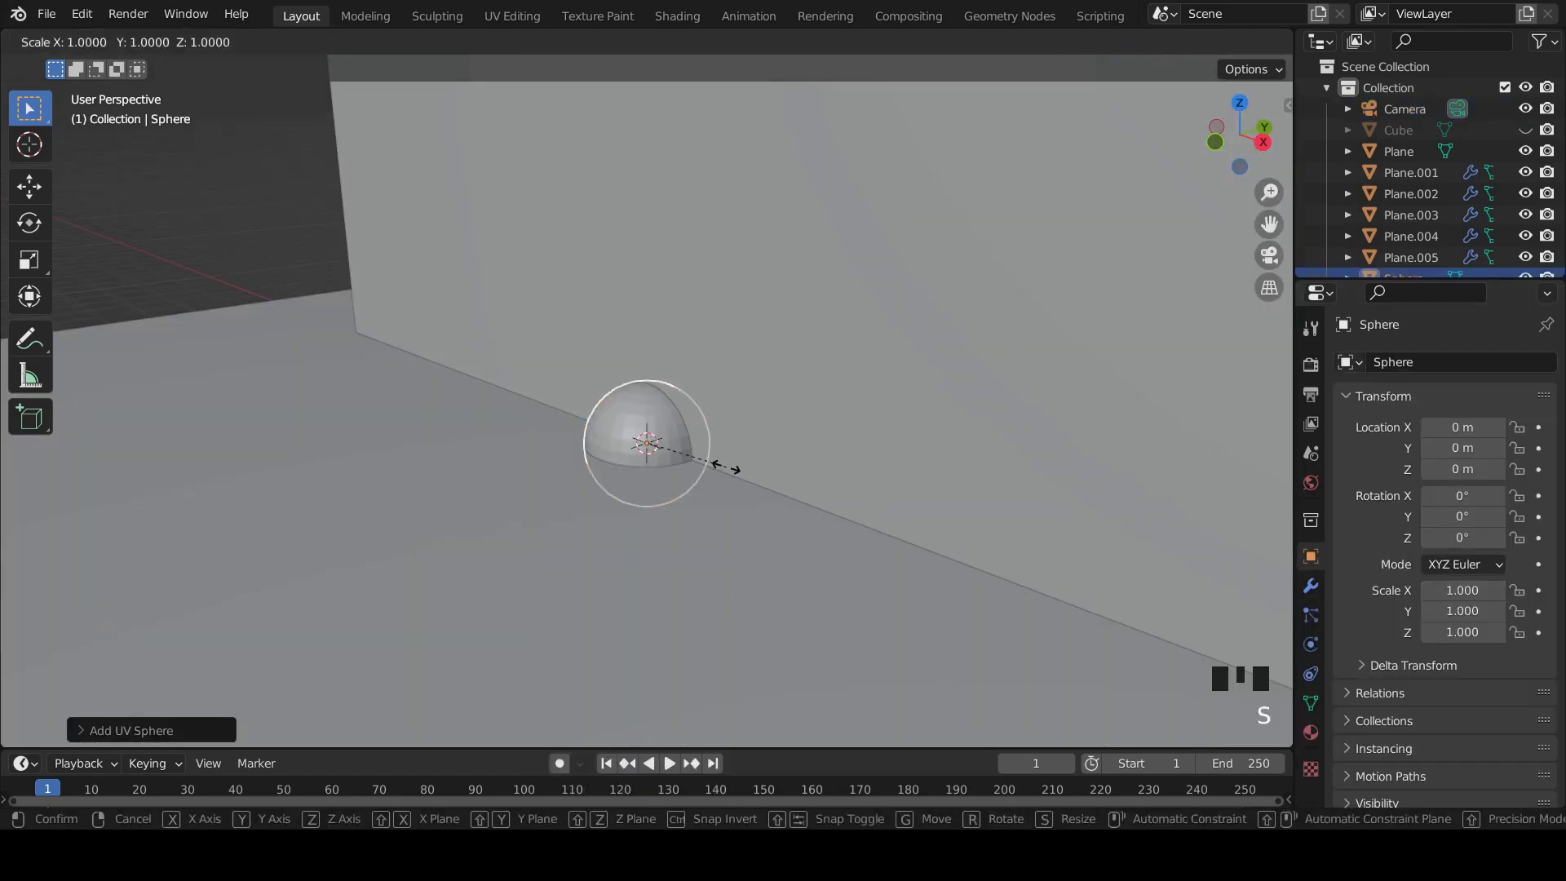
{"action": "key", "text": "shift+d"}
{"action": "key", "text": "s"}
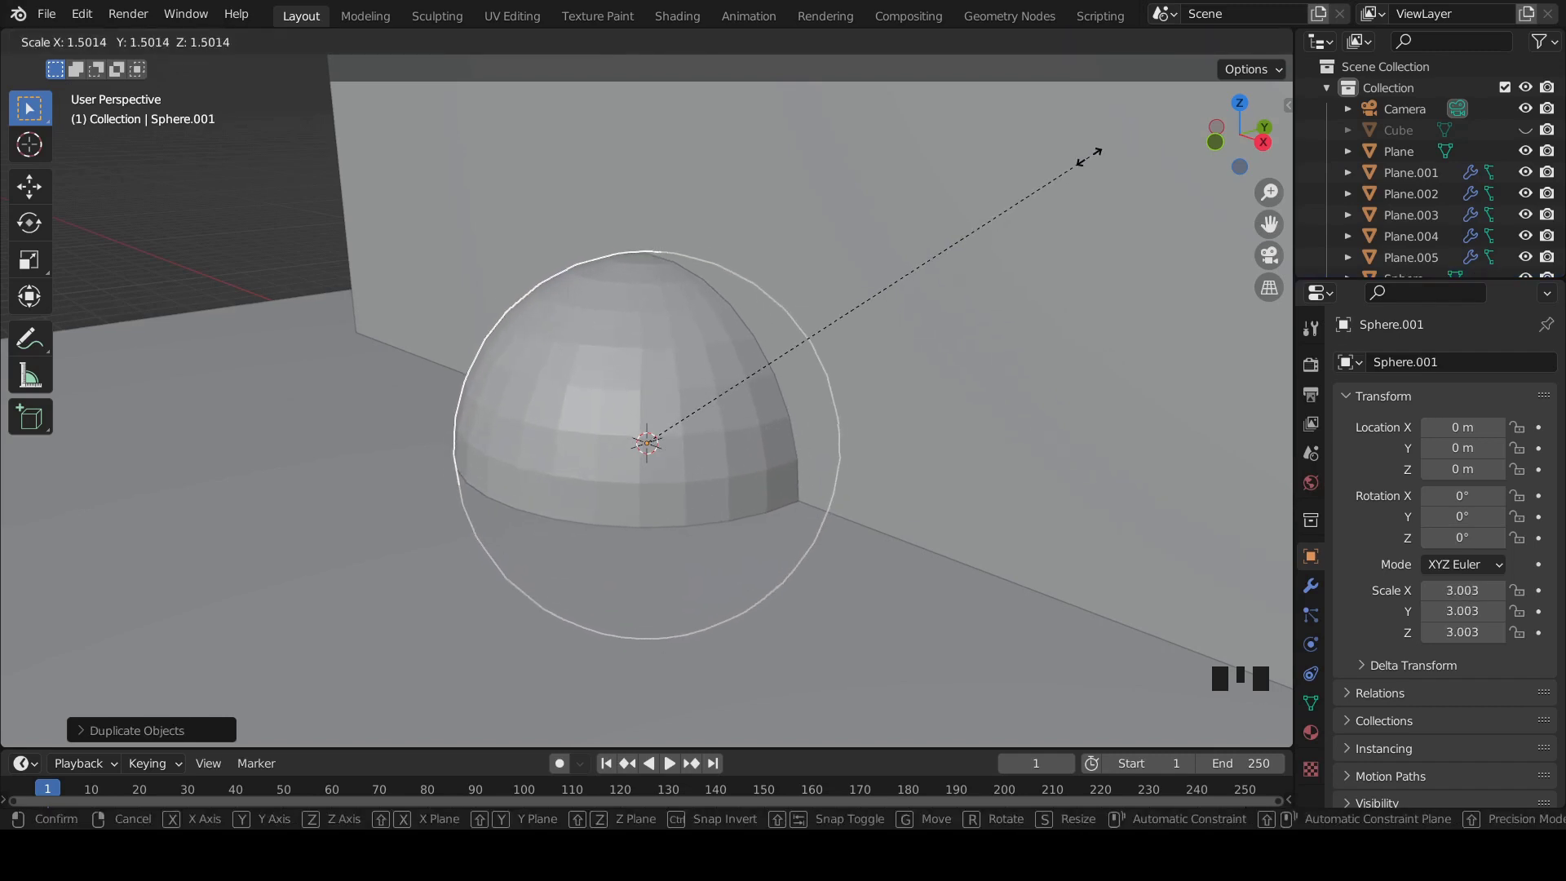
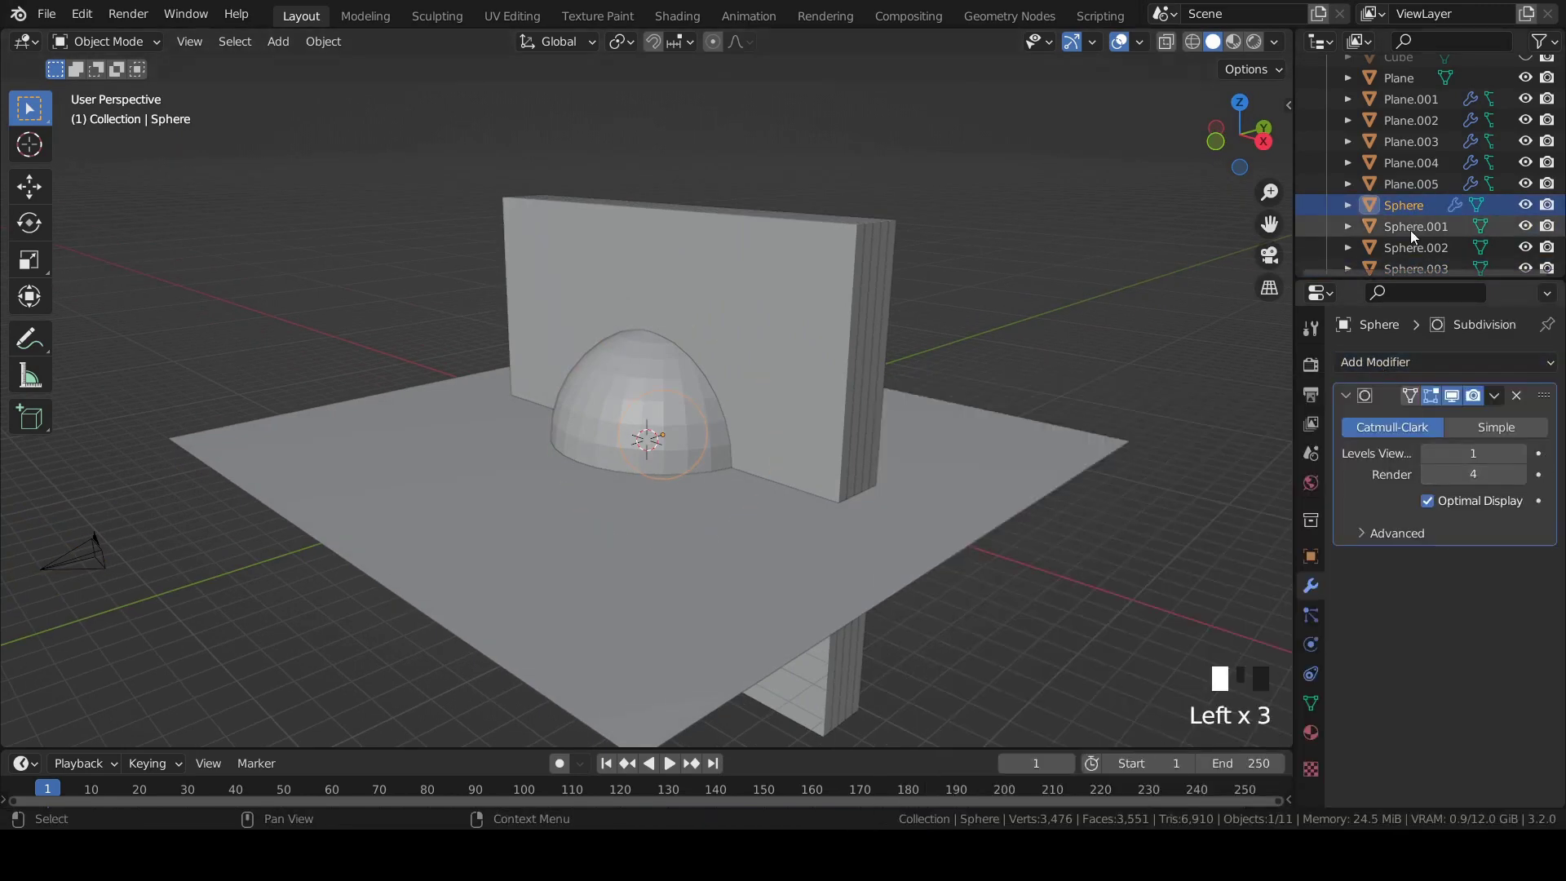
Step: Smooth the largest sphere with a Subdivision Surface modifier and save
{"action": "left_click", "coordinate": [1527, 478]}
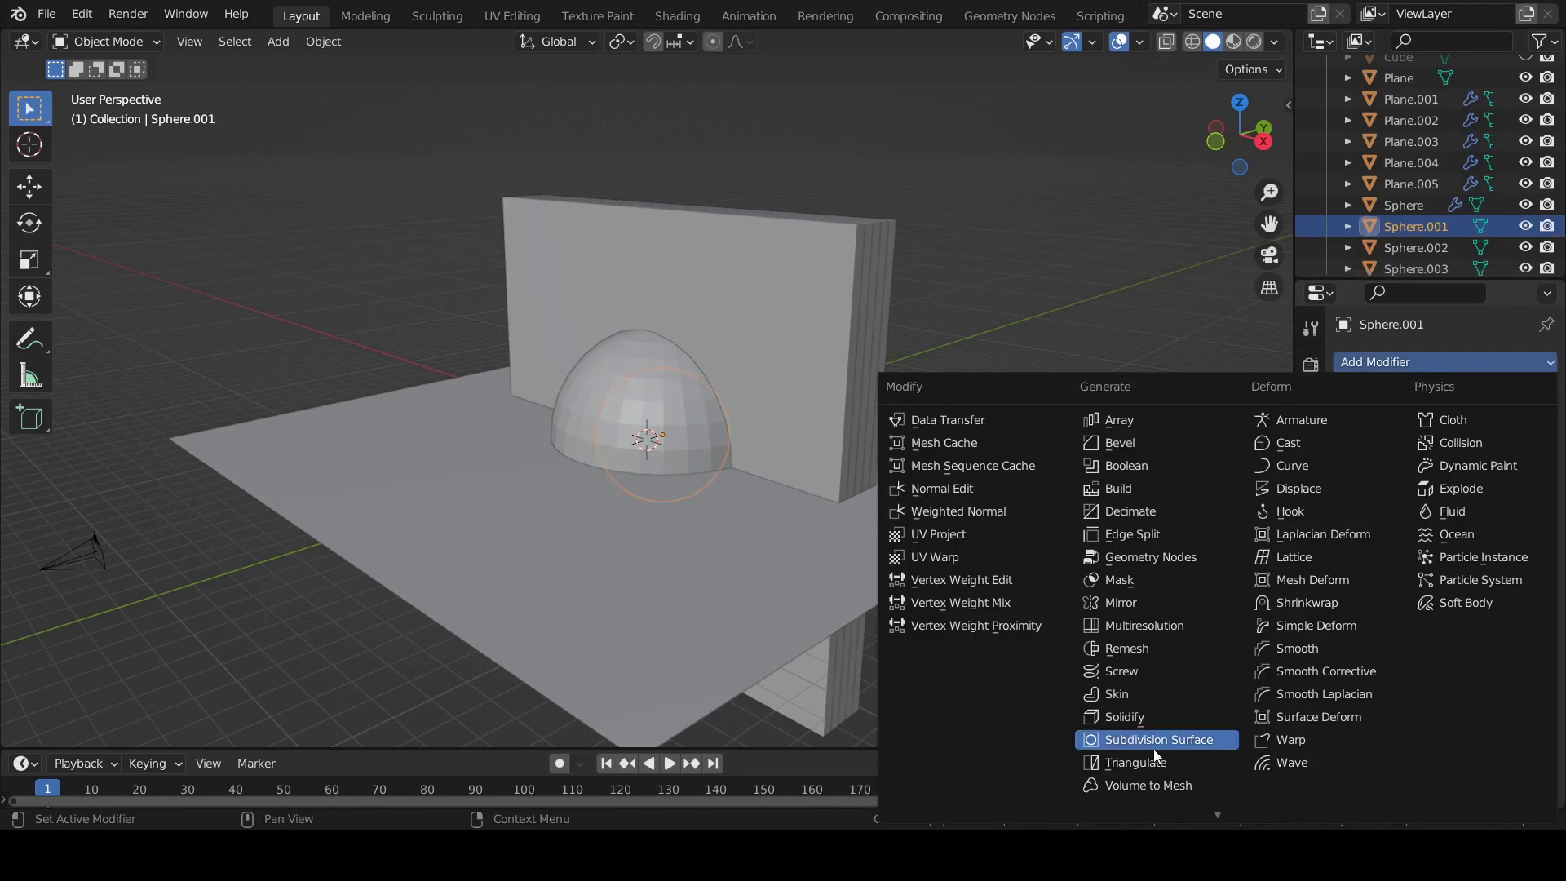
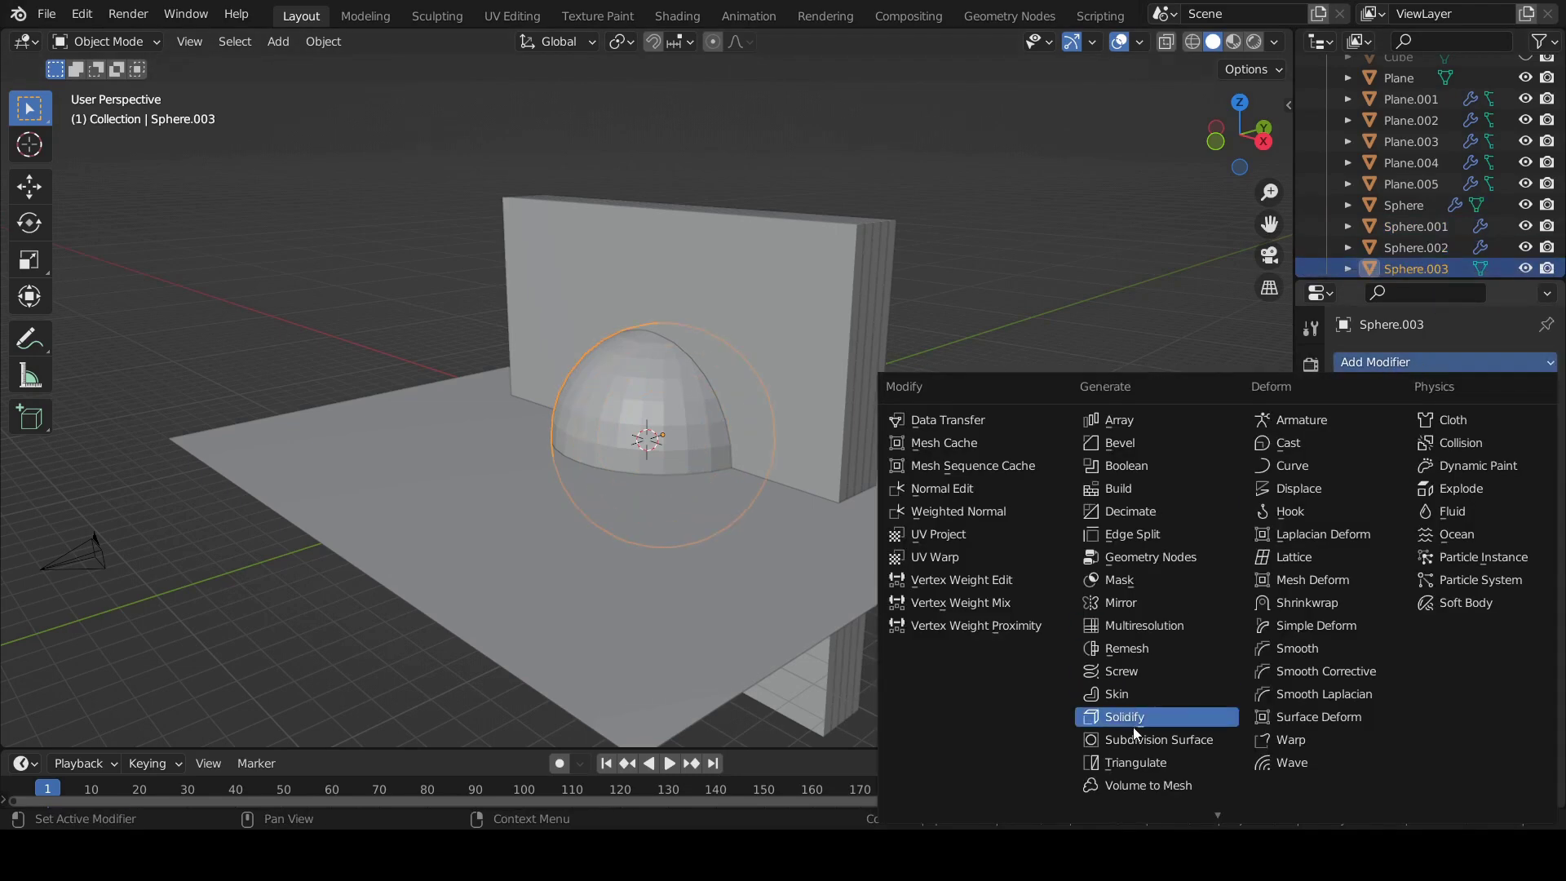
{"action": "double_click", "coordinate": [1142, 738]}
{"action": "key", "text": "ctrl+s"}
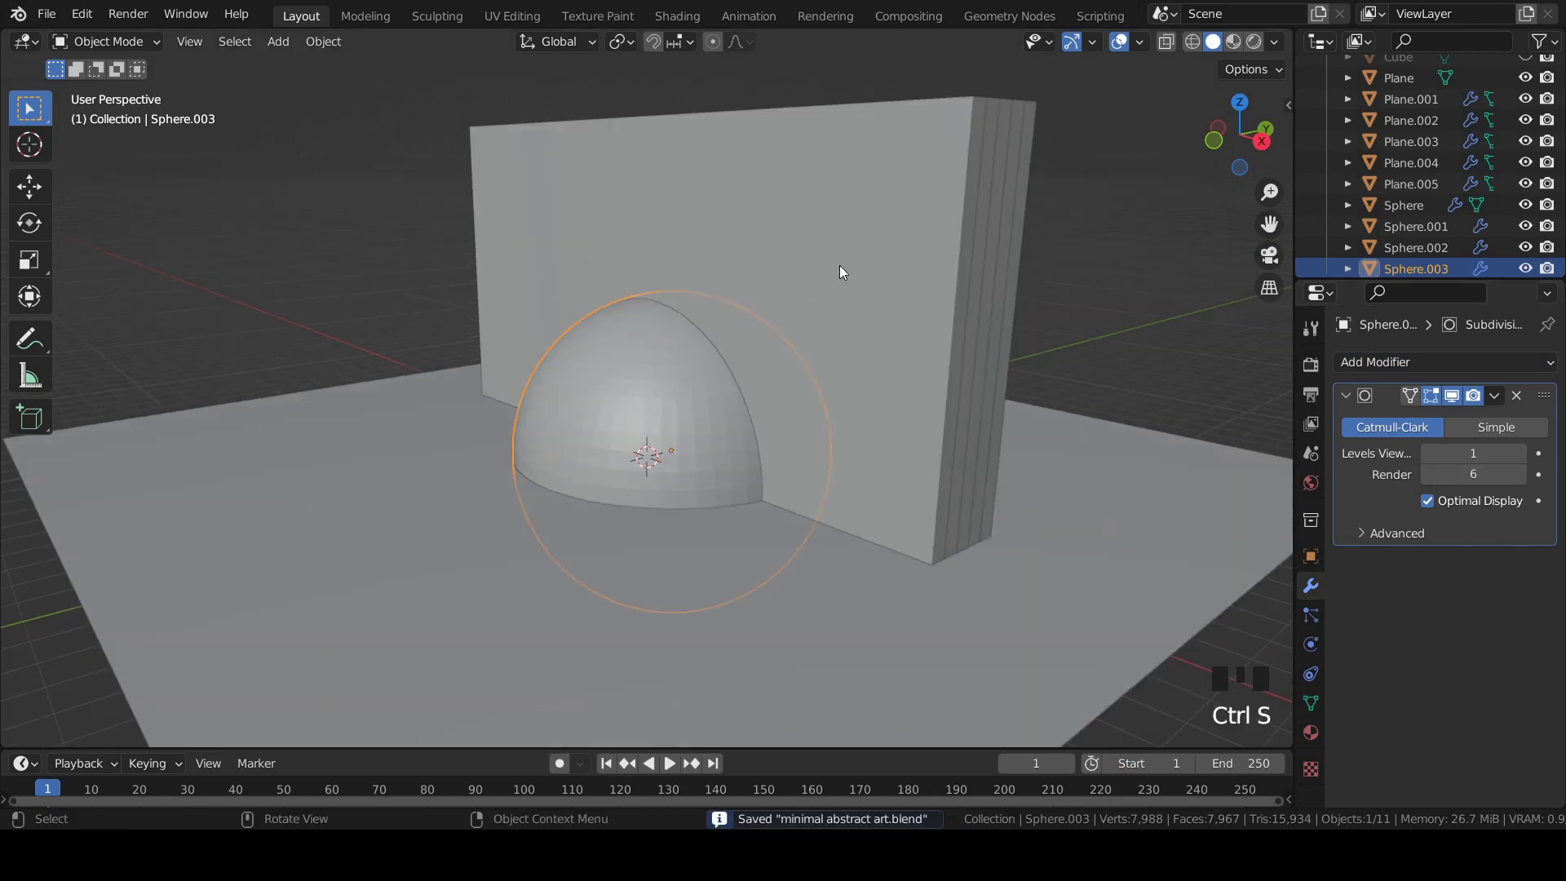
Step: Select the front wall slab and add a Boolean modifier to cut the spheres out
{"action": "left_click", "coordinate": [848, 236]}
{"action": "scroll", "scroll_direction": "up", "scroll_amount": 3}
{"action": "left_click_drag", "start_coordinate": [1348, 395], "coordinate": [1365, 368]}
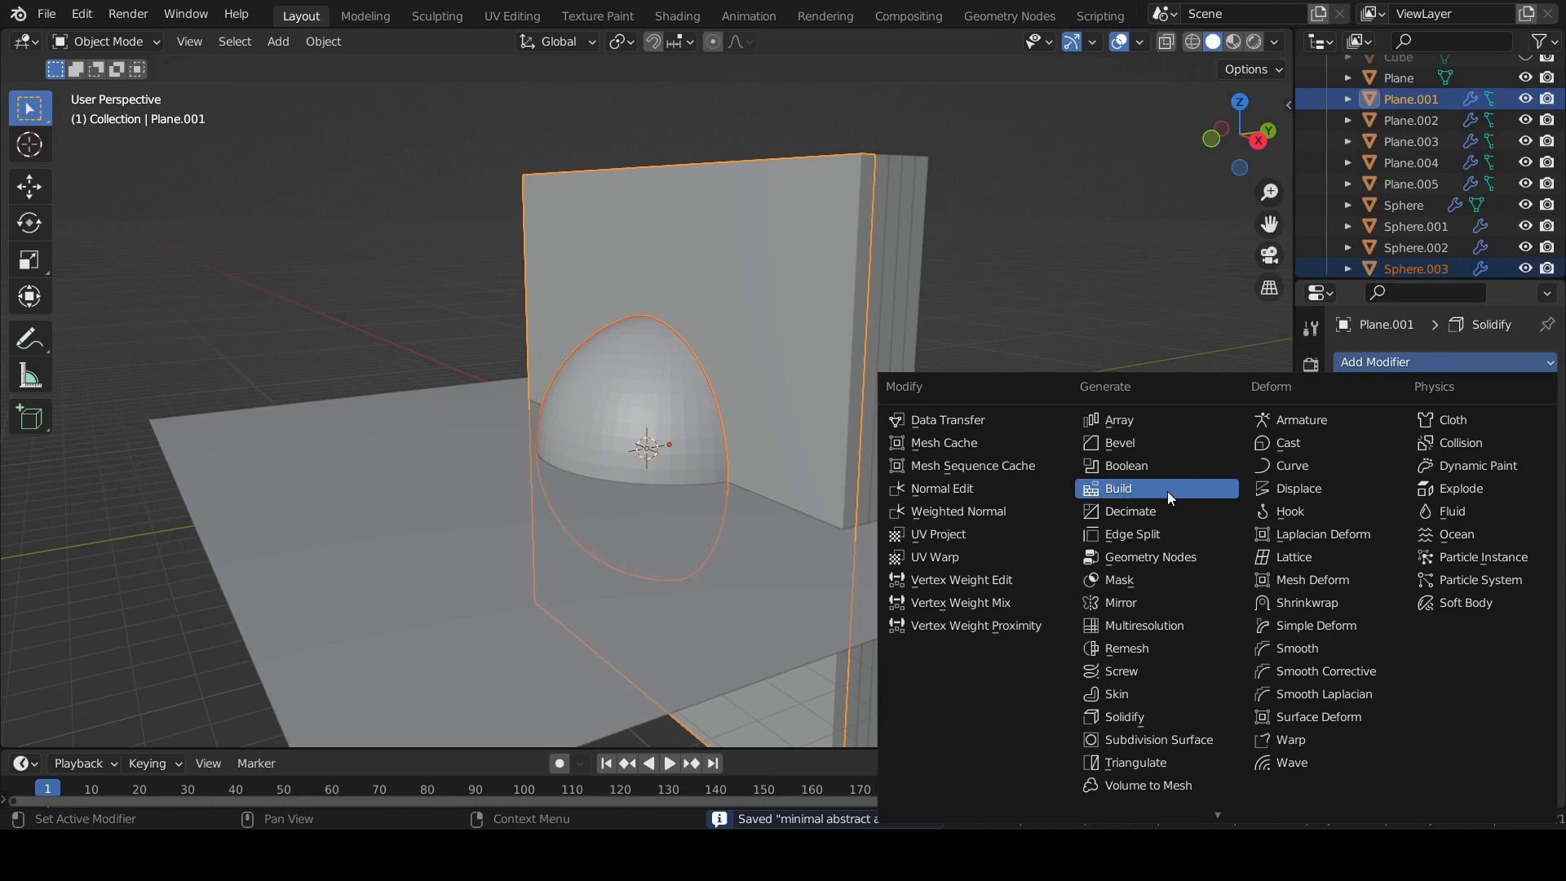
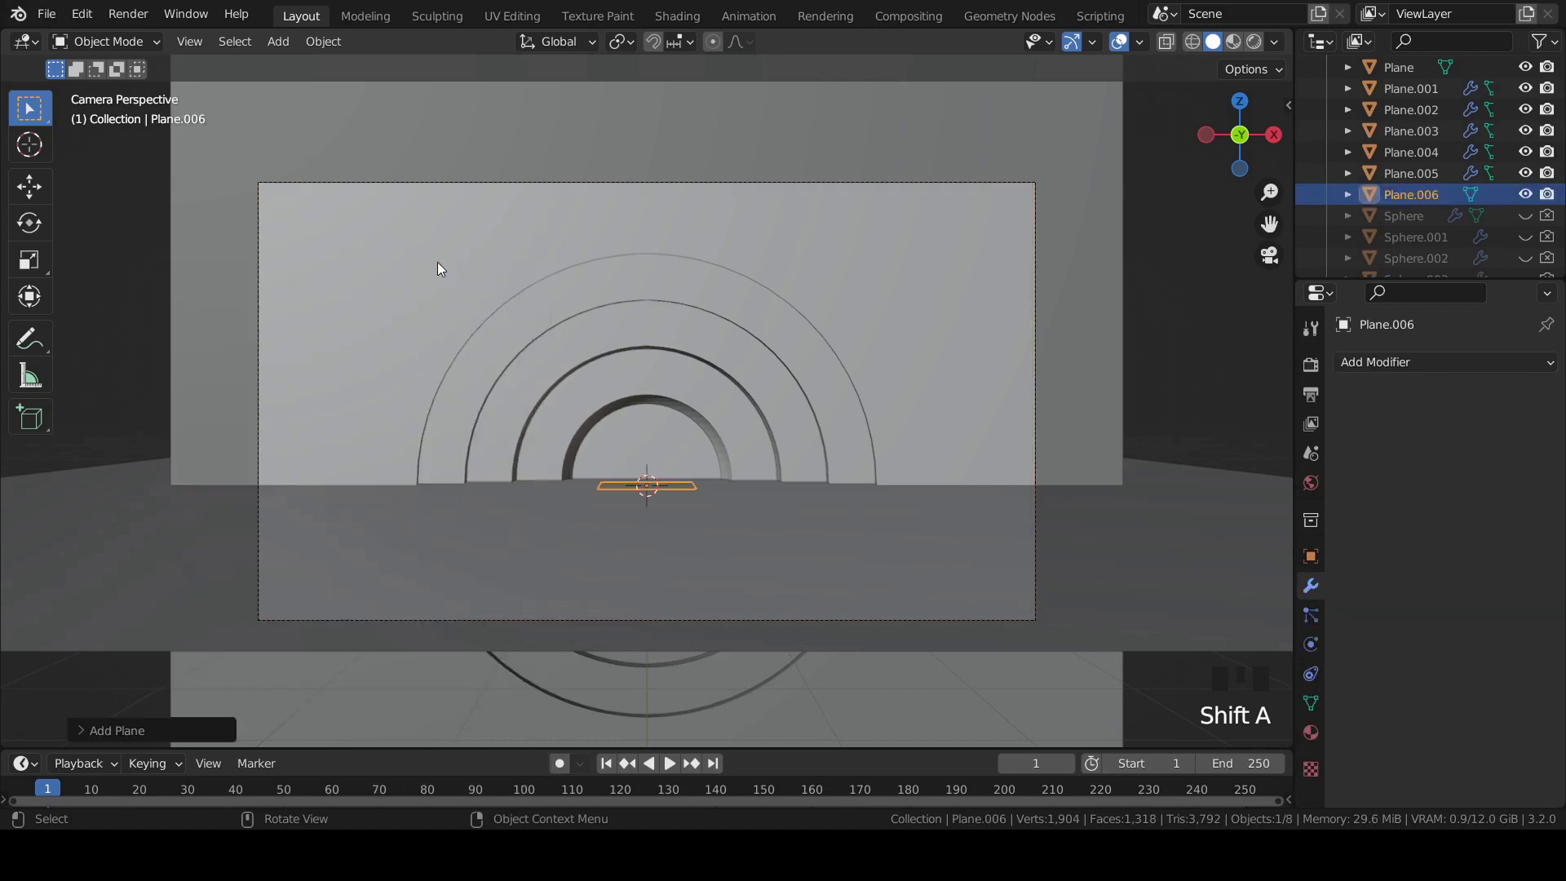
Step: Move the small plane, then review Render Properties (Cycles GPU, 128 viewport samples, denoise)
{"action": "key", "text": "g"}
{"action": "left_click", "coordinate": [1309, 374]}
{"action": "left_click_drag", "start_coordinate": [1470, 365], "coordinate": [1515, 537]}
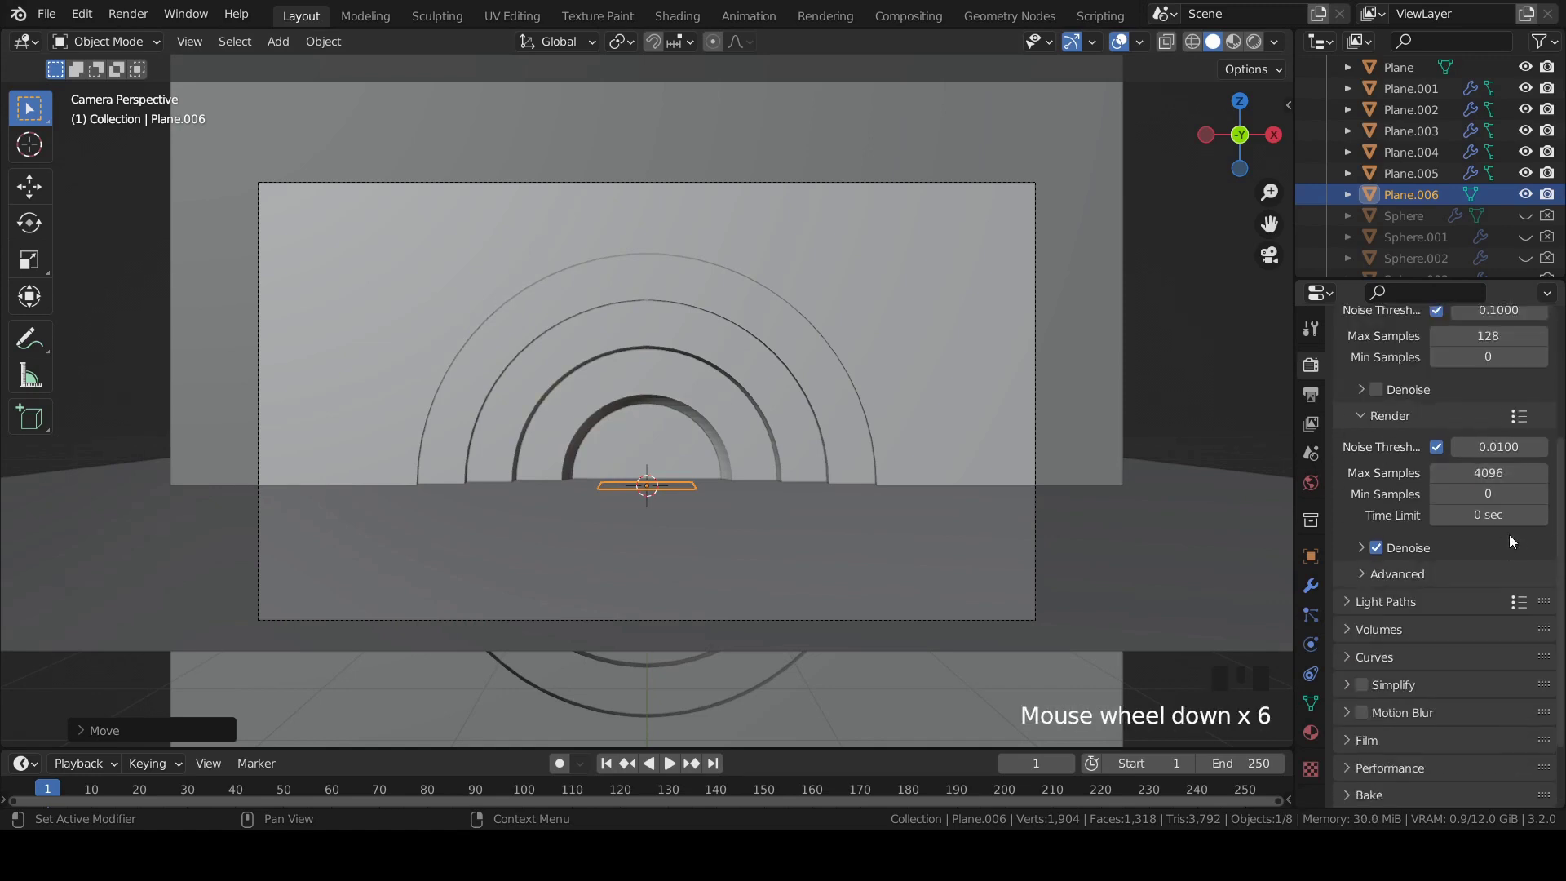
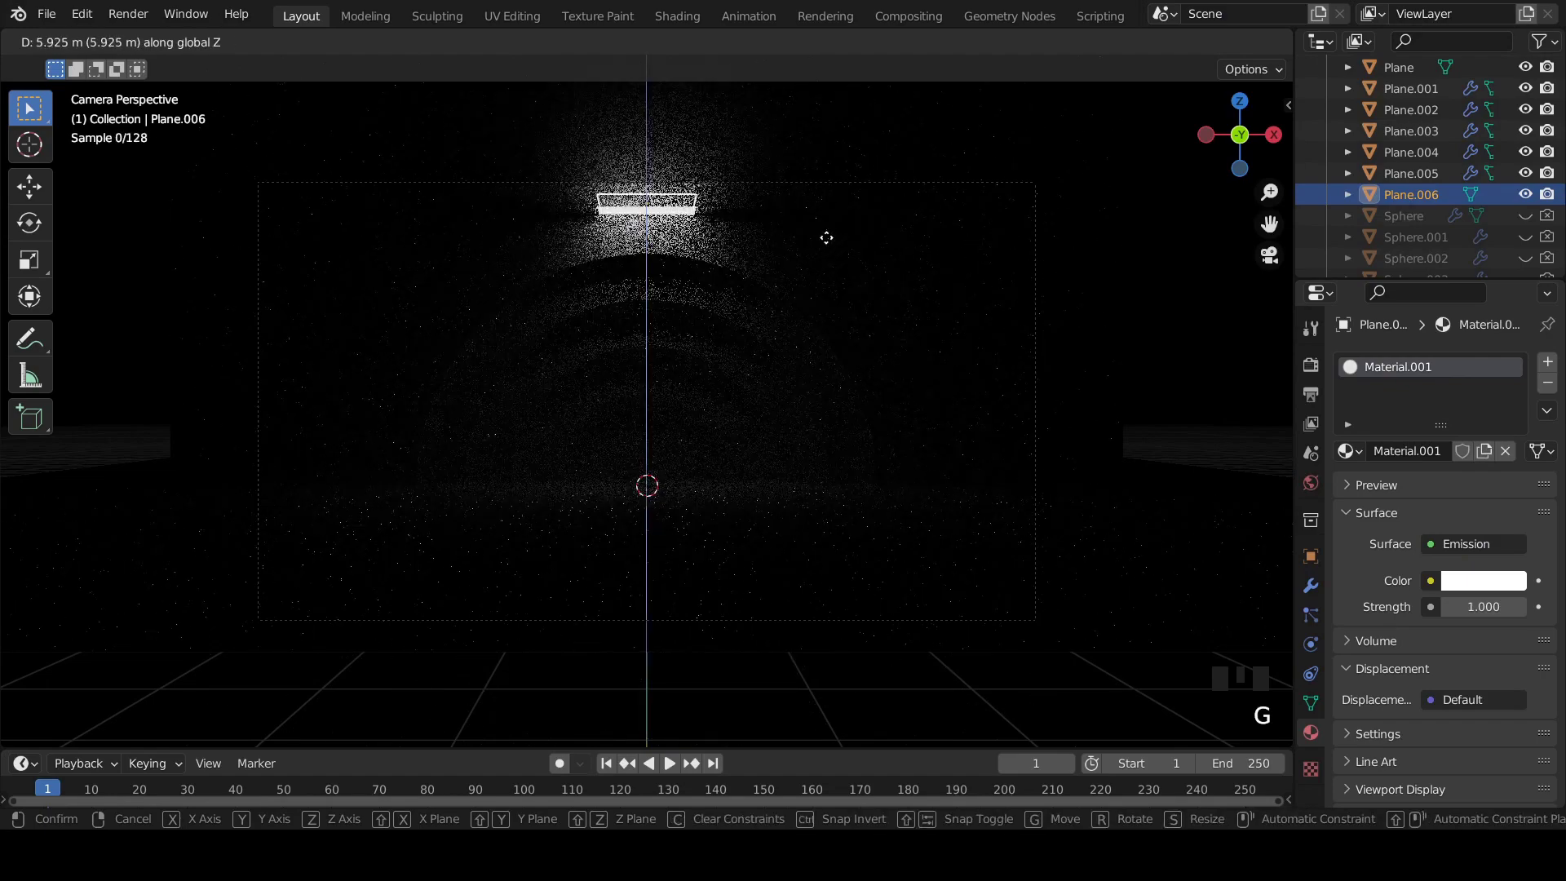
Step: Raise the emission plane above the wall and scale it up to light the arches
{"action": "scroll", "scroll_direction": "down", "scroll_amount": 3}
{"action": "left_click_drag", "start_coordinate": [750, 174], "coordinate": [750, 226]}
{"action": "scroll", "scroll_direction": "up", "scroll_amount": 3}
{"action": "scroll", "scroll_direction": "down", "scroll_amount": 3}
{"action": "key", "text": "g"}
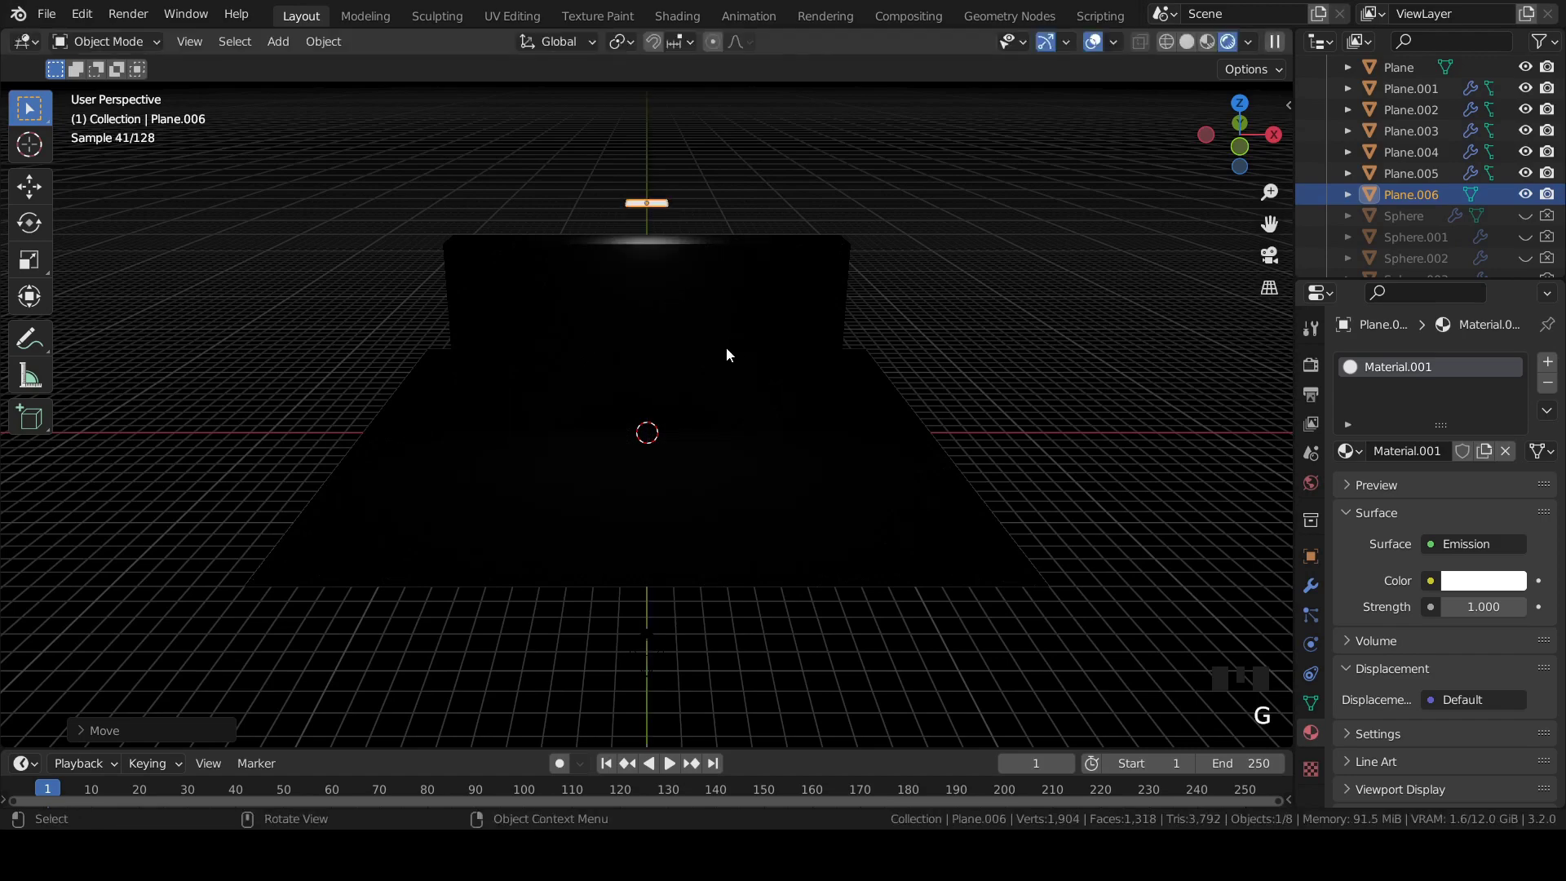
{"action": "key", "text": "s"}
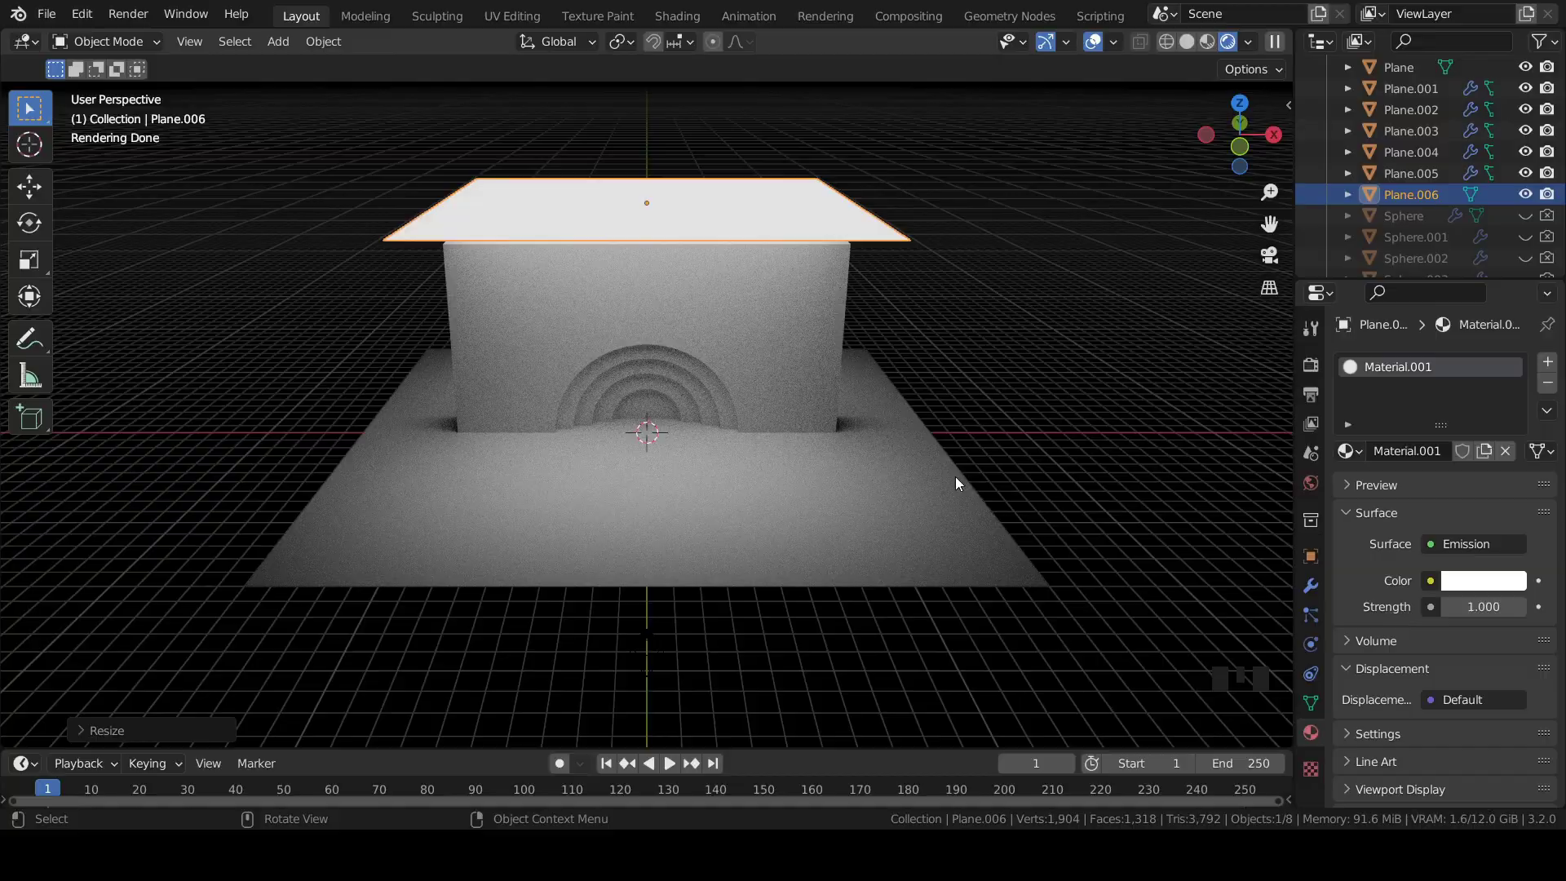
Step: Nudge and rotate the light plane between front and camera views, then save
{"action": "key", "text": "KP_0"}
{"action": "scroll", "scroll_direction": "up", "scroll_amount": 3}
{"action": "scroll", "scroll_direction": "down", "scroll_amount": 3}
{"action": "key", "text": "KP_1"}
{"action": "key", "text": "g"}
{"action": "key", "text": "r"}
{"action": "key", "text": "KP_0"}
{"action": "scroll", "scroll_direction": "up", "scroll_amount": 3}
{"action": "key", "text": "g"}
{"action": "left_click_drag", "start_coordinate": [587, 465], "coordinate": [593, 462]}
{"action": "scroll", "scroll_direction": "down", "scroll_amount": 3}
{"action": "middle_click", "coordinate": [646, 448]}
{"action": "key", "text": "g"}
{"action": "key", "text": "KP_0"}
{"action": "key", "text": "ctrl+s"}
Step: Fine-tune the light plane's placement and tilt, checking the camera framing and saving repeatedly
{"action": "left_click", "coordinate": [712, 444]}
{"action": "middle_click", "coordinate": [710, 435]}
{"action": "scroll", "scroll_direction": "down", "scroll_amount": 3}
{"action": "middle_click", "coordinate": [652, 444]}
{"action": "key", "text": "KP_1"}
{"action": "middle_click", "coordinate": [617, 442]}
{"action": "key", "text": "g"}
{"action": "key", "text": "KP_1"}
{"action": "key", "text": "ctrl+s"}
{"action": "key", "text": "g"}
{"action": "key", "text": "KP_0"}
{"action": "key", "text": "ctrl+s"}
{"action": "key", "text": "t"}
{"action": "key", "text": "r"}
{"action": "scroll", "scroll_direction": "up", "scroll_amount": 3}
{"action": "key", "text": "ctrl+s"}
{"action": "scroll", "scroll_direction": "down", "scroll_amount": 3}
{"action": "middle_click", "coordinate": [656, 339]}
{"action": "key", "text": "KP_0"}
{"action": "key", "text": "ctrl+s"}
Step: Make a last position adjustment, return to camera view, and select the camera
{"action": "key", "text": "g"}
{"action": "scroll", "scroll_direction": "down", "scroll_amount": 3}
{"action": "middle_click", "coordinate": [572, 381]}
{"action": "left_click_drag", "start_coordinate": [559, 378], "coordinate": [575, 401]}
{"action": "key", "text": "g"}
{"action": "key", "text": "g"}
{"action": "key", "text": "KP_0"}
{"action": "scroll", "scroll_direction": "up", "scroll_amount": 3}
{"action": "left_click", "coordinate": [1195, 41]}
{"action": "left_click", "coordinate": [1195, 41]}
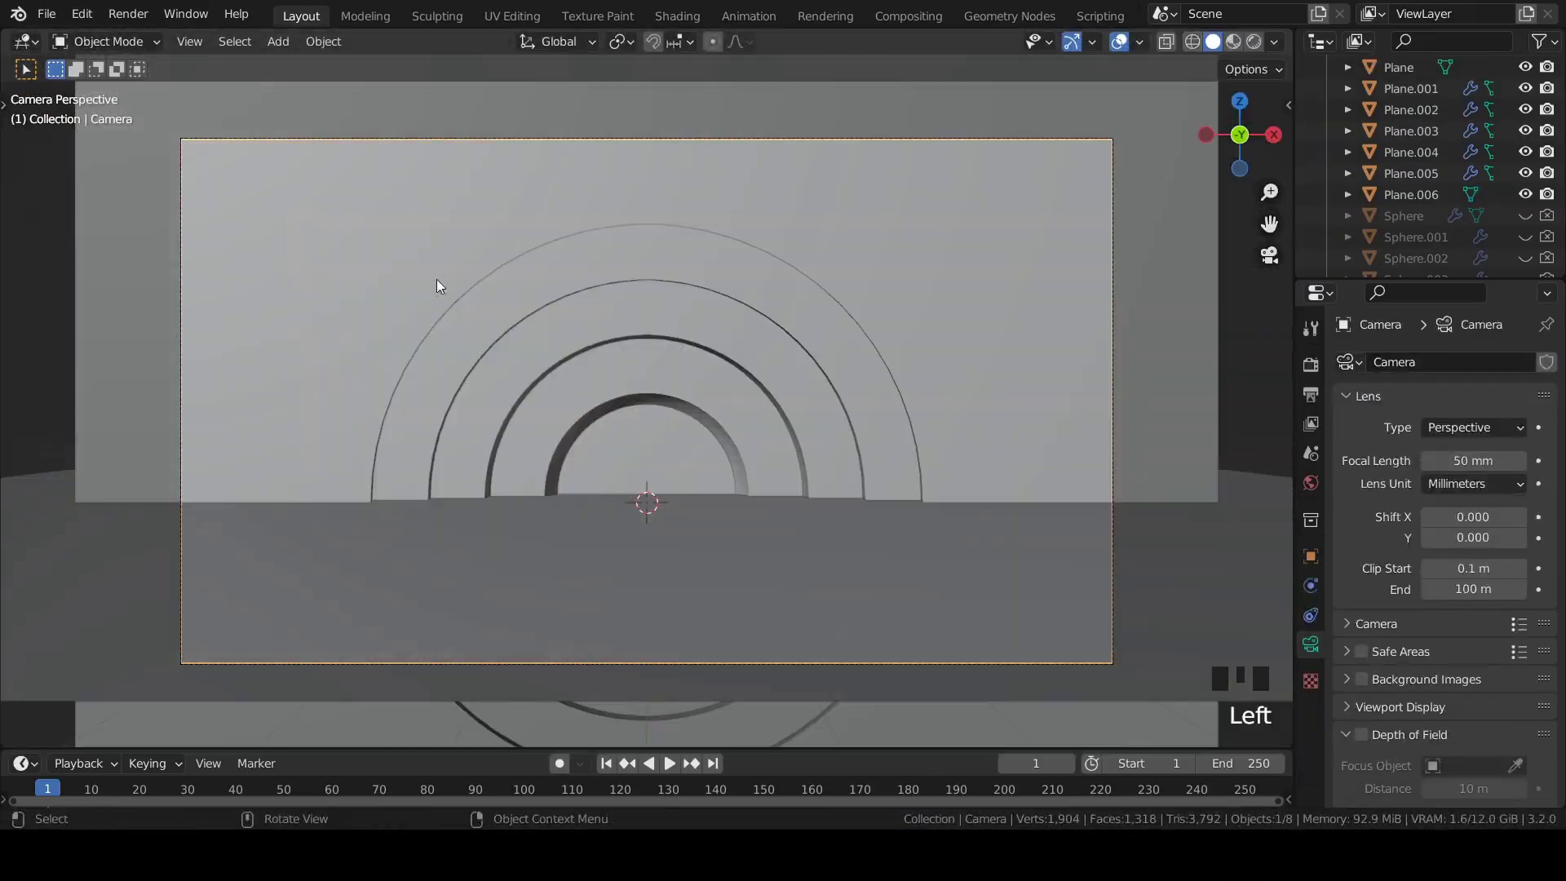
Step: Add a Bezier circle, move it forward on Y in front of the wall, and scale it up in camera view
{"action": "key", "text": "shift+a"}
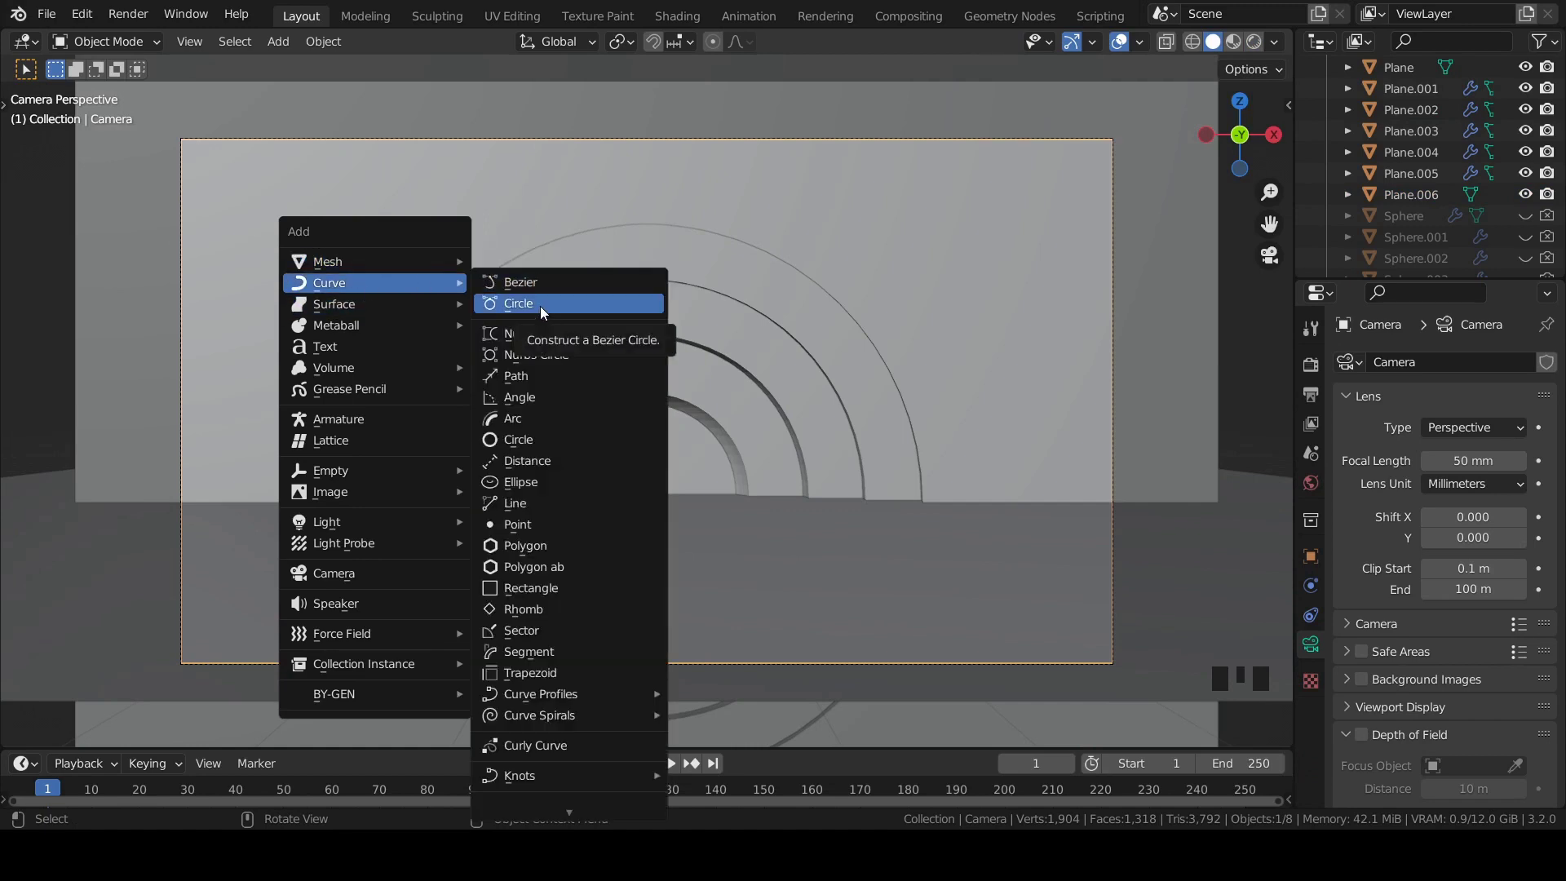
{"action": "key", "text": "ctrl+z"}
{"action": "key", "text": "g"}
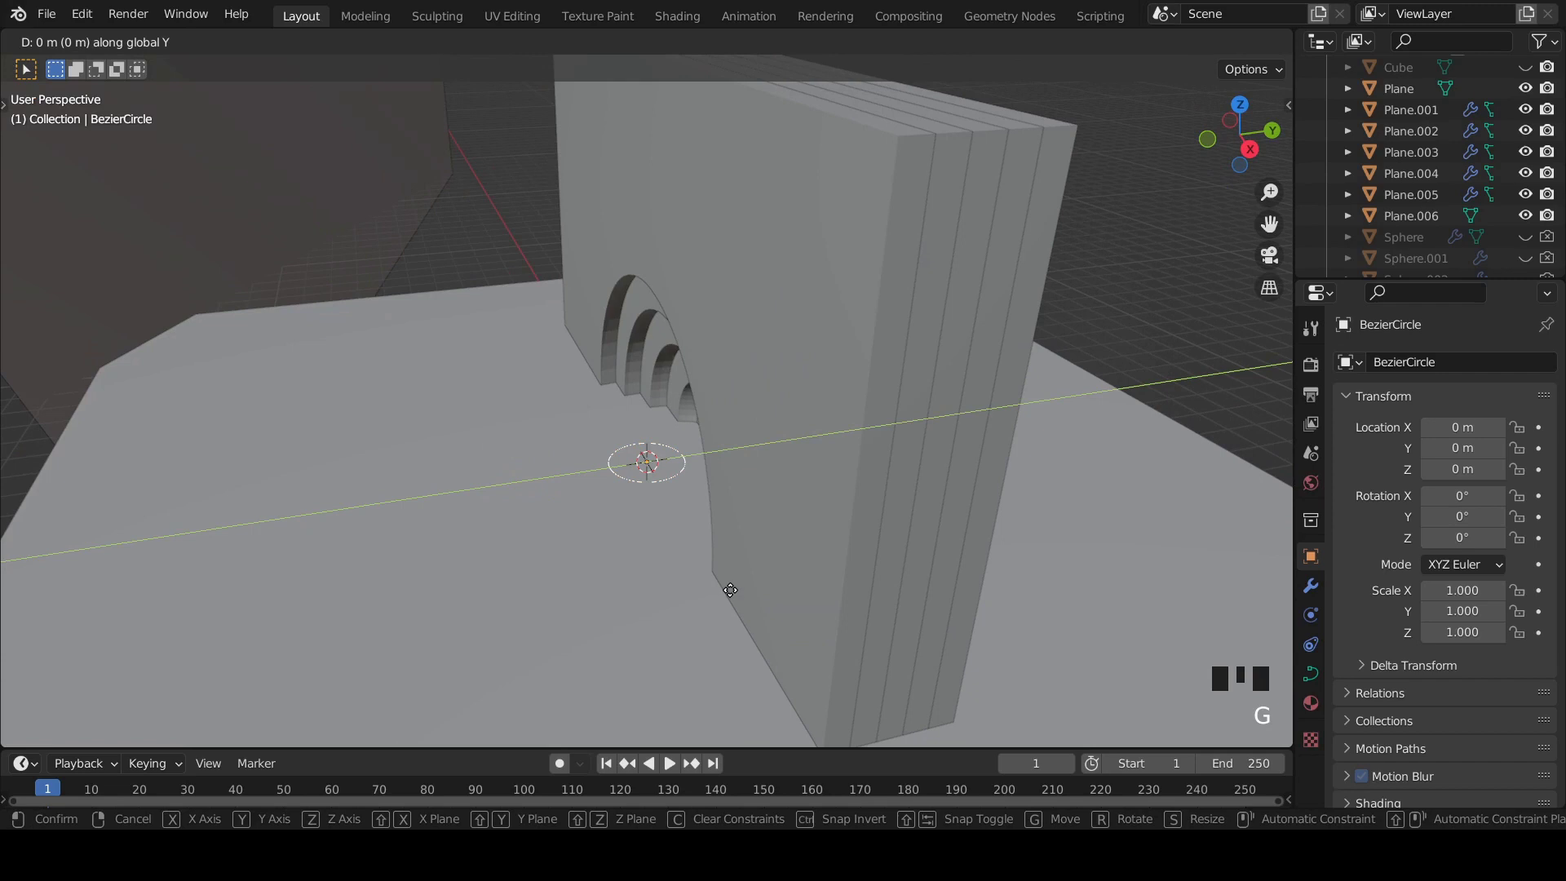
{"action": "key", "text": "KP_0"}
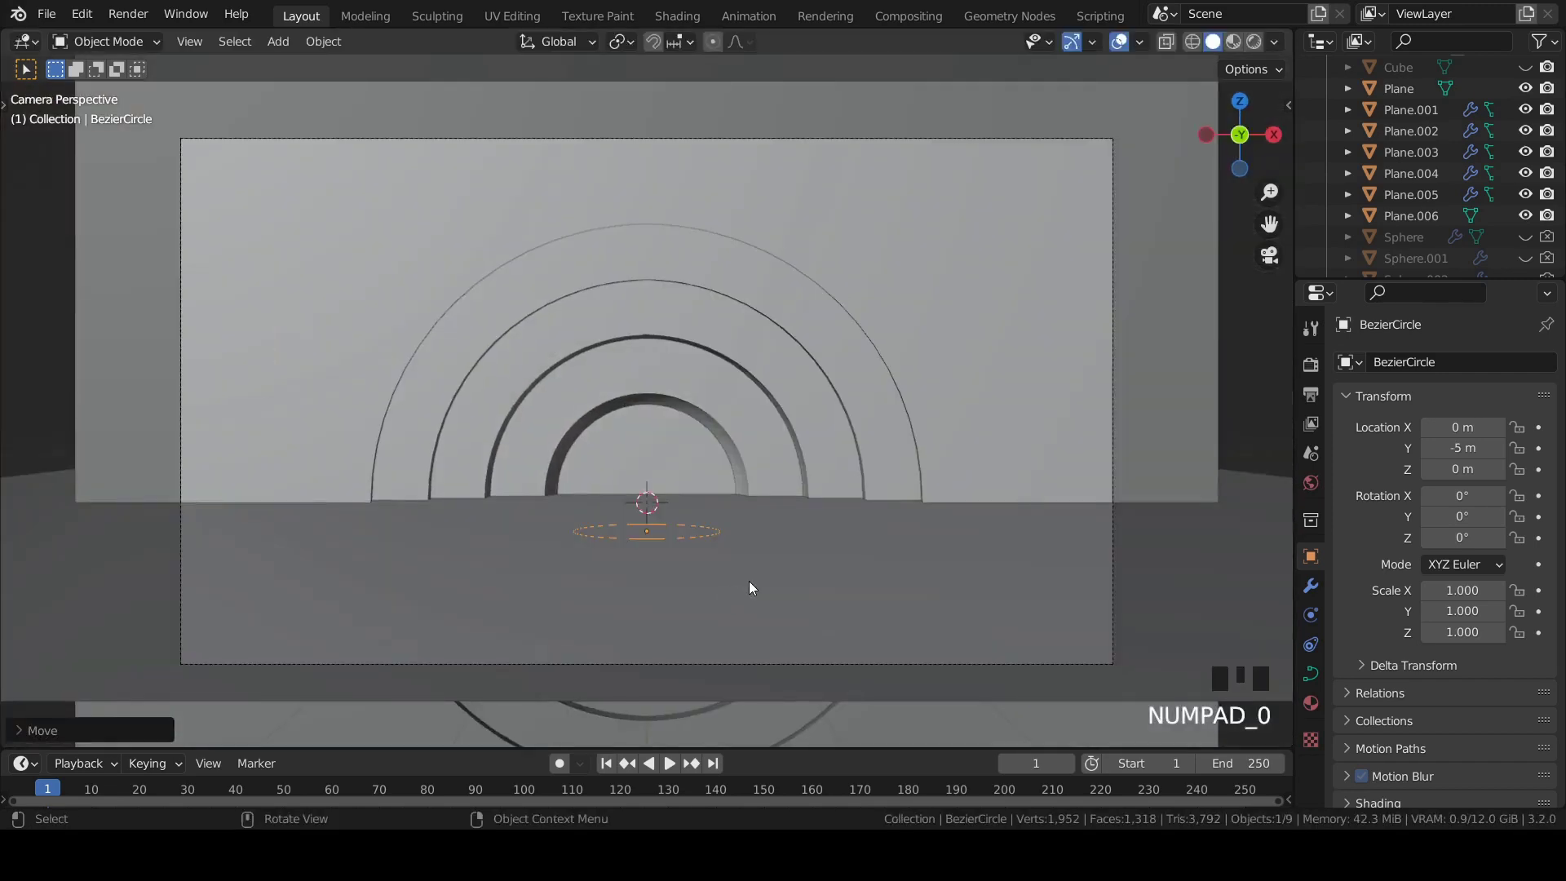
{"action": "key", "text": "s"}
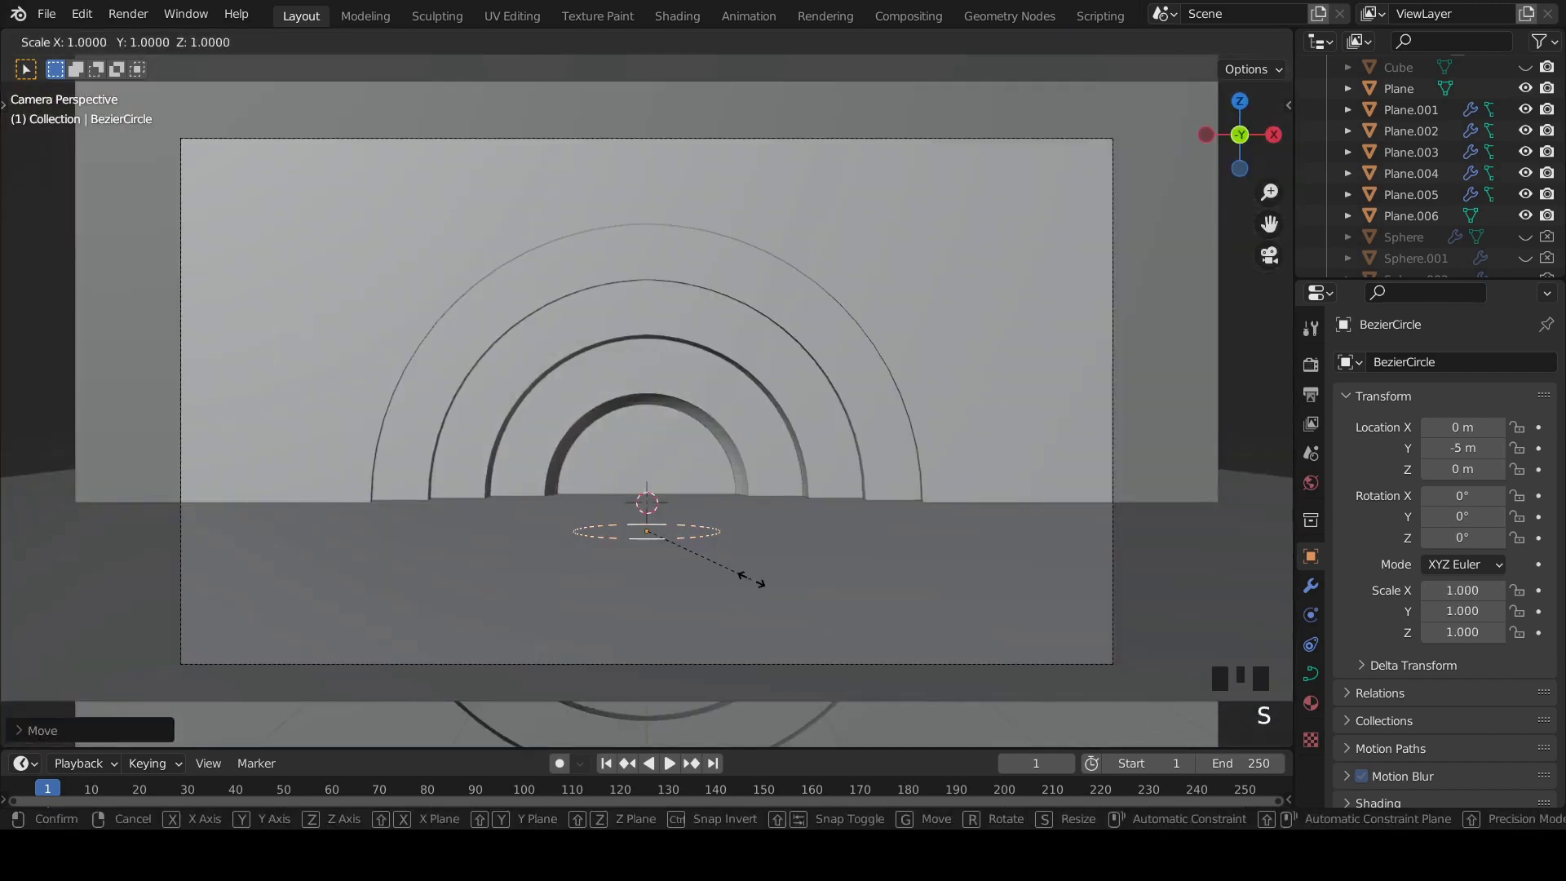
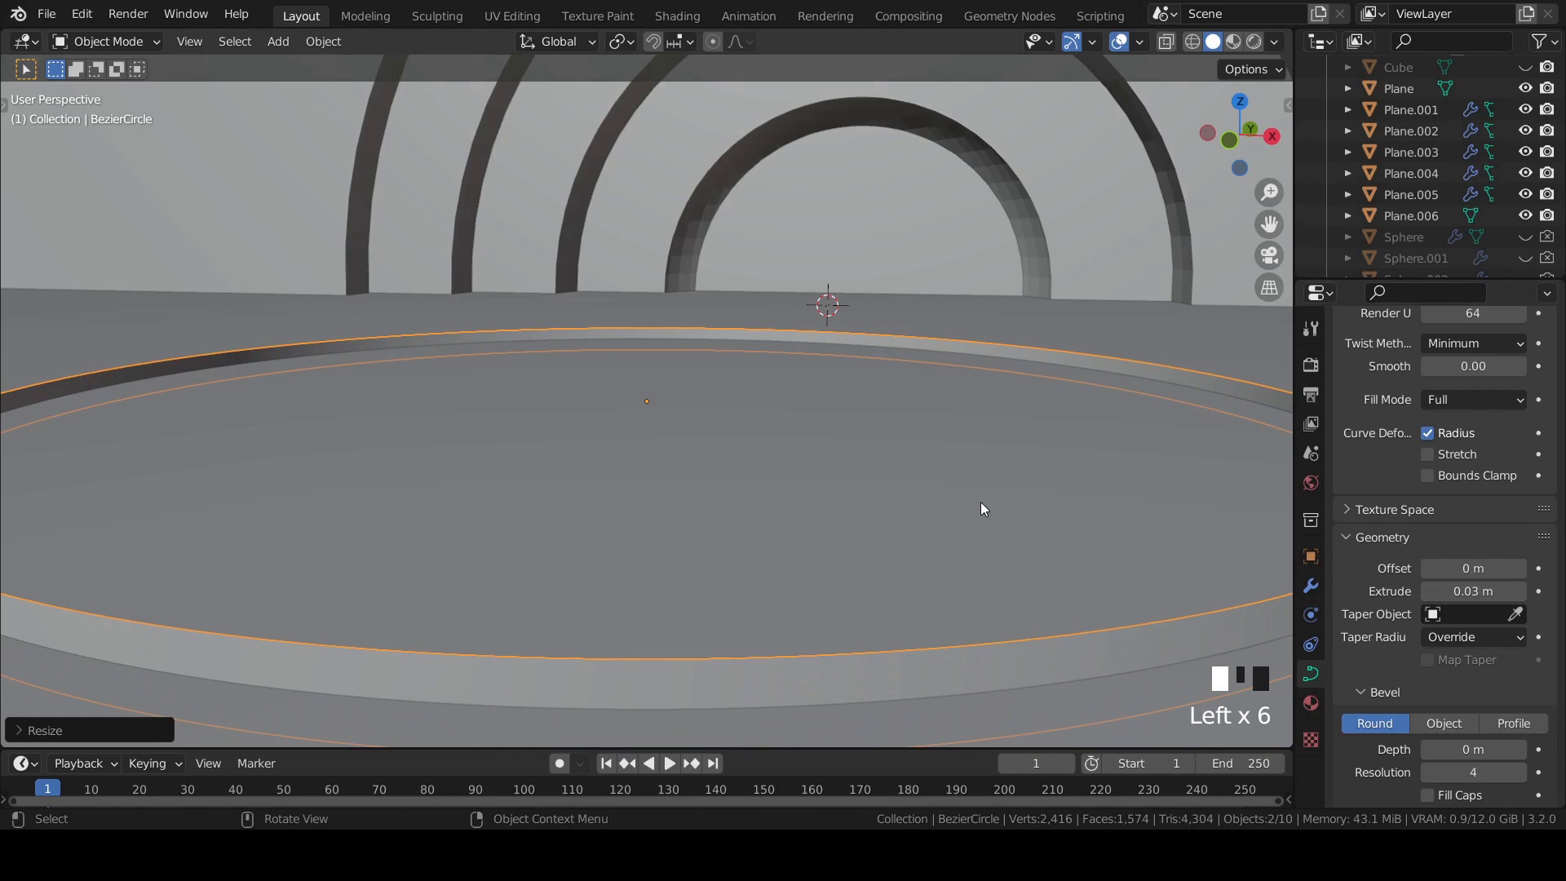
Step: Inspect the extruded disc from several angles and start lifting it along Z
{"action": "left_click_drag", "start_coordinate": [935, 494], "coordinate": [973, 541]}
{"action": "key", "text": "KP_7"}
{"action": "scroll", "scroll_direction": "down", "scroll_amount": 3}
{"action": "left_click_drag", "start_coordinate": [896, 469], "coordinate": [785, 371]}
{"action": "scroll", "scroll_direction": "down", "scroll_amount": 3}
{"action": "left_click_drag", "start_coordinate": [877, 393], "coordinate": [806, 425]}
{"action": "scroll", "scroll_direction": "up", "scroll_amount": 3}
{"action": "left_click_drag", "start_coordinate": [795, 401], "coordinate": [978, 536]}
{"action": "scroll", "scroll_direction": "up", "scroll_amount": 3}
{"action": "key", "text": "g"}
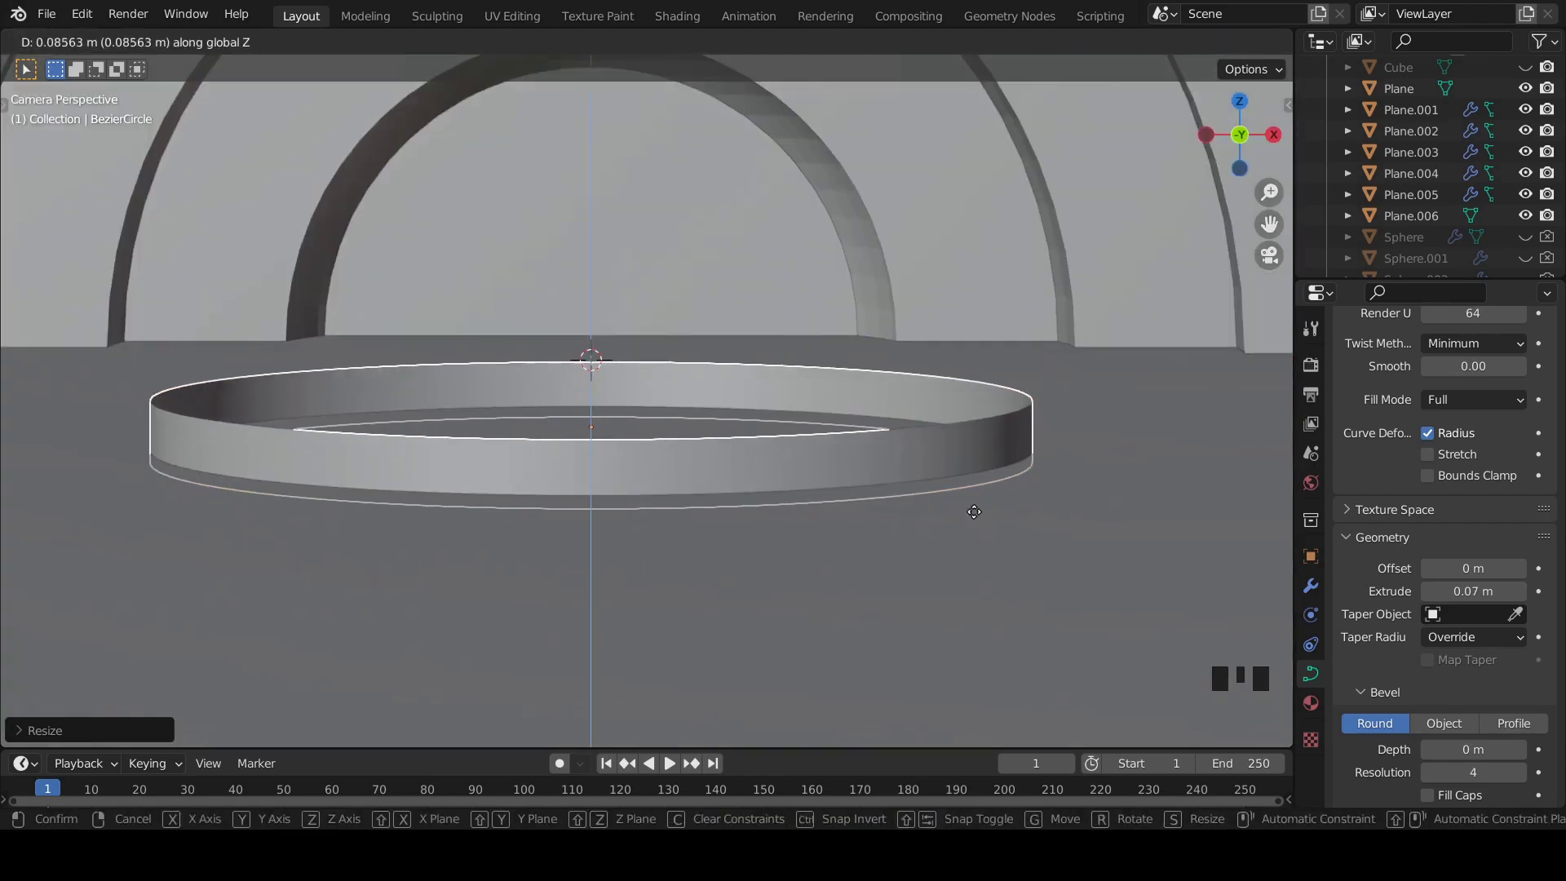
{"action": "scroll", "scroll_direction": "up", "scroll_amount": 3}
Step: In front view, duplicate the disc upward twice so the copies stack into a podium, and save
{"action": "key", "text": "shift+d"}
{"action": "key", "text": "KP_1"}
{"action": "key", "text": "g"}
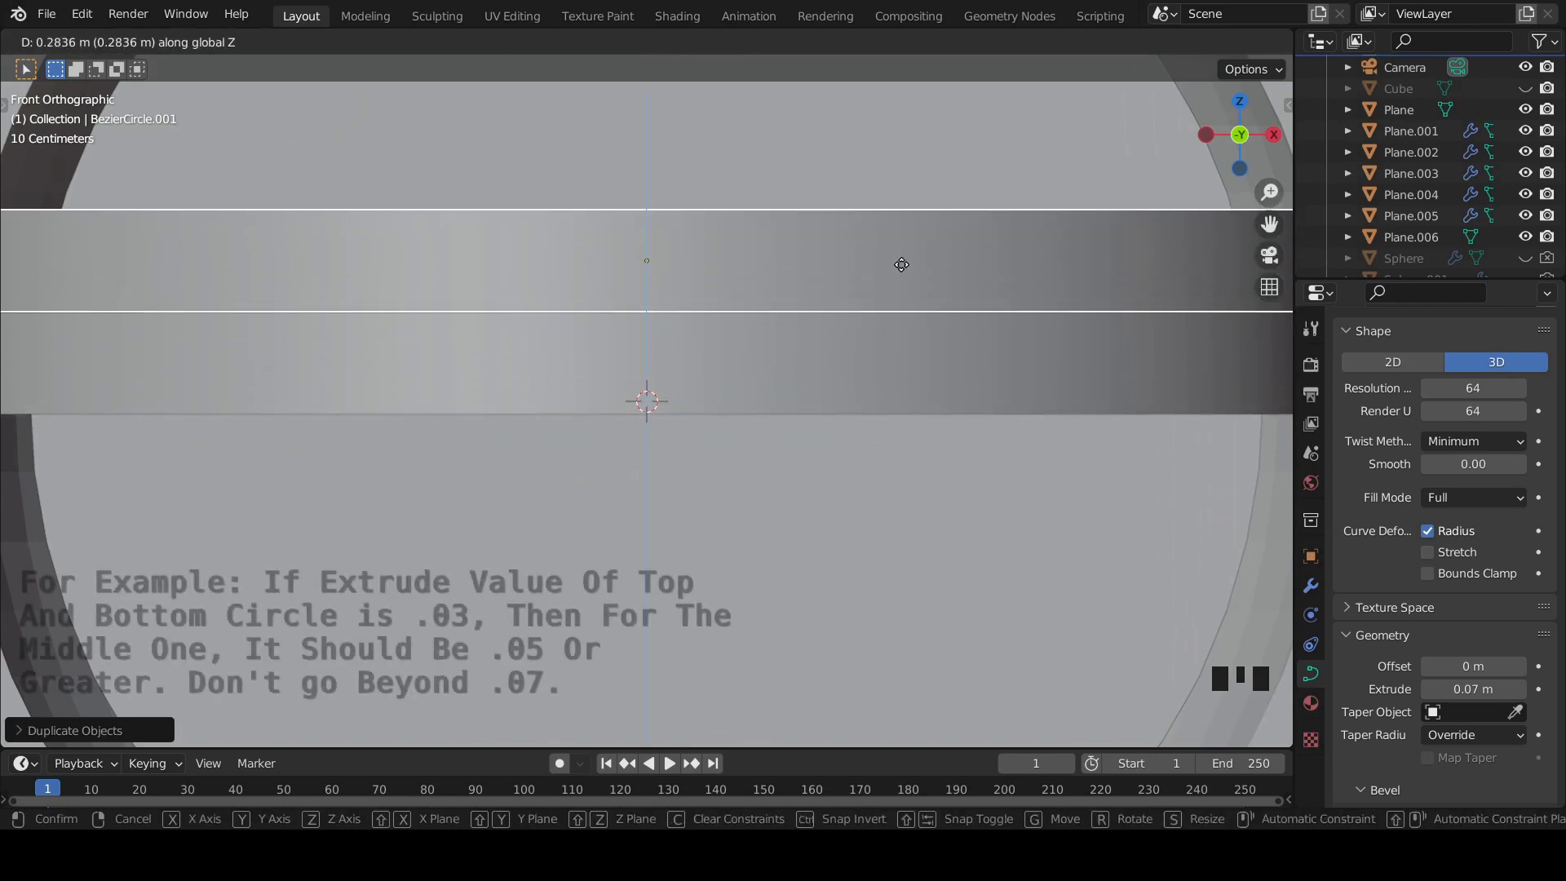
{"action": "left_click", "coordinate": [1530, 688]}
{"action": "key", "text": "KP_0"}
{"action": "key", "text": "ctrl+s"}
{"action": "scroll", "scroll_direction": "down", "scroll_amount": 3}
{"action": "left_click", "coordinate": [898, 427]}
Step: Duplicate once more and raise the top disc along Z onto the stack
{"action": "key", "text": "shift+d"}
{"action": "key", "text": "g"}
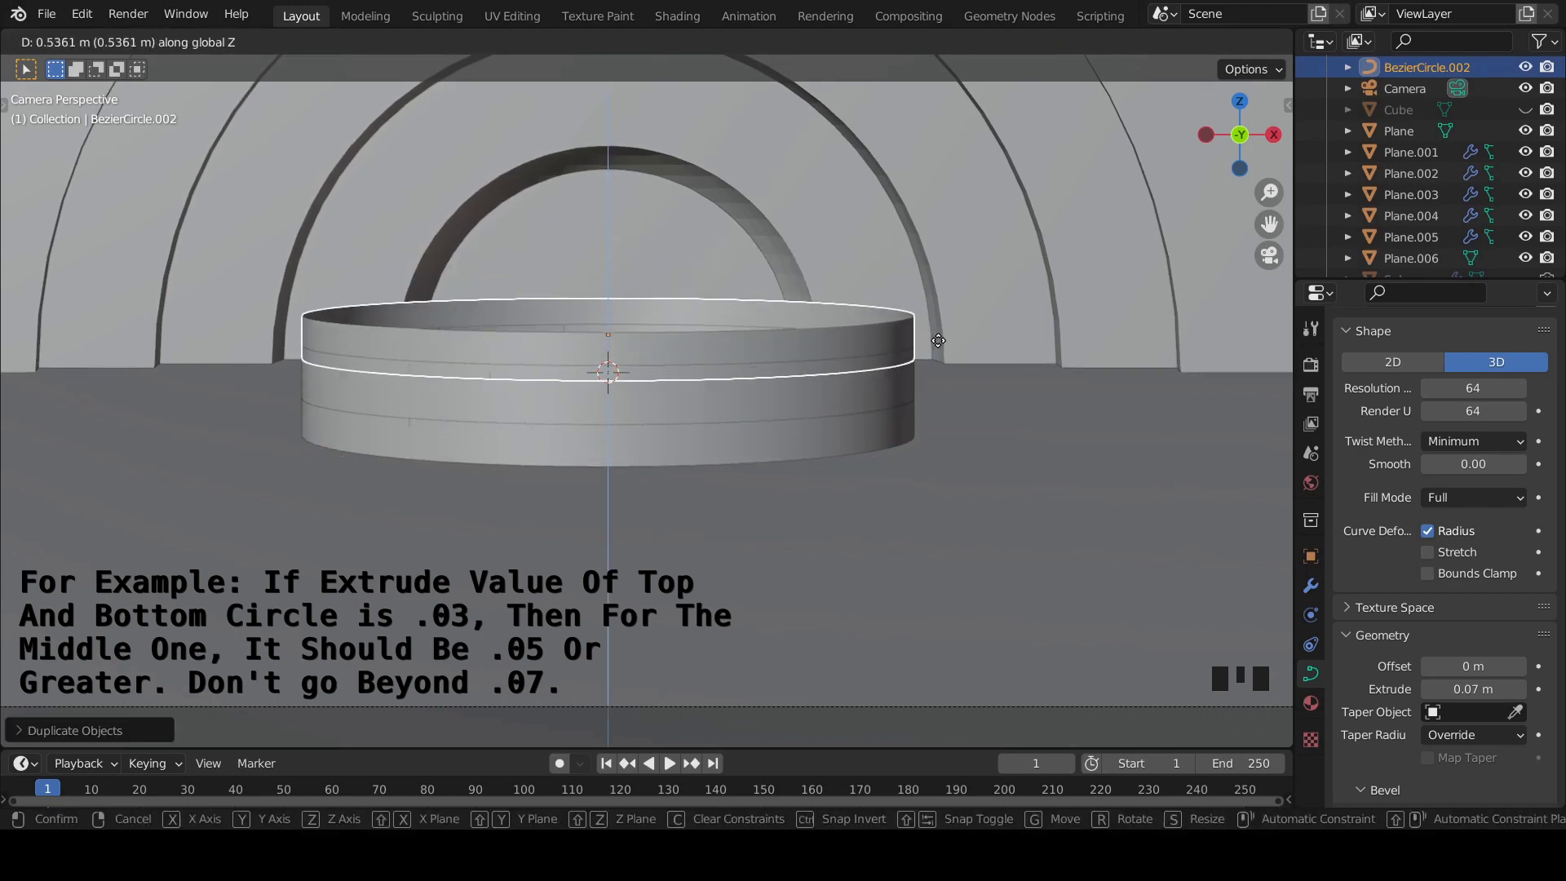
{"action": "key", "text": "KP_1"}
{"action": "left_click_drag", "start_coordinate": [727, 237], "coordinate": [702, 381]}
{"action": "scroll", "scroll_direction": "up", "scroll_amount": 3}
Step: Adjust the stacked discs' positions in front view and save the file
{"action": "key", "text": "g"}
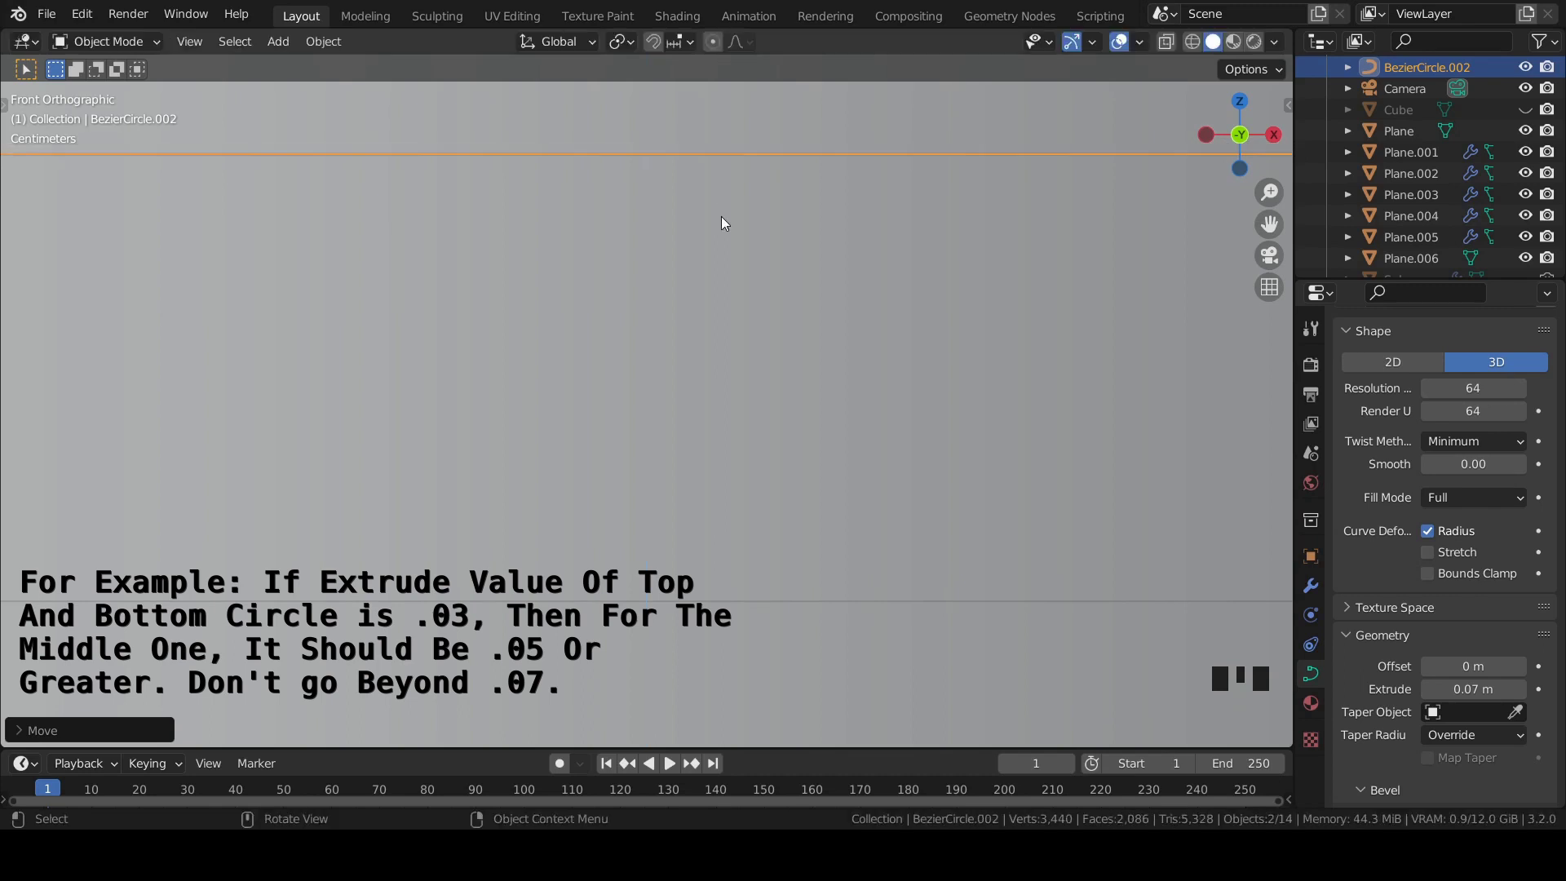
{"action": "key", "text": "ctrl+s"}
{"action": "left_click", "coordinate": [751, 445]}
{"action": "scroll", "scroll_direction": "down", "scroll_amount": 3}
{"action": "key", "text": "g"}
{"action": "key", "text": "g"}
{"action": "left_click", "coordinate": [823, 177]}
{"action": "key", "text": "g"}
{"action": "key", "text": "KP_0"}
{"action": "scroll", "scroll_direction": "down", "scroll_amount": 3}
{"action": "key", "text": "ctrl+s"}
Step: Set the middle disc's Extrude thickness to 0.05 and convert the bands to meshes
{"action": "left_click", "coordinate": [1166, 262]}
{"action": "scroll", "scroll_direction": "up", "scroll_amount": 3}
{"action": "key", "text": "ctrl+s"}
{"action": "left_click_drag", "start_coordinate": [738, 343], "coordinate": [717, 340]}
{"action": "left_click", "coordinate": [717, 340]}
{"action": "left_click", "coordinate": [1437, 694]}
{"action": "left_click", "coordinate": [1440, 692]}
{"action": "key", "text": "ctrl+s"}
Step: Reposition the discs, then select the top disc looking into the open podium top
{"action": "left_click", "coordinate": [863, 451]}
{"action": "key", "text": "g"}
{"action": "left_click", "coordinate": [848, 335]}
{"action": "key", "text": "g"}
{"action": "scroll", "scroll_direction": "down", "scroll_amount": 3}
{"action": "key", "text": "ctrl+s"}
{"action": "scroll", "scroll_direction": "up", "scroll_amount": 3}
{"action": "left_click_drag", "start_coordinate": [611, 320], "coordinate": [623, 391]}
{"action": "left_click", "coordinate": [743, 420]}
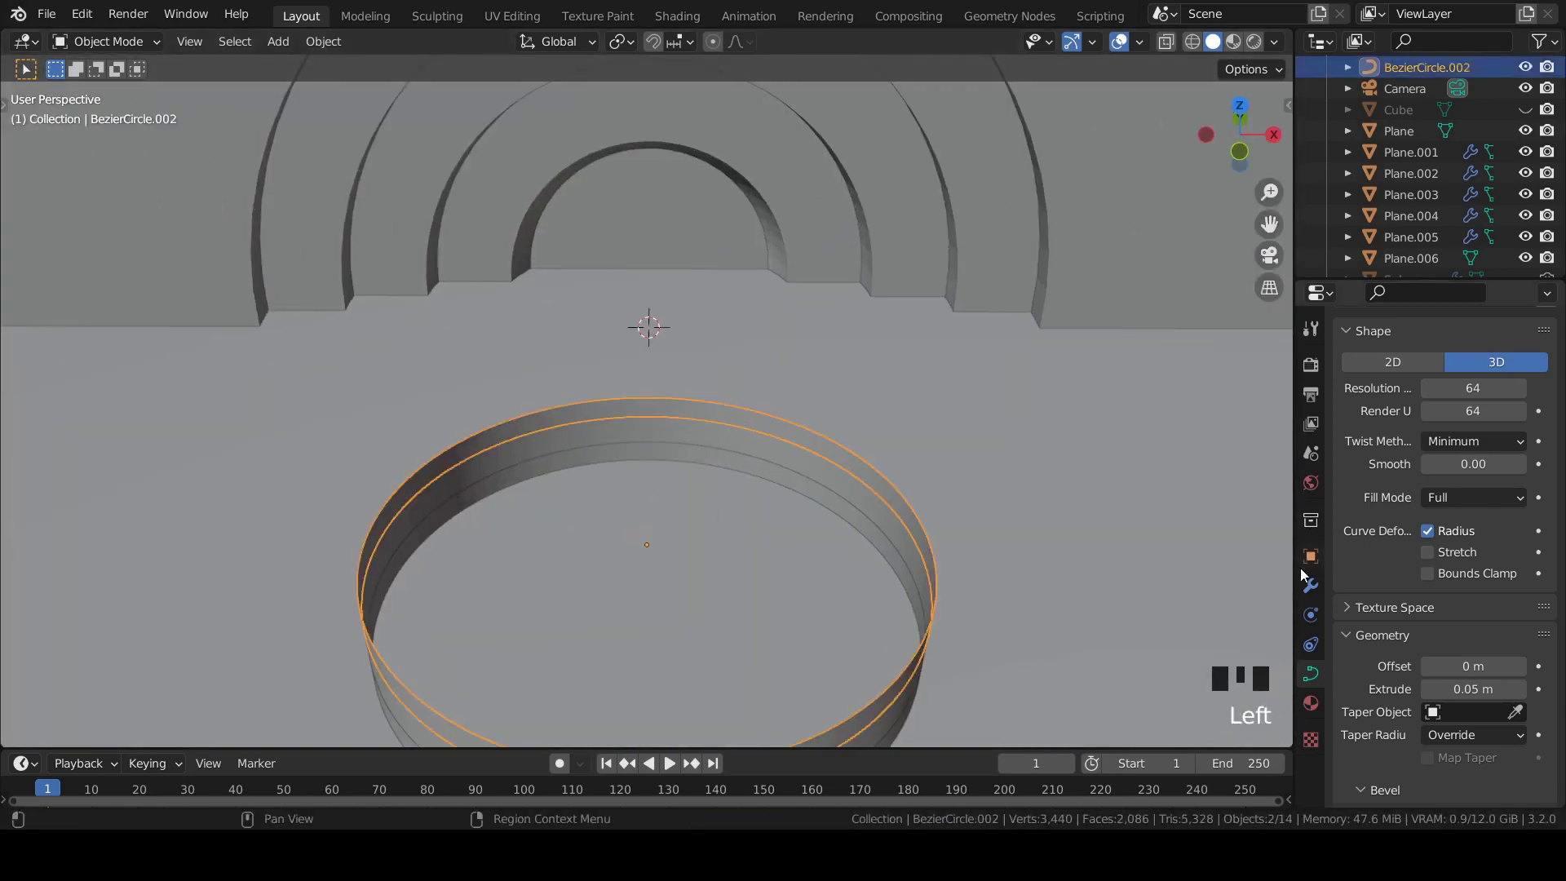
{"action": "left_click_drag", "start_coordinate": [696, 417], "coordinate": [780, 429]}
Step: Fill the open top of the podium with a solid face in Edit Mode
{"action": "key", "text": "Tab"}
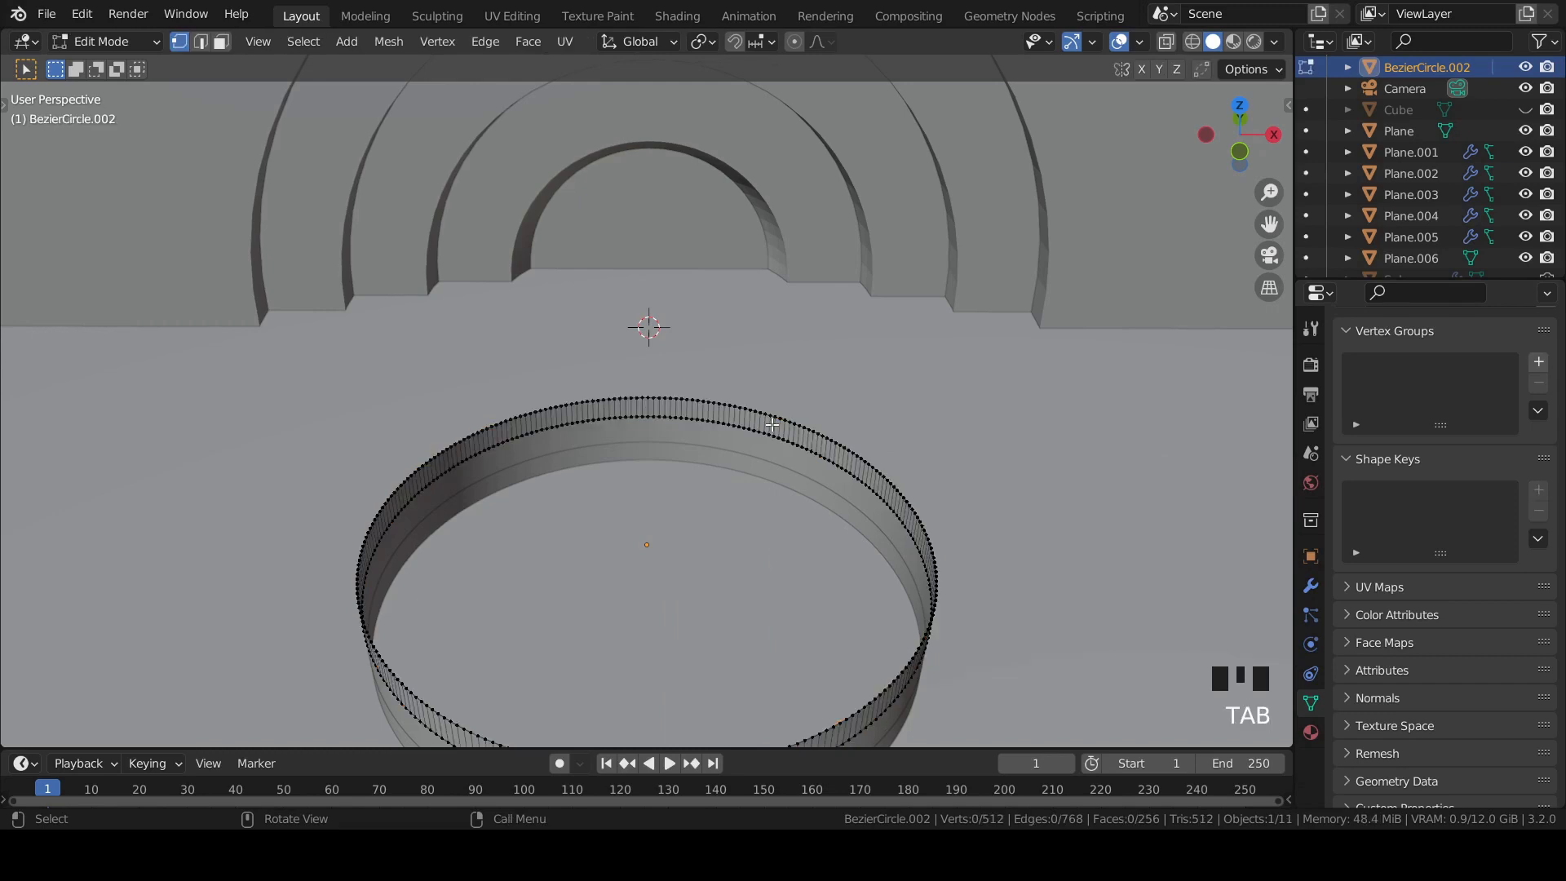
{"action": "key", "text": "a"}
{"action": "key", "text": "f"}
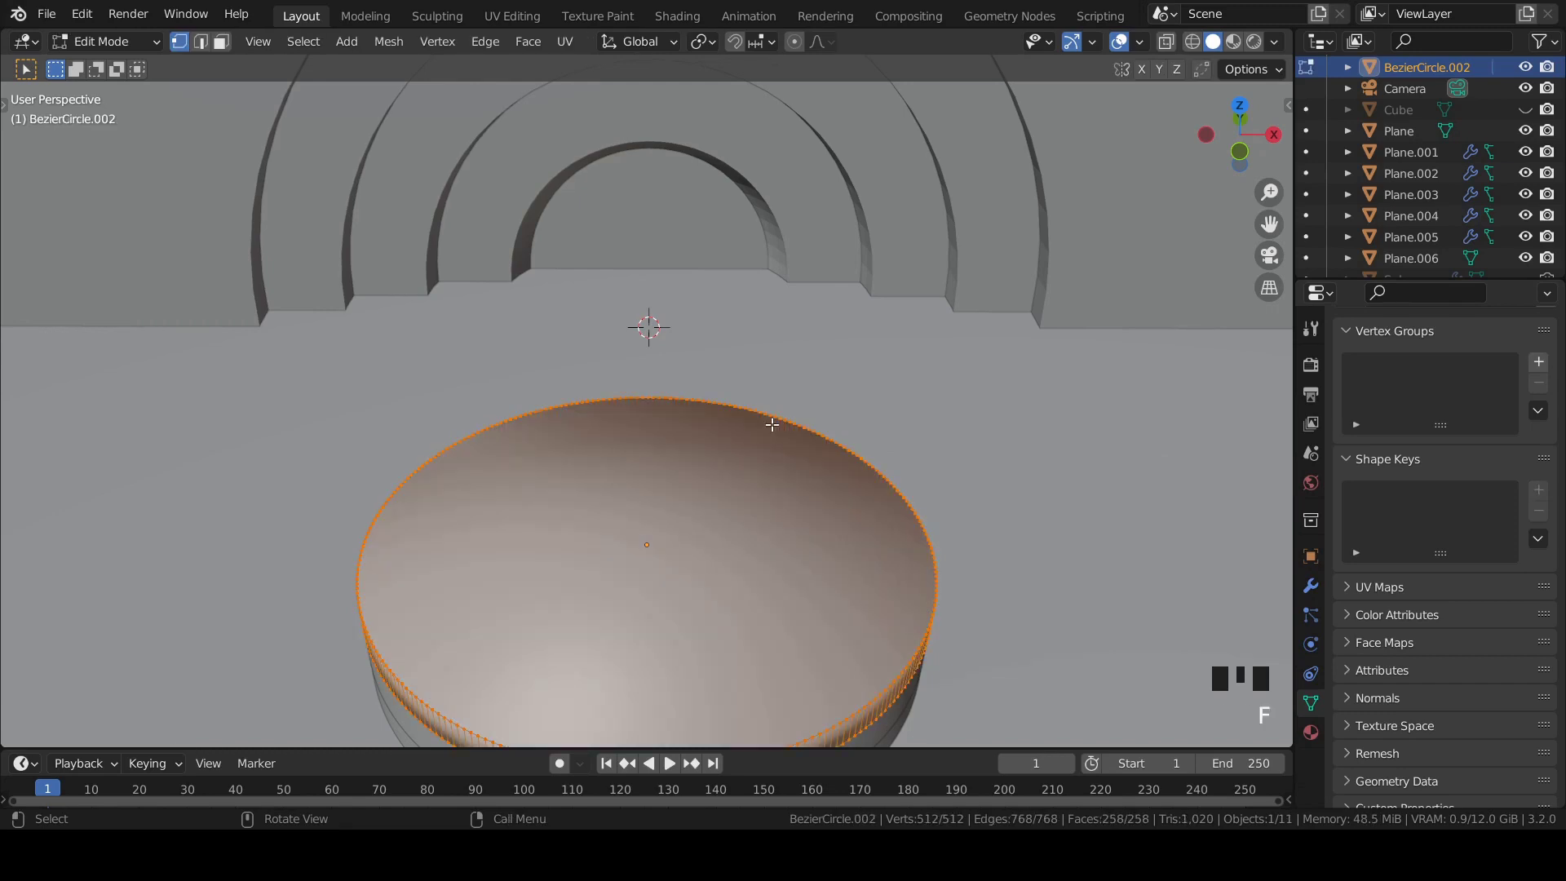
{"action": "key", "text": "Tab"}
{"action": "left_click_drag", "start_coordinate": [709, 462], "coordinate": [763, 505]}
{"action": "key", "text": "KP_0"}
{"action": "key", "text": "Tab"}
{"action": "left_click_drag", "start_coordinate": [749, 553], "coordinate": [868, 520]}
{"action": "key", "text": "Tab"}
{"action": "key", "text": "a"}
{"action": "key", "text": "f"}
{"action": "key", "text": "Tab"}
Step: Unhide the Cube and select it near the arch
{"action": "left_click_drag", "start_coordinate": [868, 533], "coordinate": [723, 268]}
{"action": "left_click", "coordinate": [723, 269]}
{"action": "left_click_drag", "start_coordinate": [688, 278], "coordinate": [802, 358]}
{"action": "left_click", "coordinate": [802, 358]}
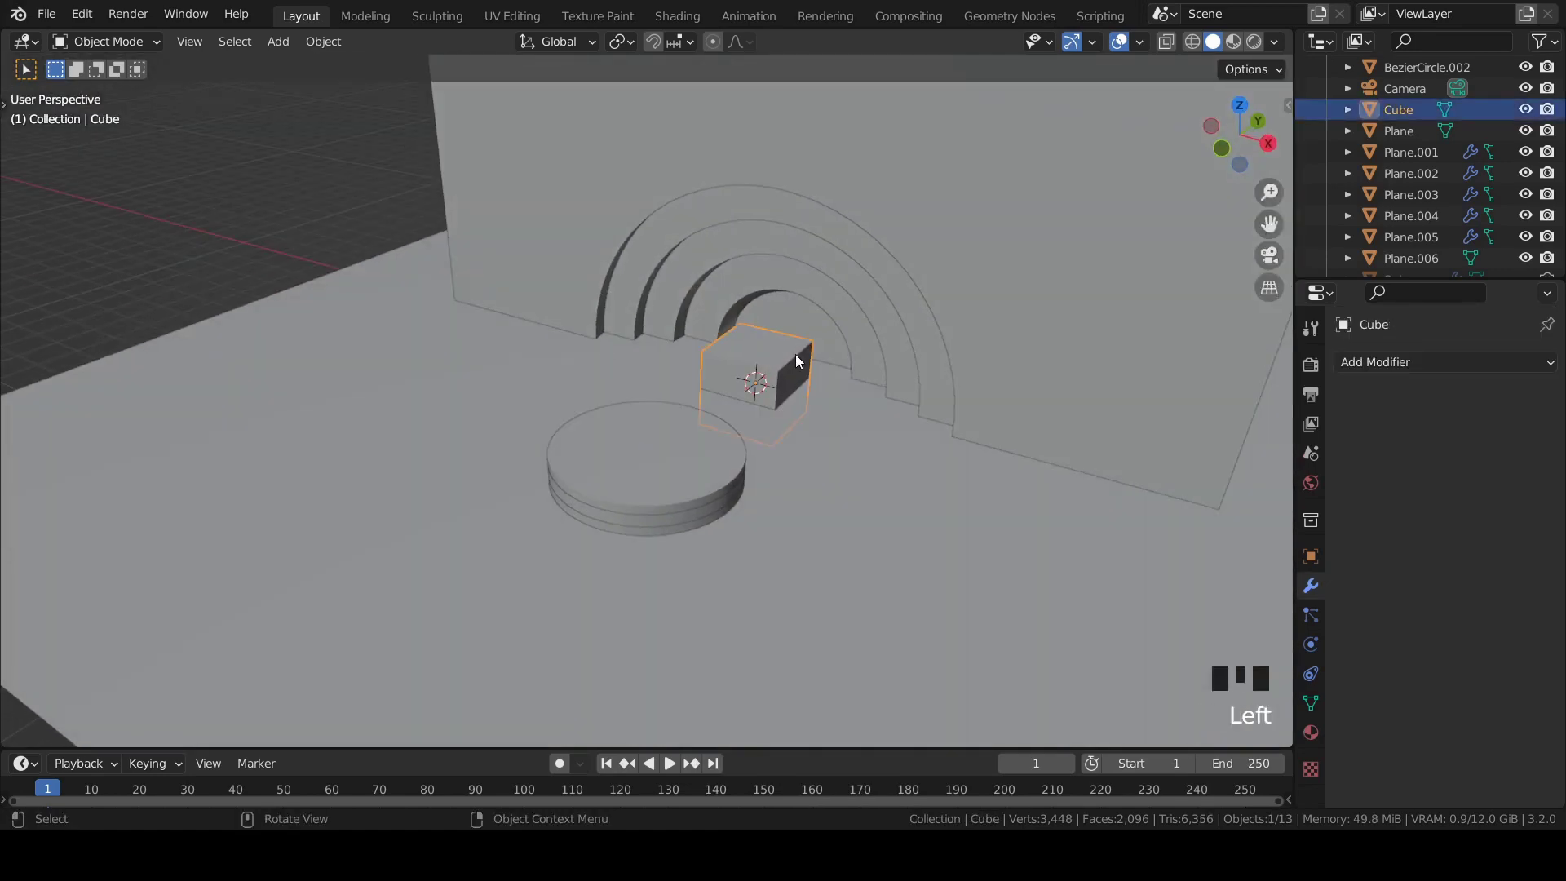
Step: In top view move the cube 5 m along X beside the podium and save
{"action": "key", "text": "KP_7"}
{"action": "scroll", "scroll_direction": "down", "scroll_amount": 3}
{"action": "key", "text": "g"}
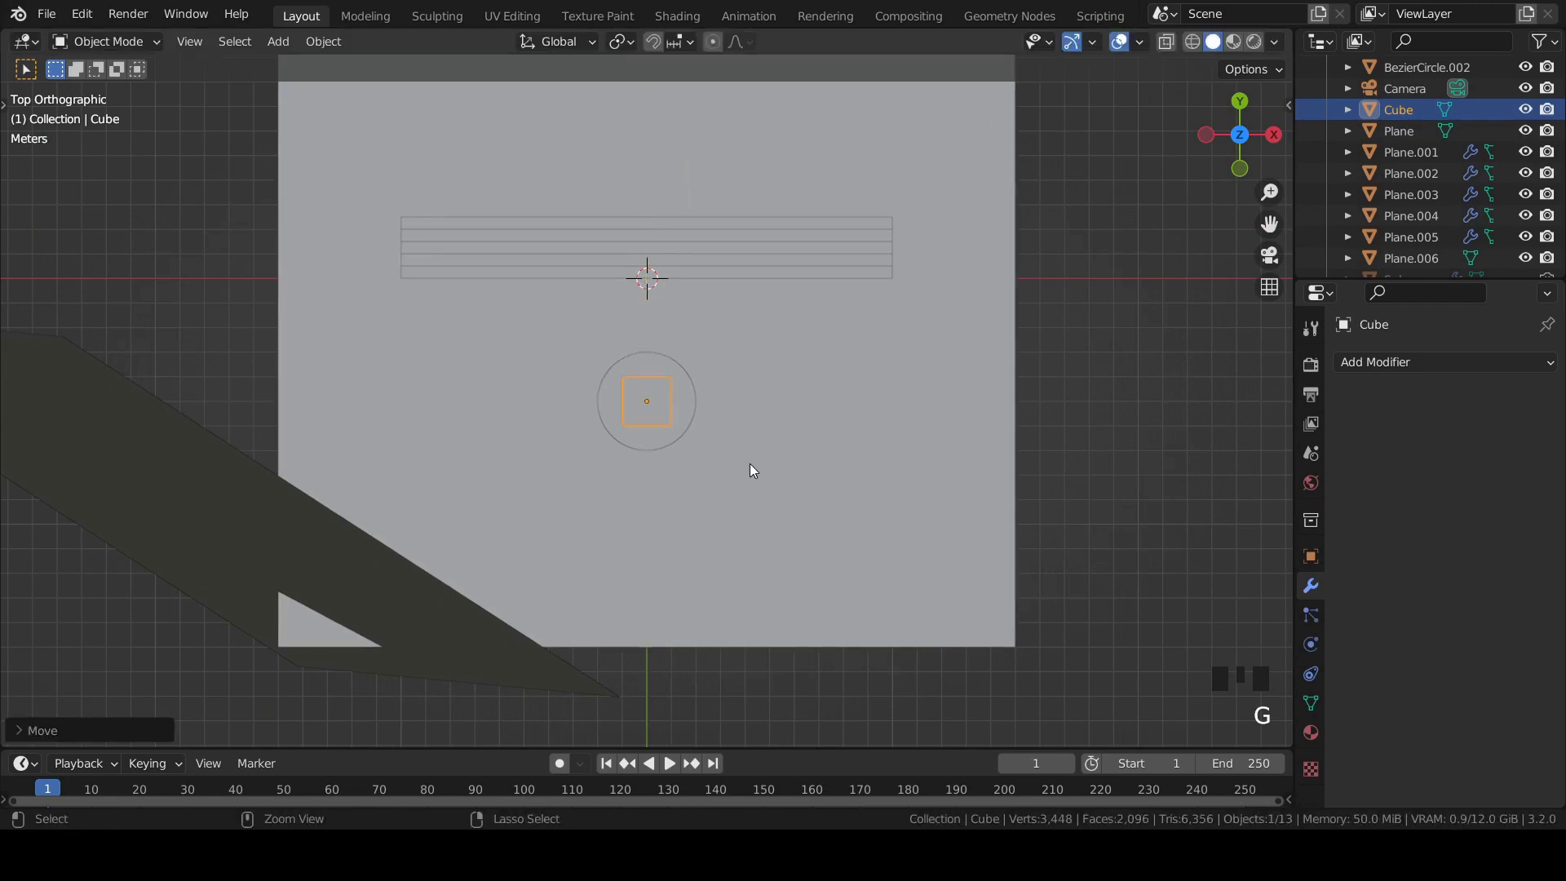
{"action": "key", "text": "g"}
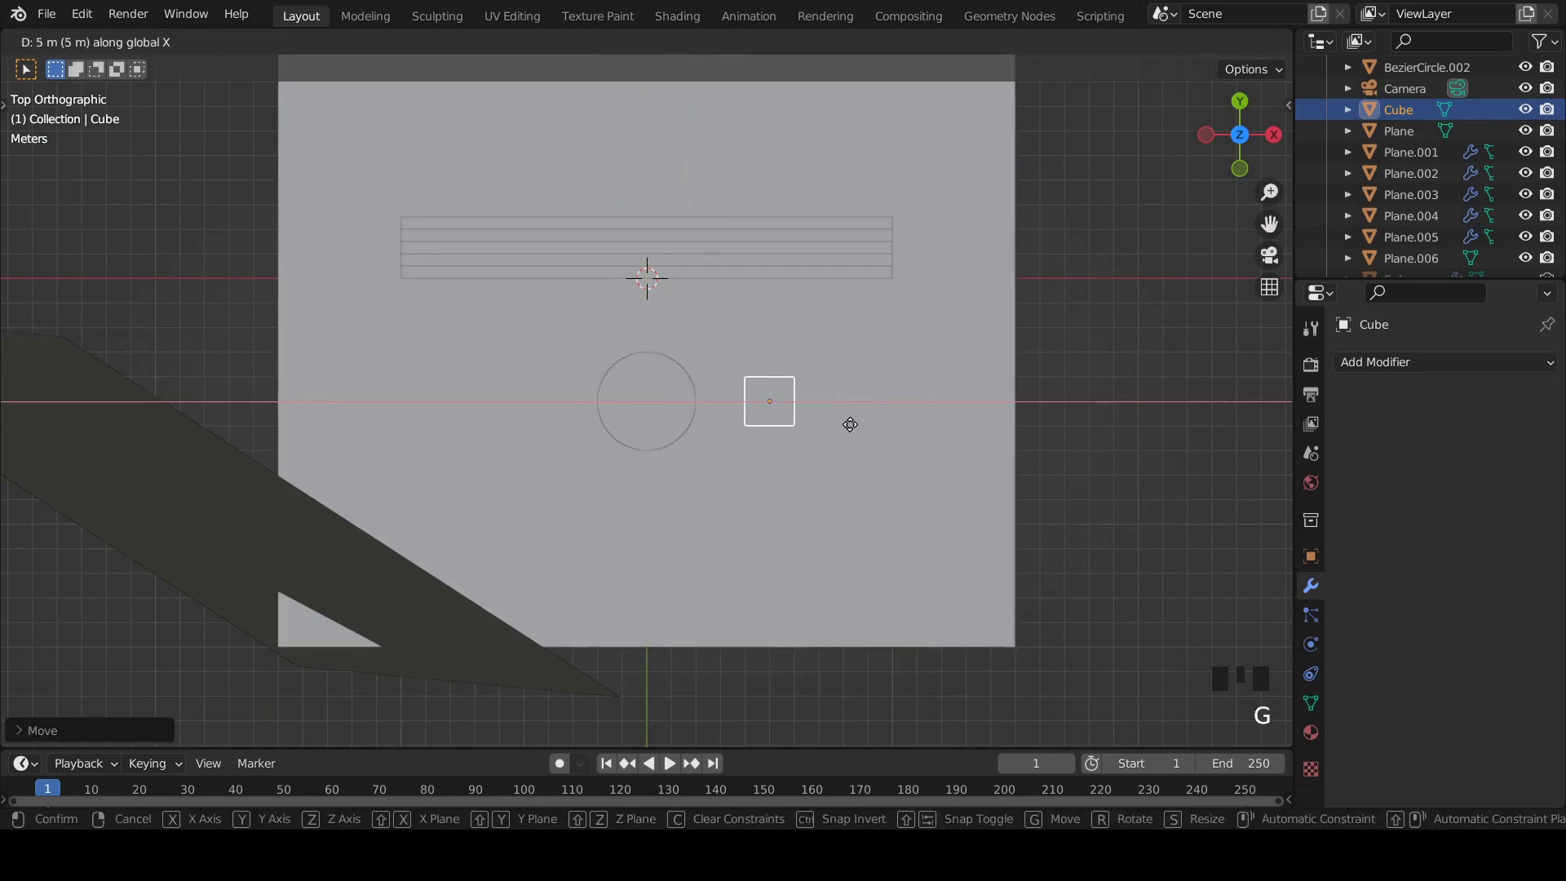
{"action": "key", "text": "KP_0"}
{"action": "key", "text": "ctrl+s"}
Step: Scale the cube down and give it a Bevel modifier, Amount 0.02 m, Segments 100
{"action": "key", "text": "g"}
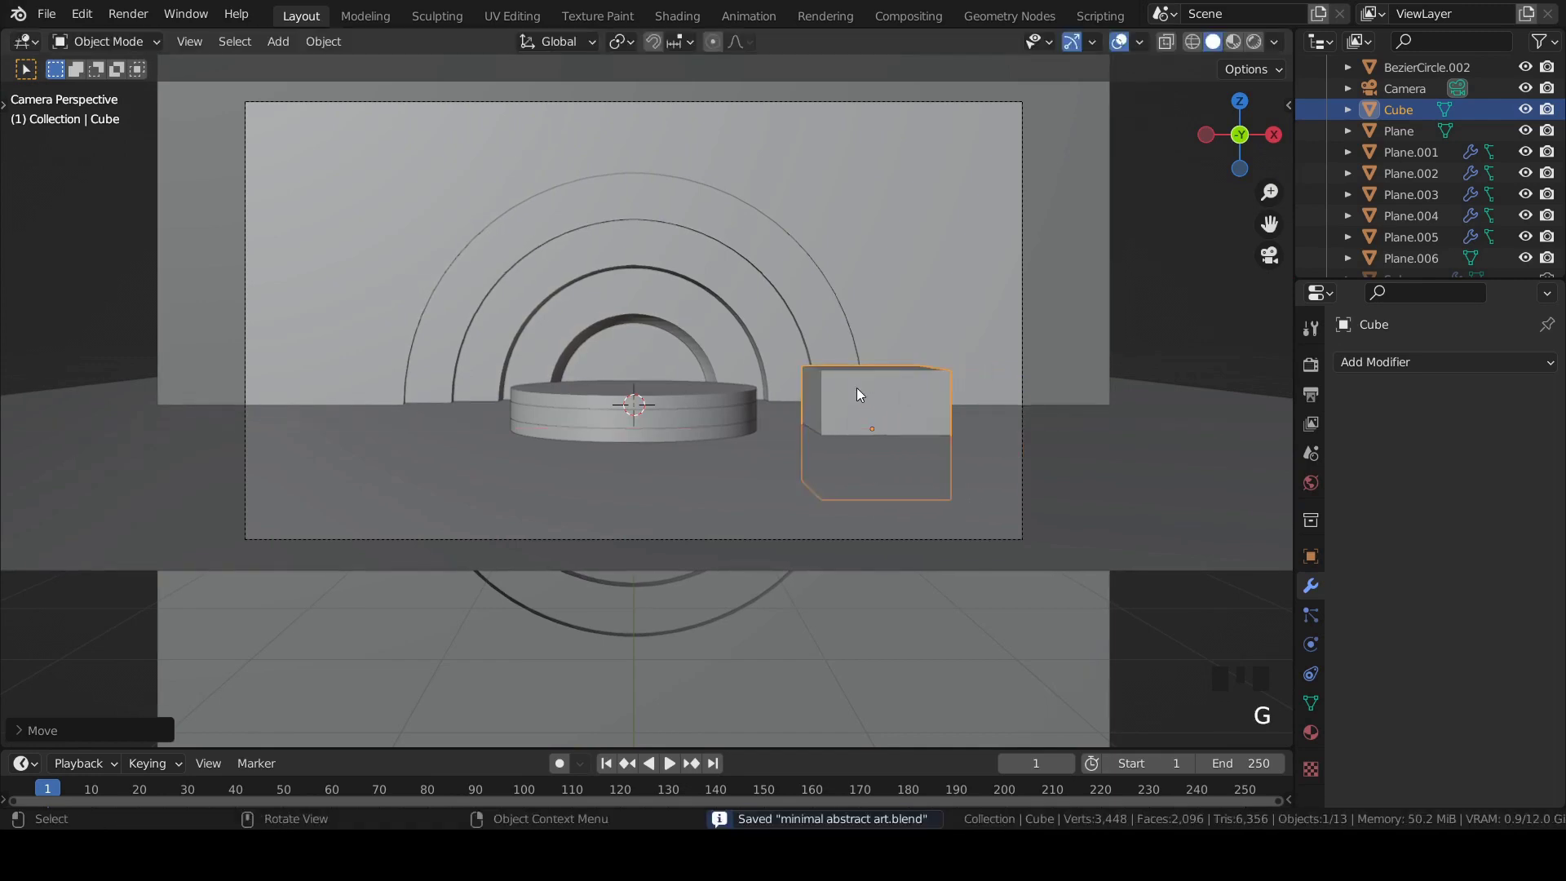
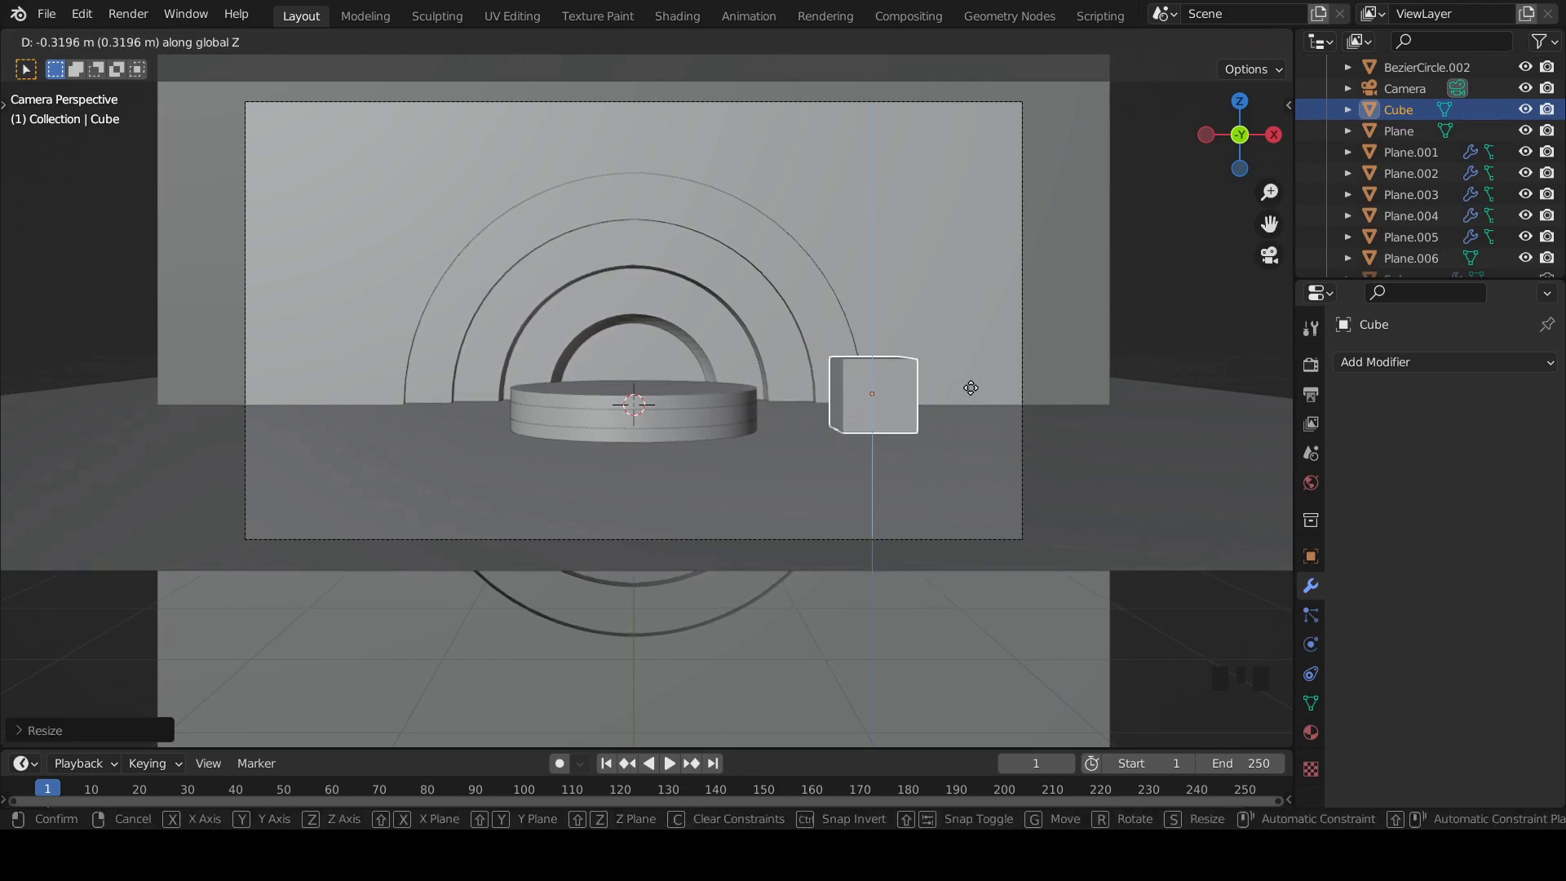
{"action": "scroll", "scroll_direction": "up", "scroll_amount": 3}
{"action": "left_click_drag", "start_coordinate": [1149, 446], "coordinate": [1070, 507]}
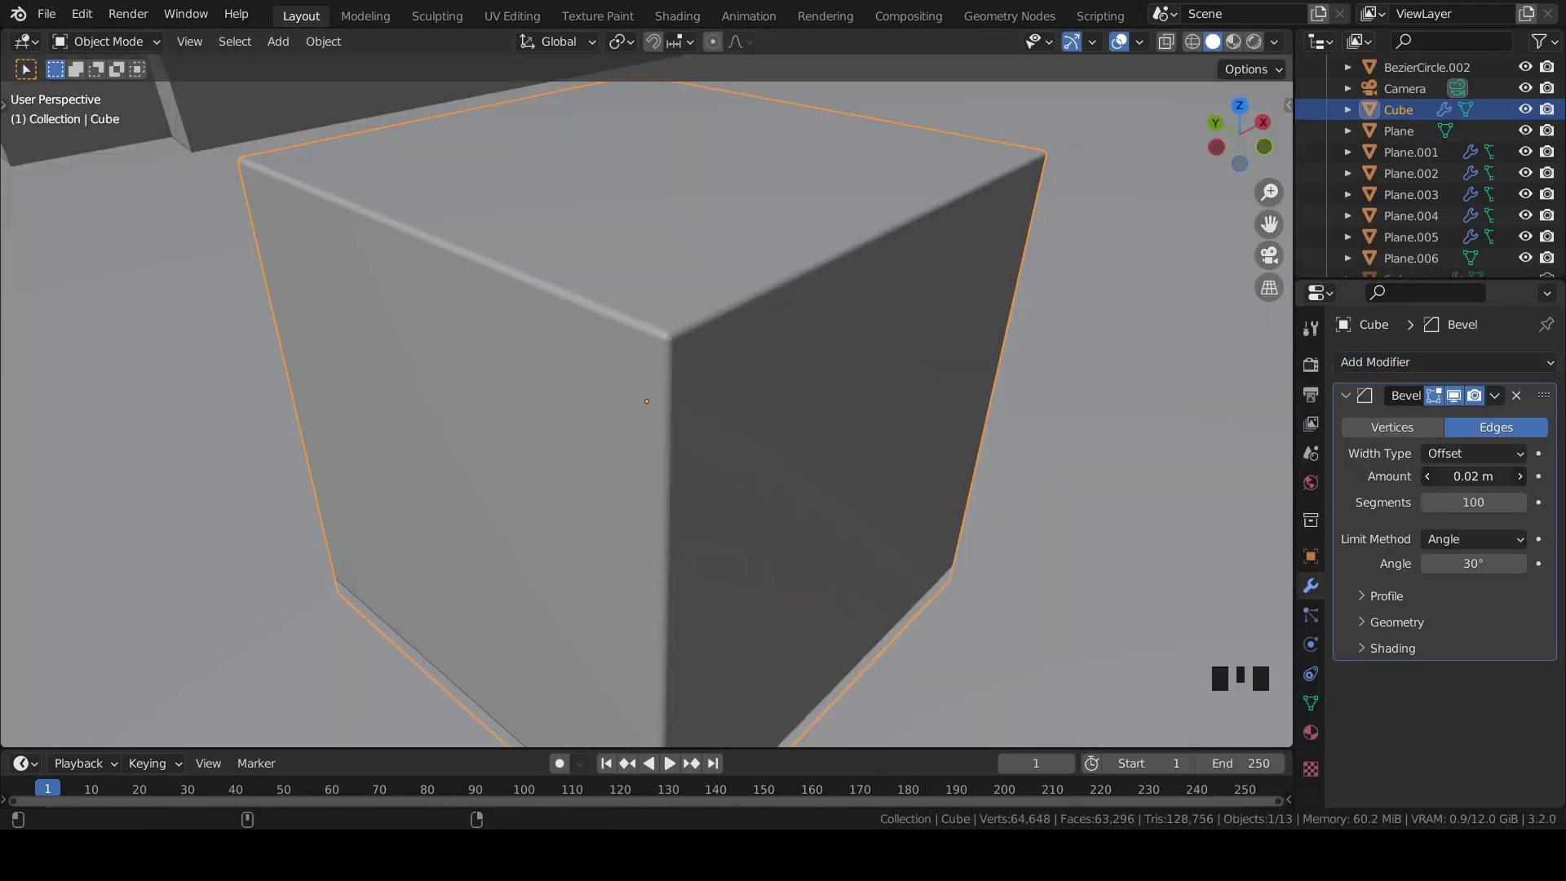
Step: Duplicate the beveled cube, shrink the copy and place it at the big cube's base
{"action": "scroll", "scroll_direction": "down", "scroll_amount": 3}
{"action": "key", "text": "ctrl+s"}
{"action": "key", "text": "KP_0"}
{"action": "scroll", "scroll_direction": "up", "scroll_amount": 3}
{"action": "key", "text": "ctrl+s"}
{"action": "key", "text": "shift+d"}
{"action": "key", "text": "g"}
{"action": "key", "text": "s"}
{"action": "key", "text": "g"}
{"action": "key", "text": "g"}
{"action": "left_click", "coordinate": [1042, 538]}
Step: Make a second small copy and fine-tune its size and position in top and camera views
{"action": "key", "text": "shift+d"}
{"action": "key", "text": "g"}
{"action": "key", "text": "s"}
{"action": "key", "text": "s"}
{"action": "key", "text": "g"}
{"action": "key", "text": "KP_7"}
{"action": "scroll", "scroll_direction": "down", "scroll_amount": 3}
{"action": "key", "text": "g"}
{"action": "key", "text": "KP_0"}
{"action": "key", "text": "g"}
{"action": "left_click", "coordinate": [951, 552]}
{"action": "key", "text": "s"}
{"action": "key", "text": "g"}
Step: Nudge and rescale the second small cube until it sits beside the big one
{"action": "scroll", "scroll_direction": "up", "scroll_amount": 3}
{"action": "scroll", "scroll_direction": "down", "scroll_amount": 3}
{"action": "middle_click", "coordinate": [1081, 559]}
{"action": "middle_click", "coordinate": [861, 499]}
{"action": "scroll", "scroll_direction": "up", "scroll_amount": 3}
{"action": "key", "text": "s"}
{"action": "key", "text": "g"}
{"action": "scroll", "scroll_direction": "down", "scroll_amount": 3}
{"action": "key", "text": "ctrl+s"}
{"action": "key", "text": "Left"}
{"action": "key", "text": "s"}
{"action": "key", "text": "g"}
{"action": "key", "text": "g"}
{"action": "key", "text": "Left"}
{"action": "left_click", "coordinate": [1060, 473]}
Step: Final position tweak of the small cubes and save the file
{"action": "key", "text": "g"}
{"action": "key", "text": "g"}
{"action": "scroll", "scroll_direction": "down", "scroll_amount": 3}
{"action": "key", "text": "ctrl+s"}
{"action": "left_click_drag", "start_coordinate": [570, 371], "coordinate": [297, 331]}
{"action": "key", "text": "shift+a"}
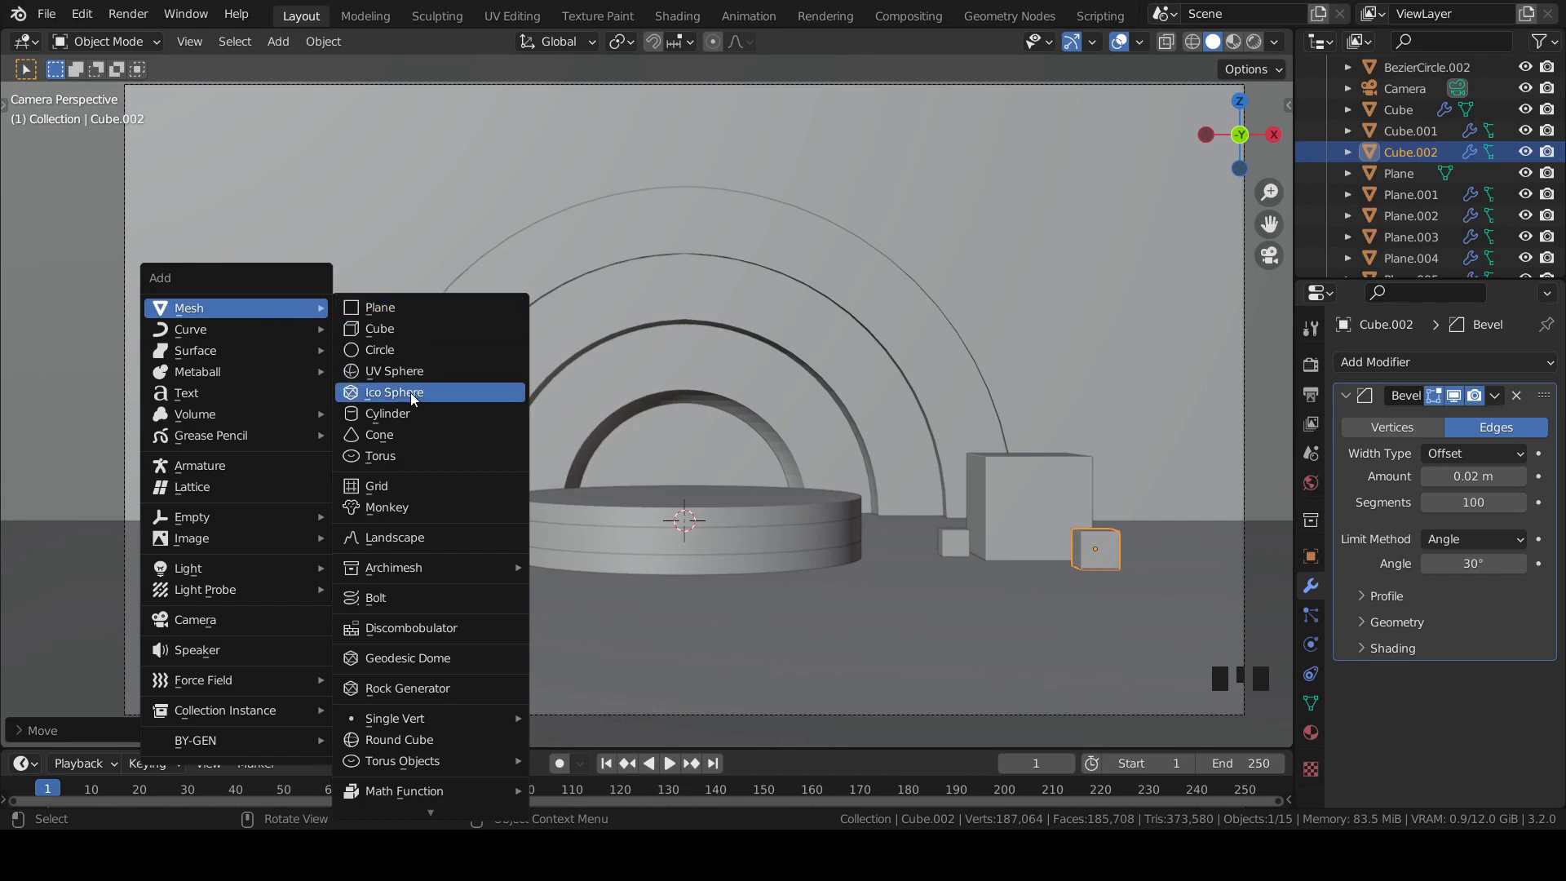
Step: Add an Ico Sphere, move it to Y -5 m above the podium and shade it smooth
{"action": "left_click_drag", "start_coordinate": [26, 729], "coordinate": [685, 469]}
{"action": "left_click_drag", "start_coordinate": [685, 469], "coordinate": [830, 479]}
{"action": "key", "text": "KP_7"}
{"action": "scroll", "scroll_direction": "down", "scroll_amount": 3}
{"action": "key", "text": "g"}
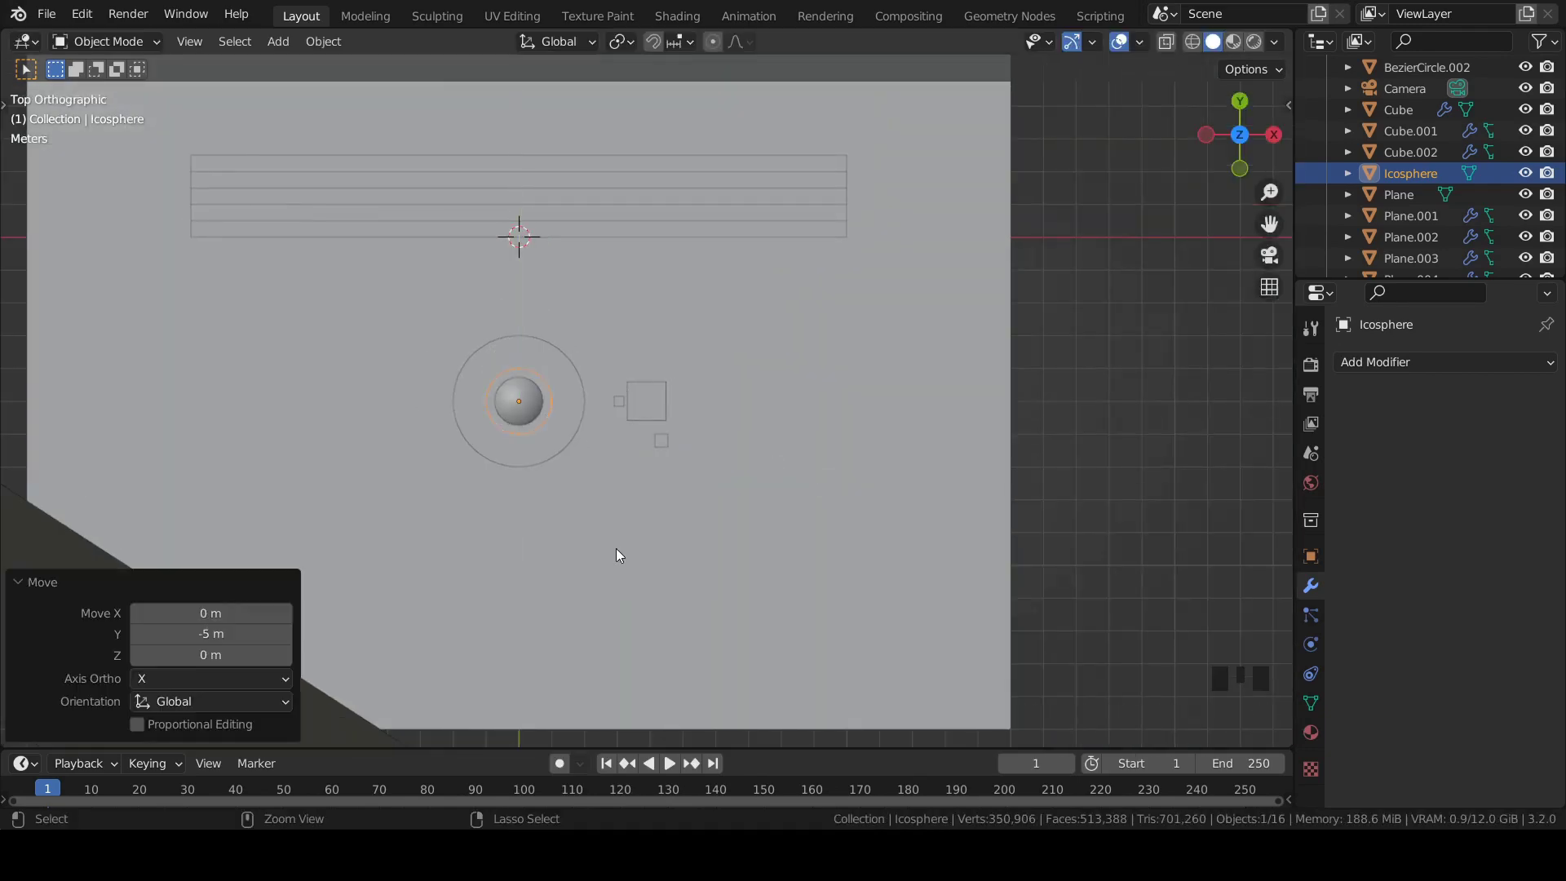
{"action": "scroll", "scroll_direction": "up", "scroll_amount": 3}
{"action": "scroll", "scroll_direction": "down", "scroll_amount": 3}
{"action": "key", "text": "KP_0"}
Step: Duplicate smaller sphere copies and place them to the left of the podium, saving
{"action": "key", "text": "g"}
{"action": "key", "text": "shift+d"}
{"action": "key", "text": "g"}
{"action": "key", "text": "s"}
{"action": "key", "text": "g"}
{"action": "key", "text": "ctrl+s"}
{"action": "key", "text": "shift+d"}
{"action": "key", "text": "g"}
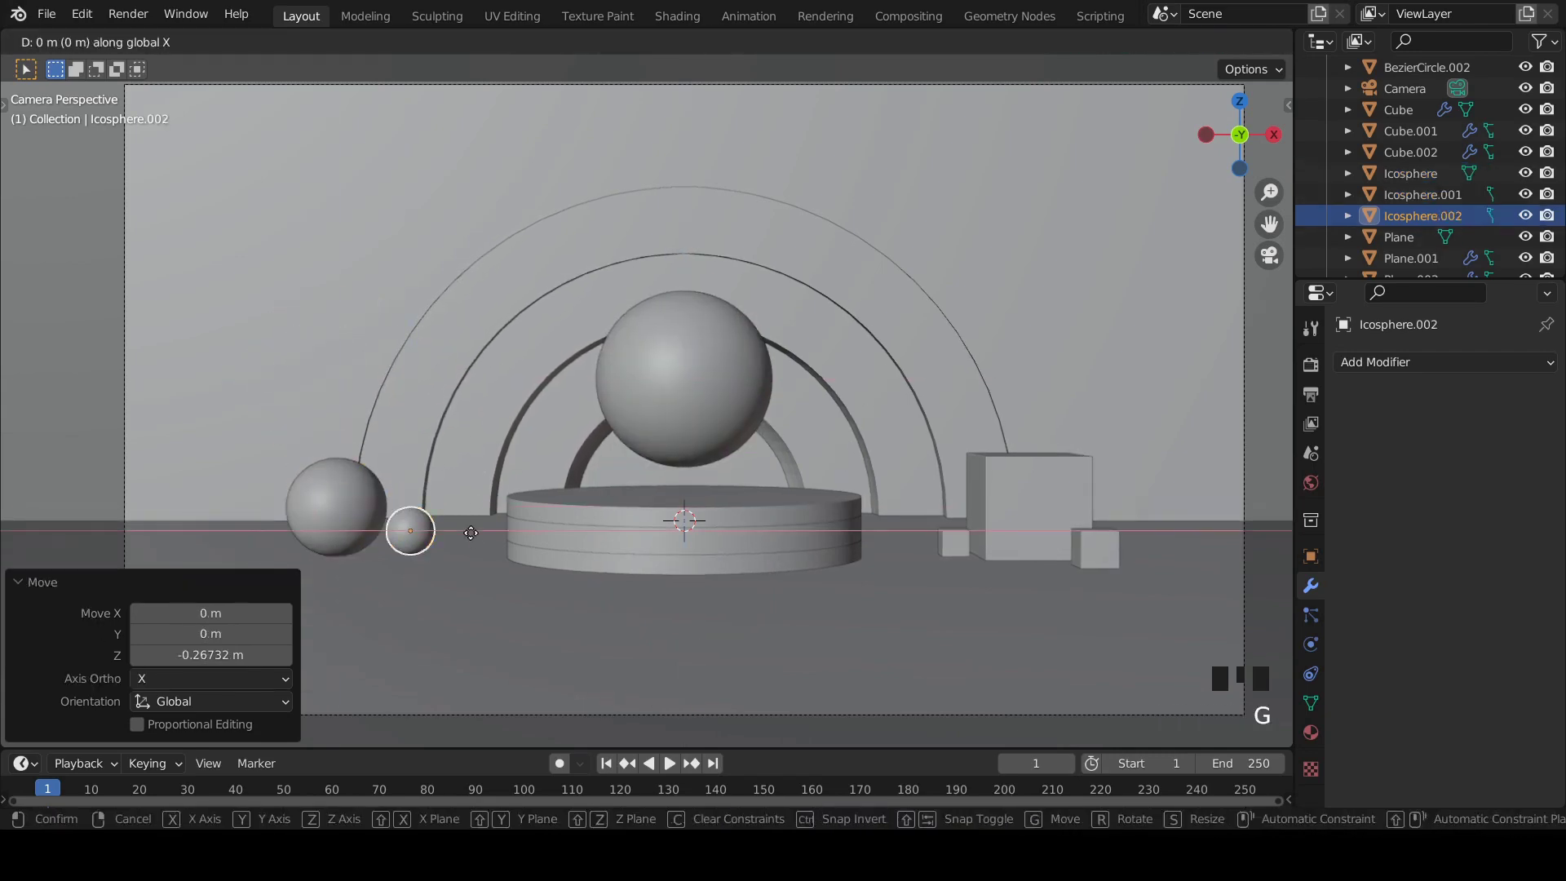
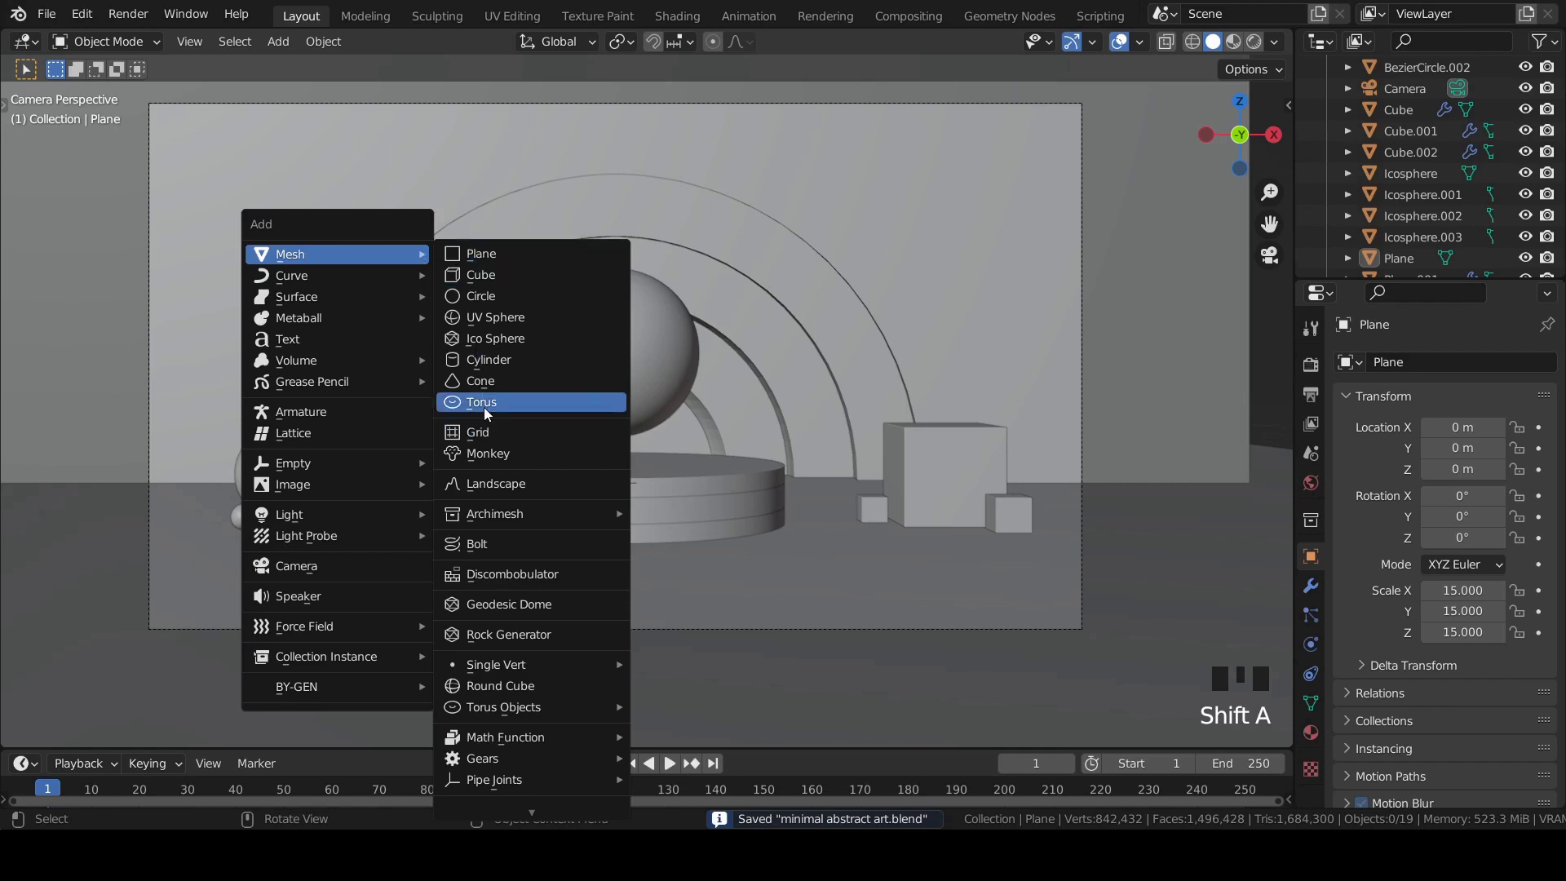
Step: Rotate the torus 90° on X to stand upright and position it above the podium
{"action": "key", "text": "r"}
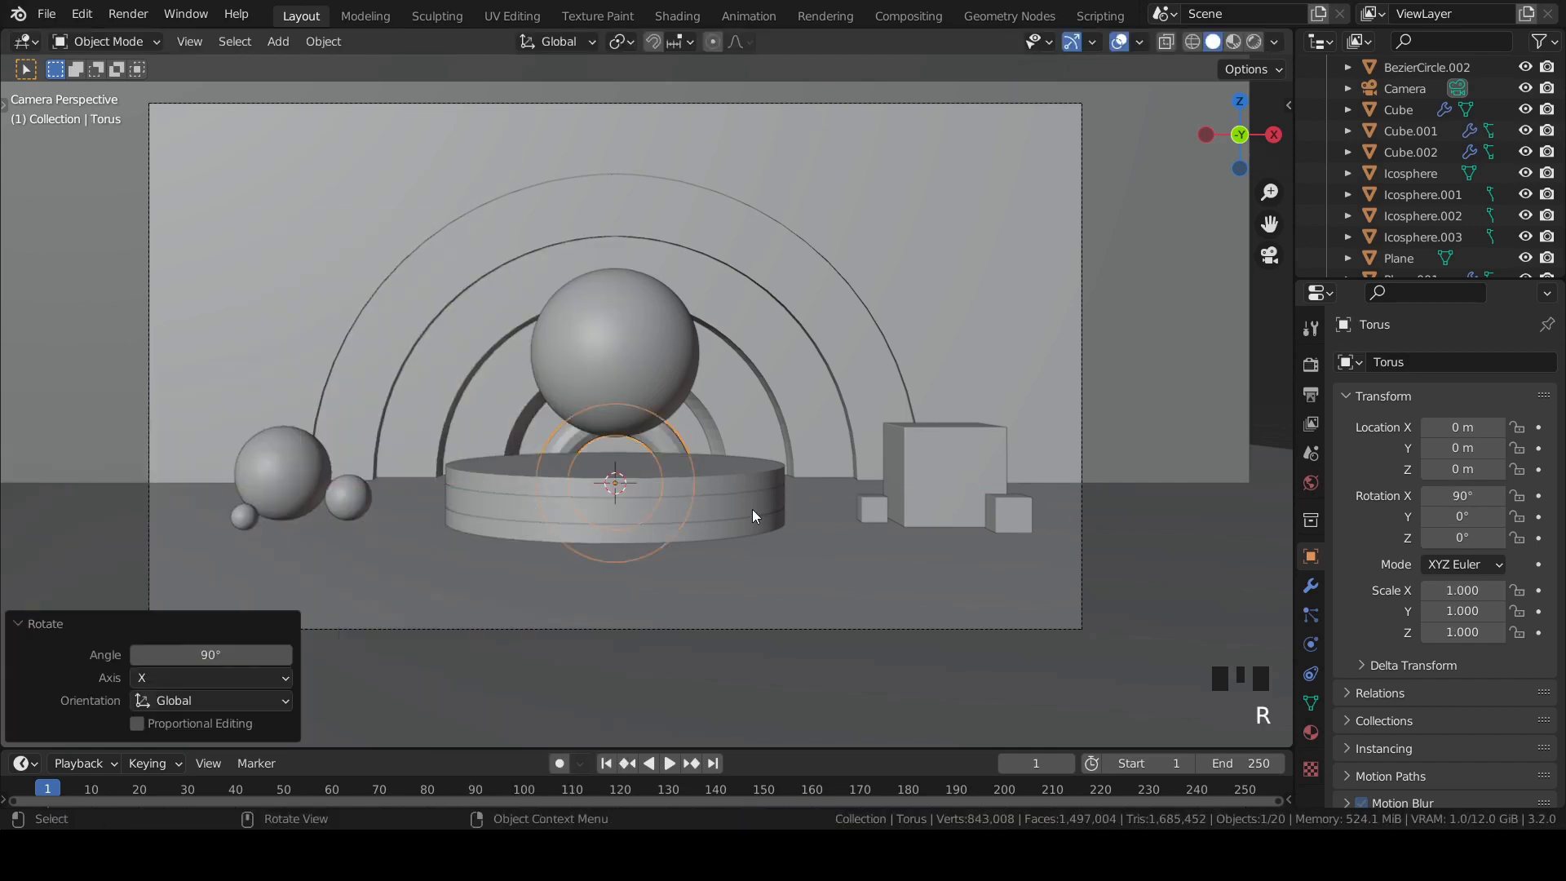
{"action": "key", "text": "KP_7"}
{"action": "scroll", "scroll_direction": "down", "scroll_amount": 3}
{"action": "key", "text": "g"}
{"action": "key", "text": "KP_0"}
{"action": "key", "text": "g"}
Step: Scale the large sphere down to fit inside the torus ring and save
{"action": "left_click", "coordinate": [899, 283]}
{"action": "key", "text": "s"}
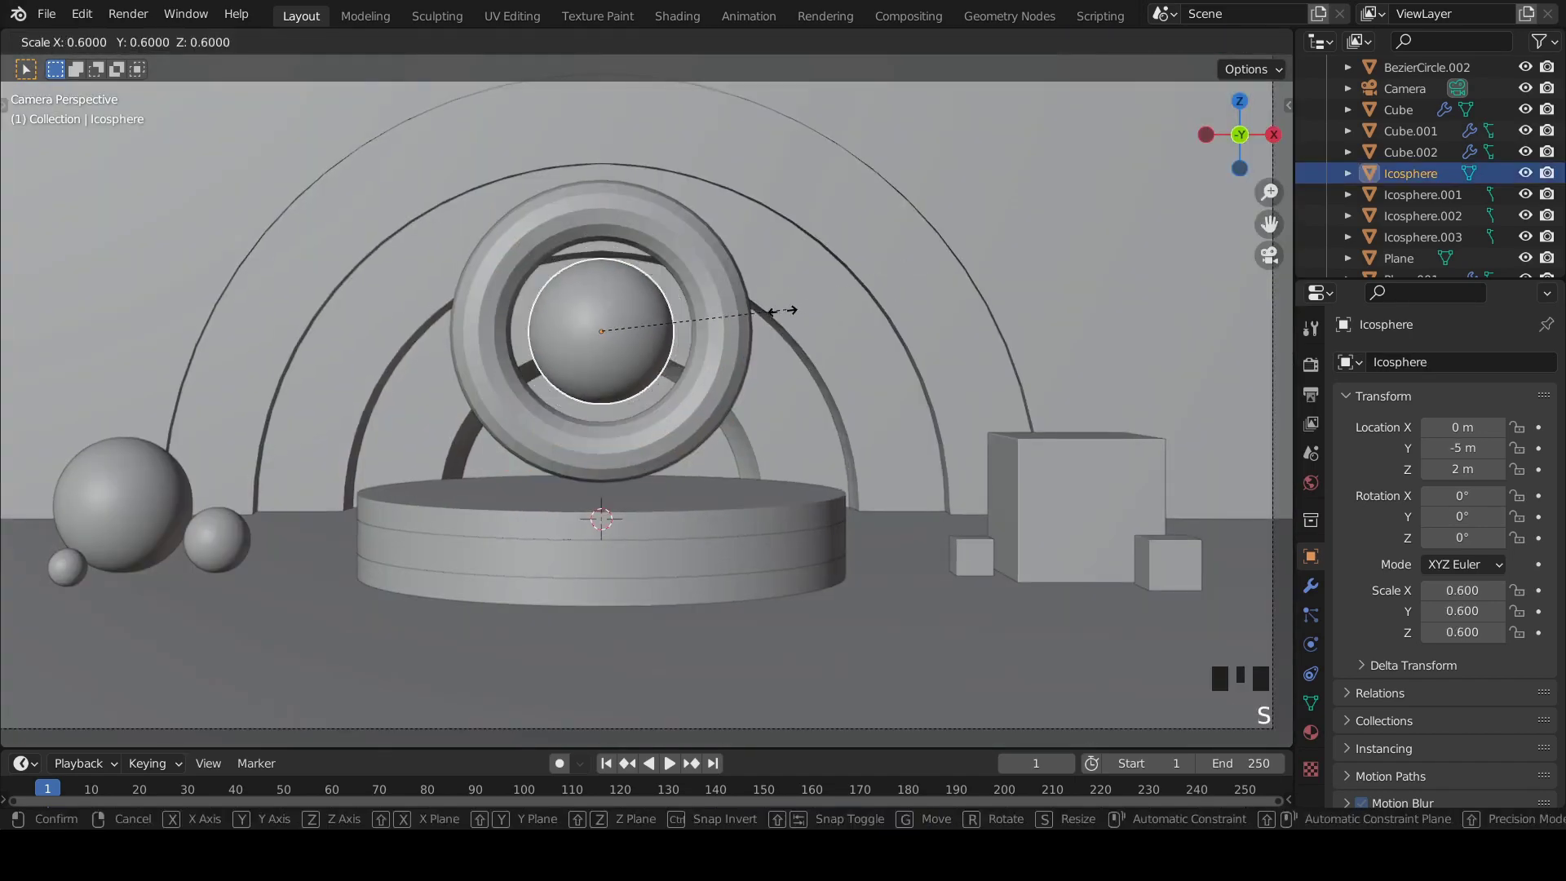
{"action": "key", "text": "ctrl+s"}
{"action": "key", "text": "s"}
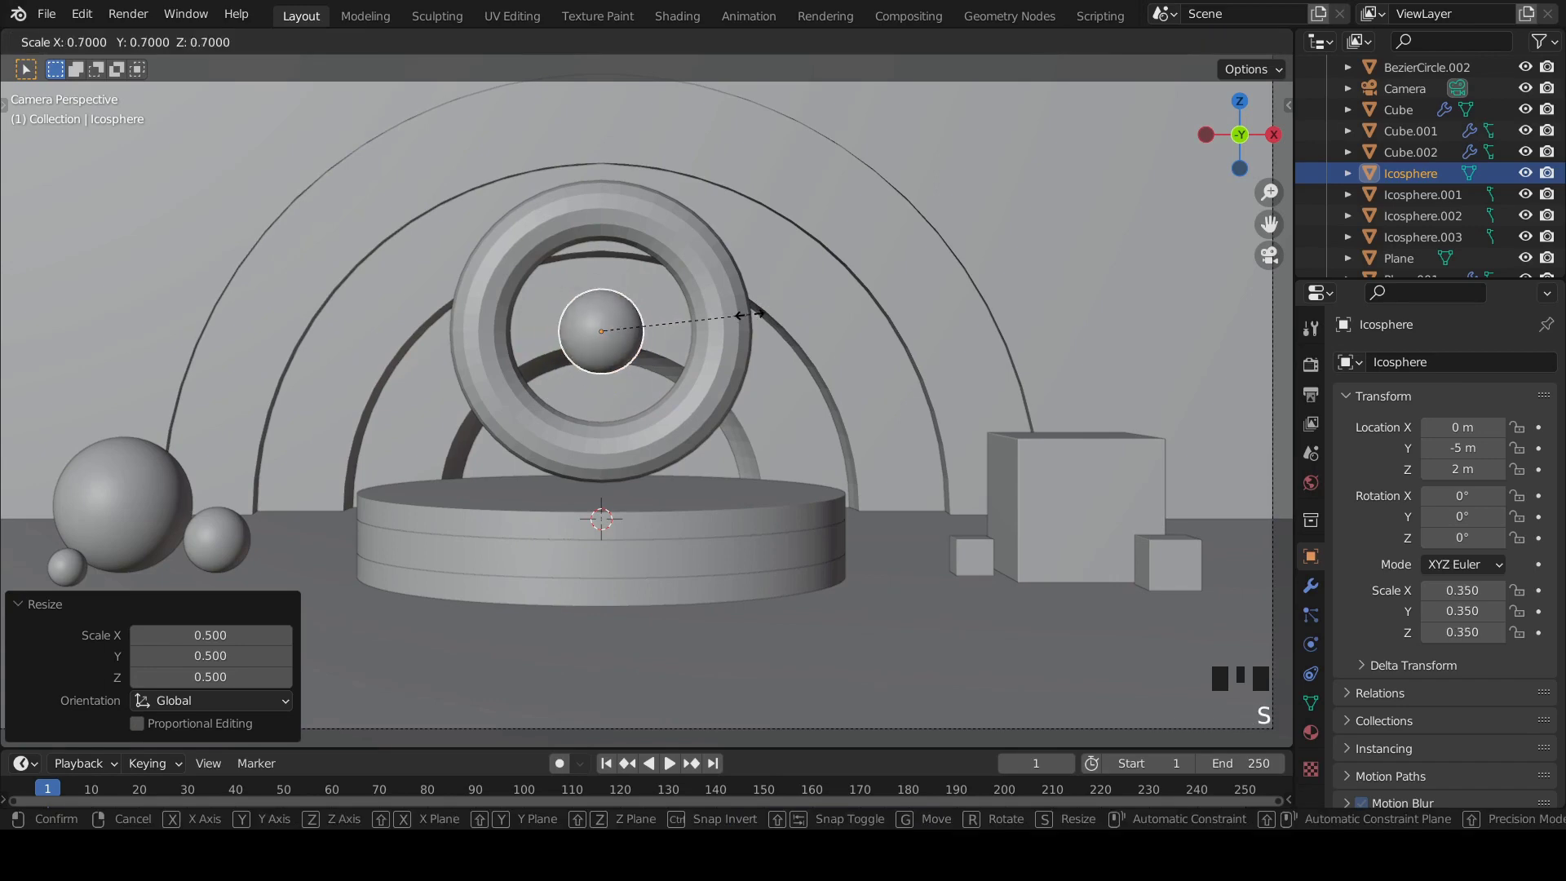
{"action": "key", "text": "ctrl+s"}
{"action": "scroll", "scroll_direction": "up", "scroll_amount": 3}
{"action": "scroll", "scroll_direction": "down", "scroll_amount": 3}
{"action": "key", "text": "ctrl+s"}
{"action": "left_click", "coordinate": [707, 297]}
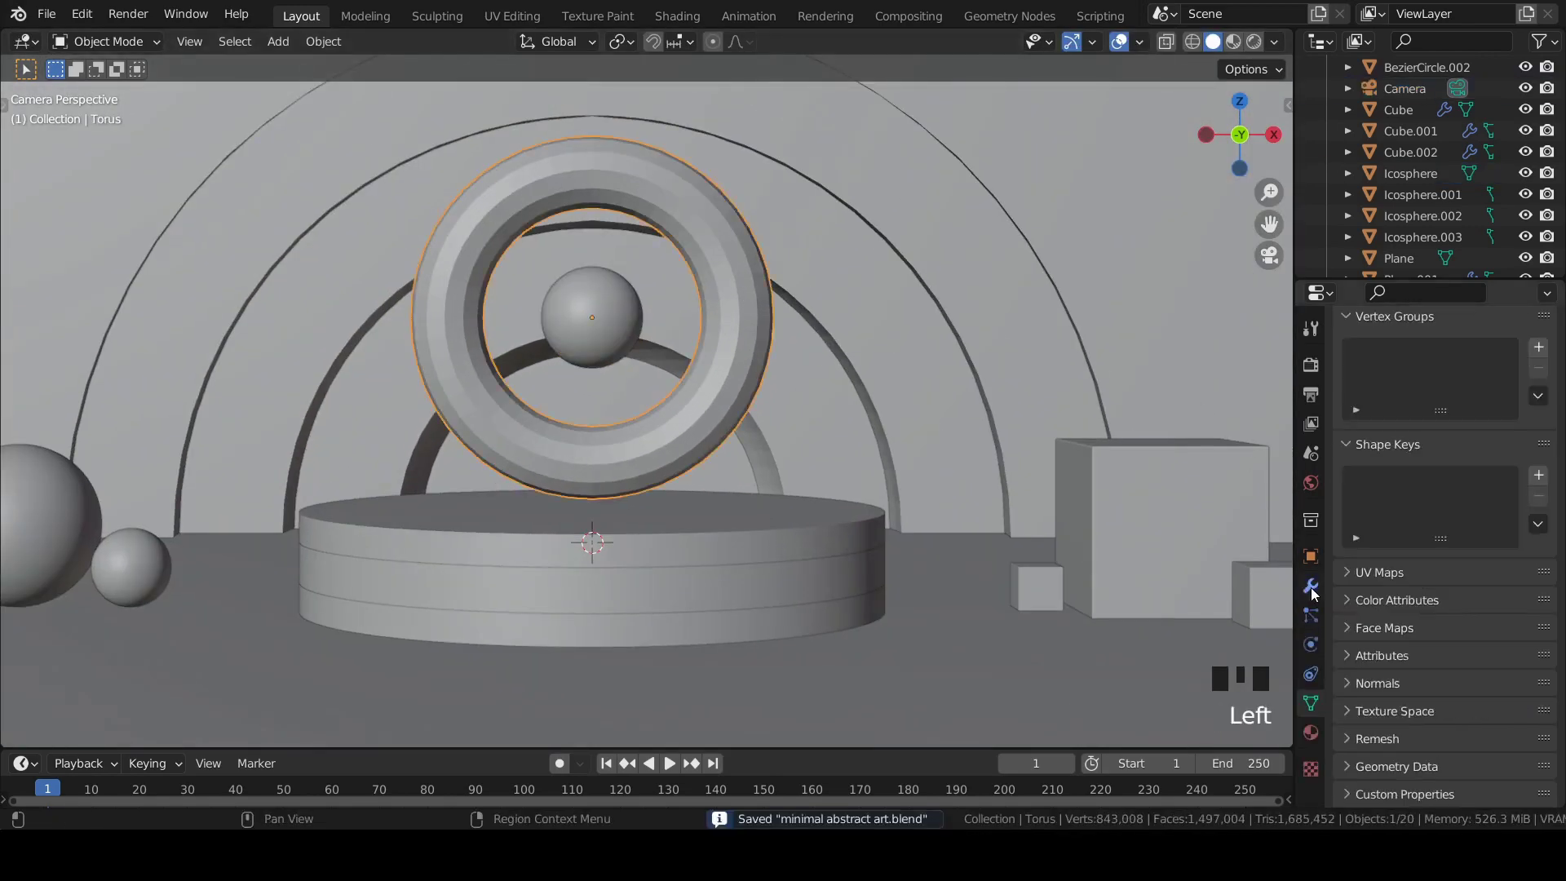